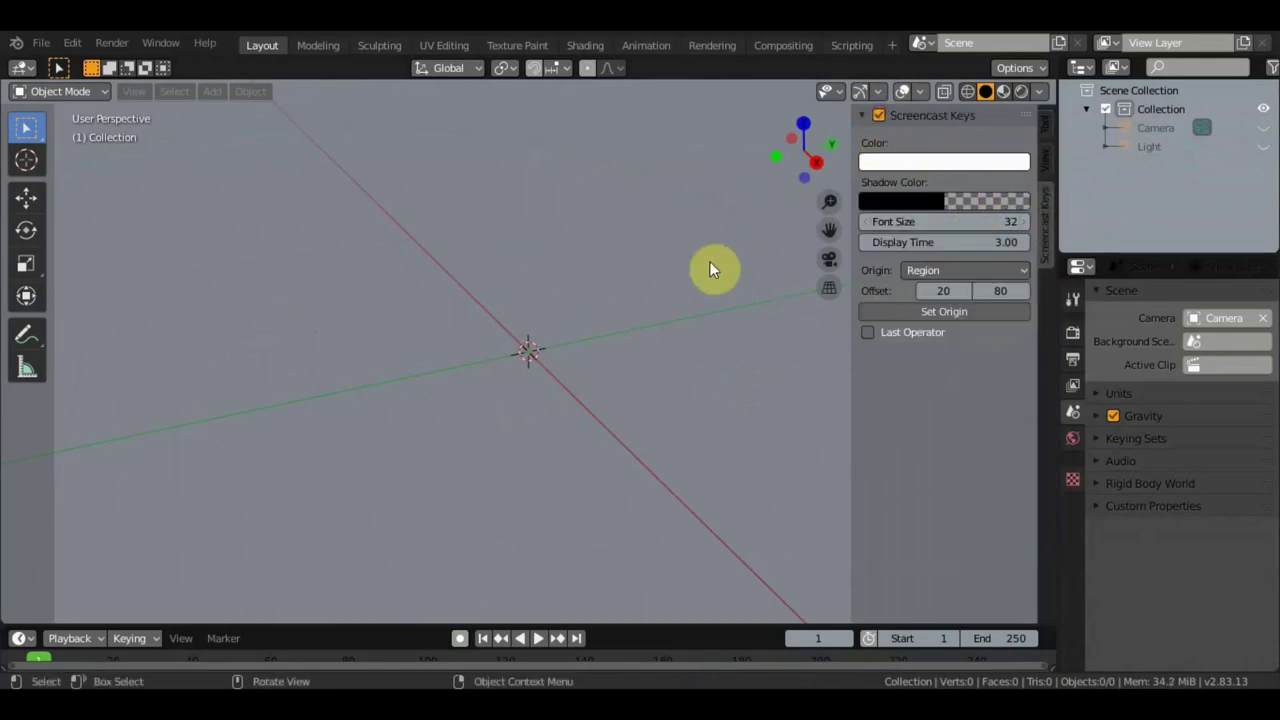
# Hide the viewport sidebar so the empty scene is unobstructed before importing
pyautogui.press('n')
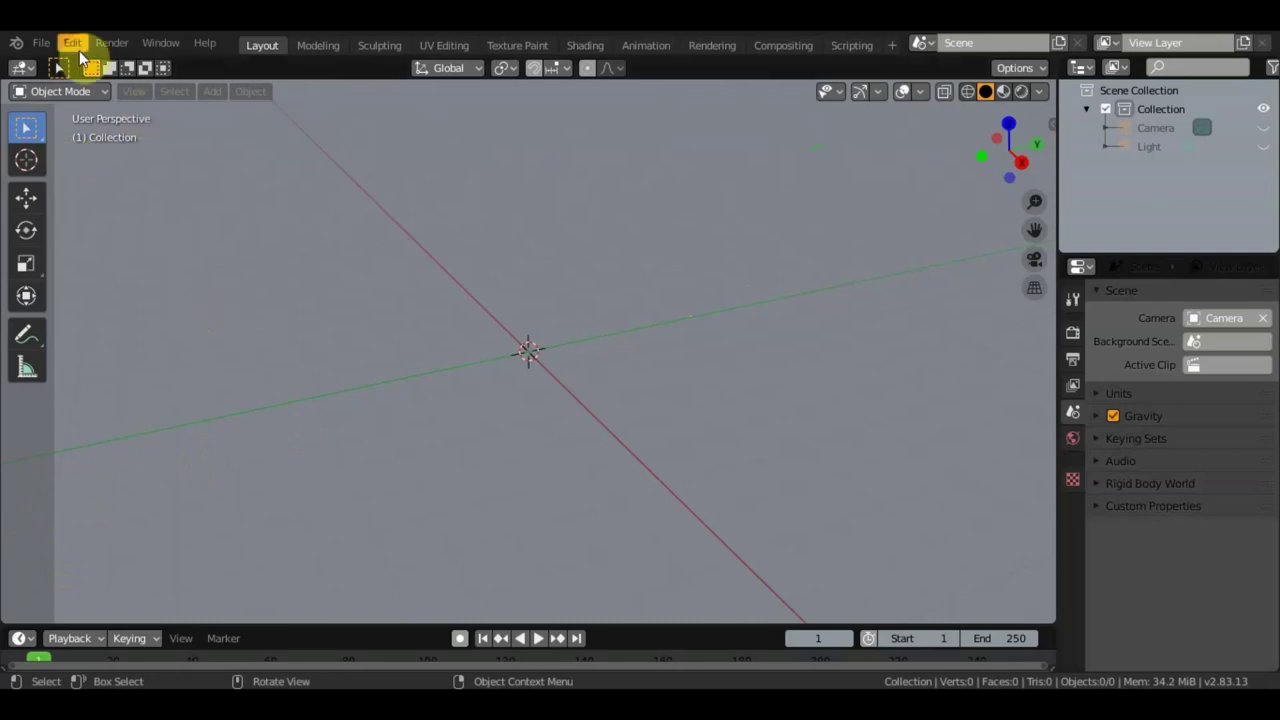
# Import the four pencil part files (1.obj to 4.obj) so the assembled pencil stands at the origin
pyautogui.click(1195, 314)
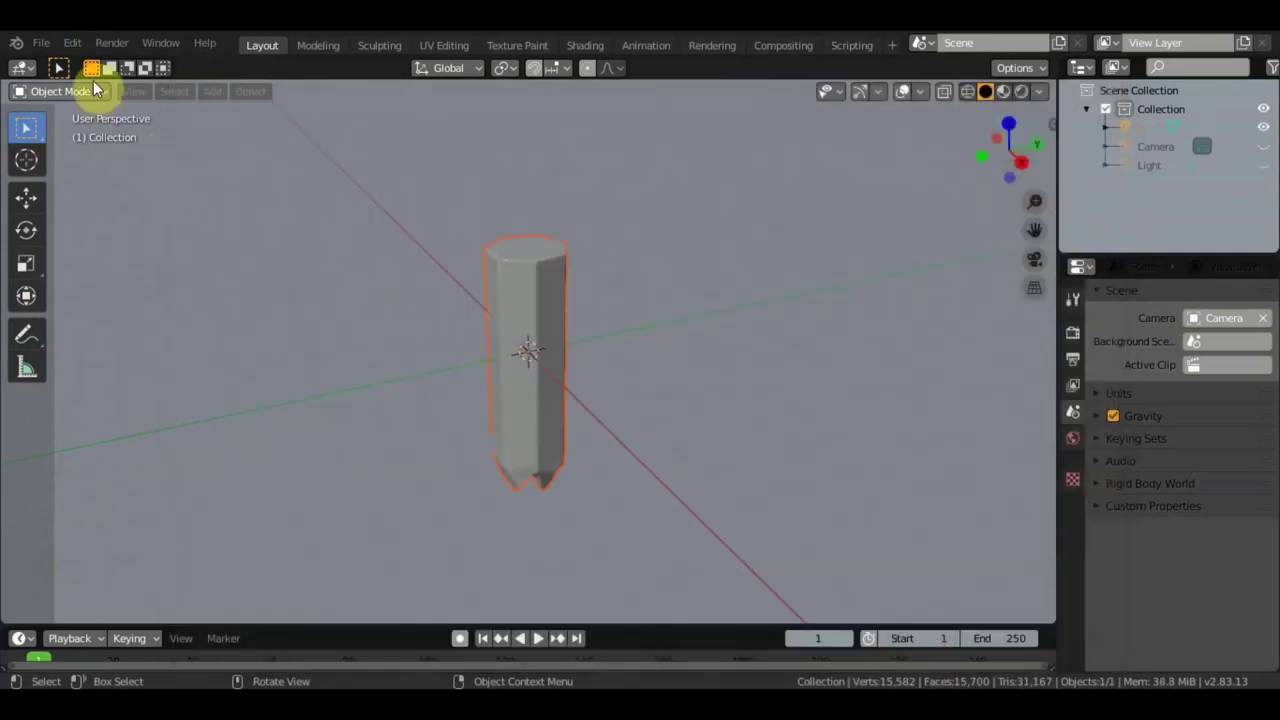
pyautogui.click(1195, 314)
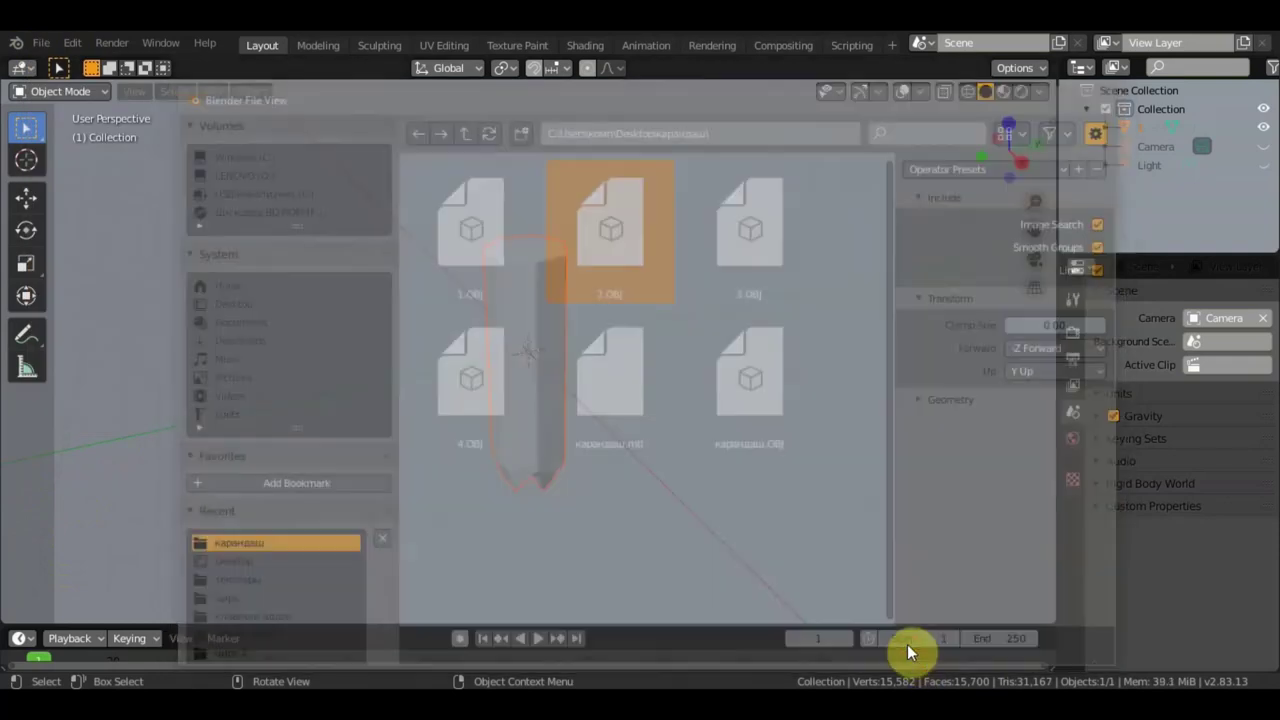
pyautogui.click(1195, 314)
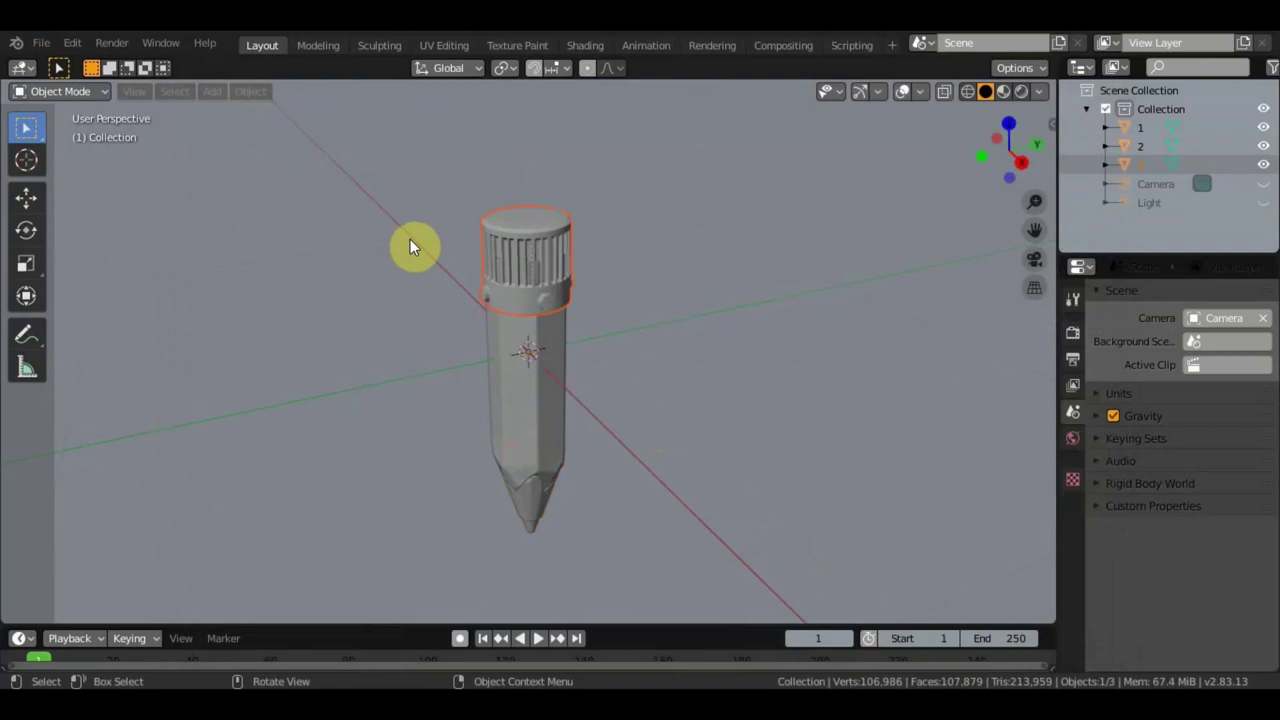
pyautogui.click(52, 51)
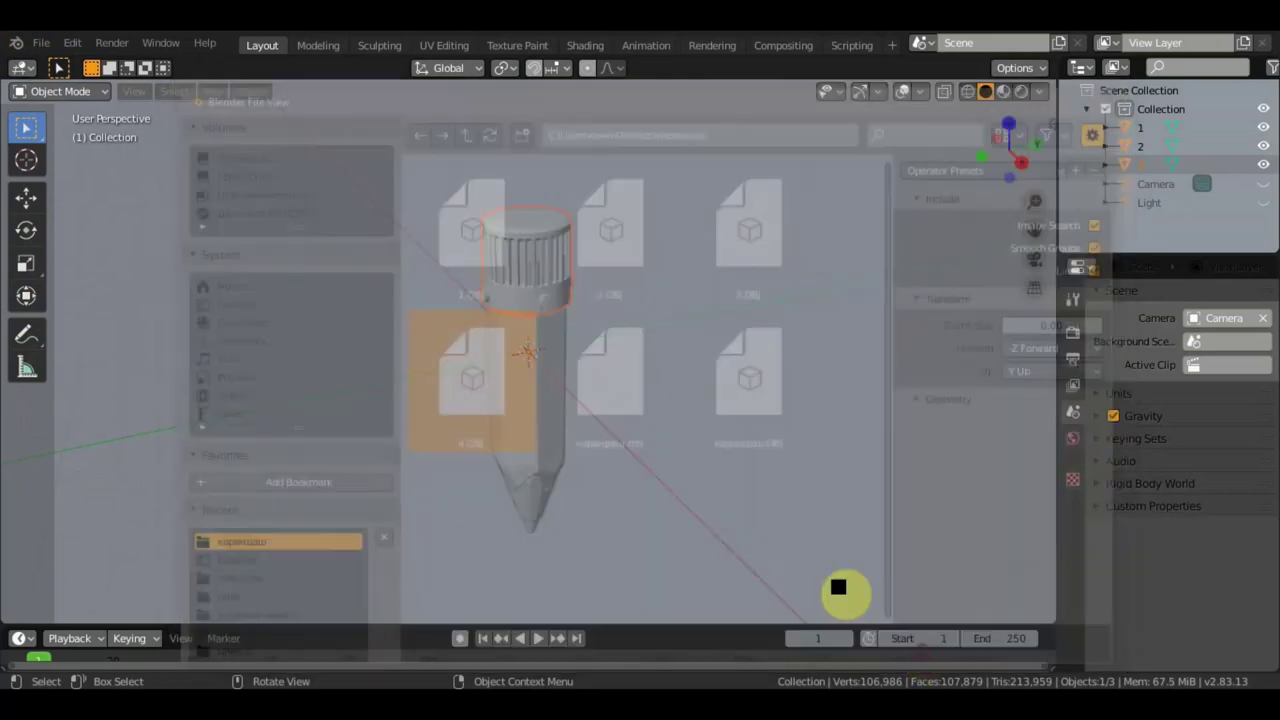
# Add a Decimate modifier to part 3 at ratio about 0.49 and apply it
pyautogui.click(519, 296)
pyautogui.click(1076, 500)
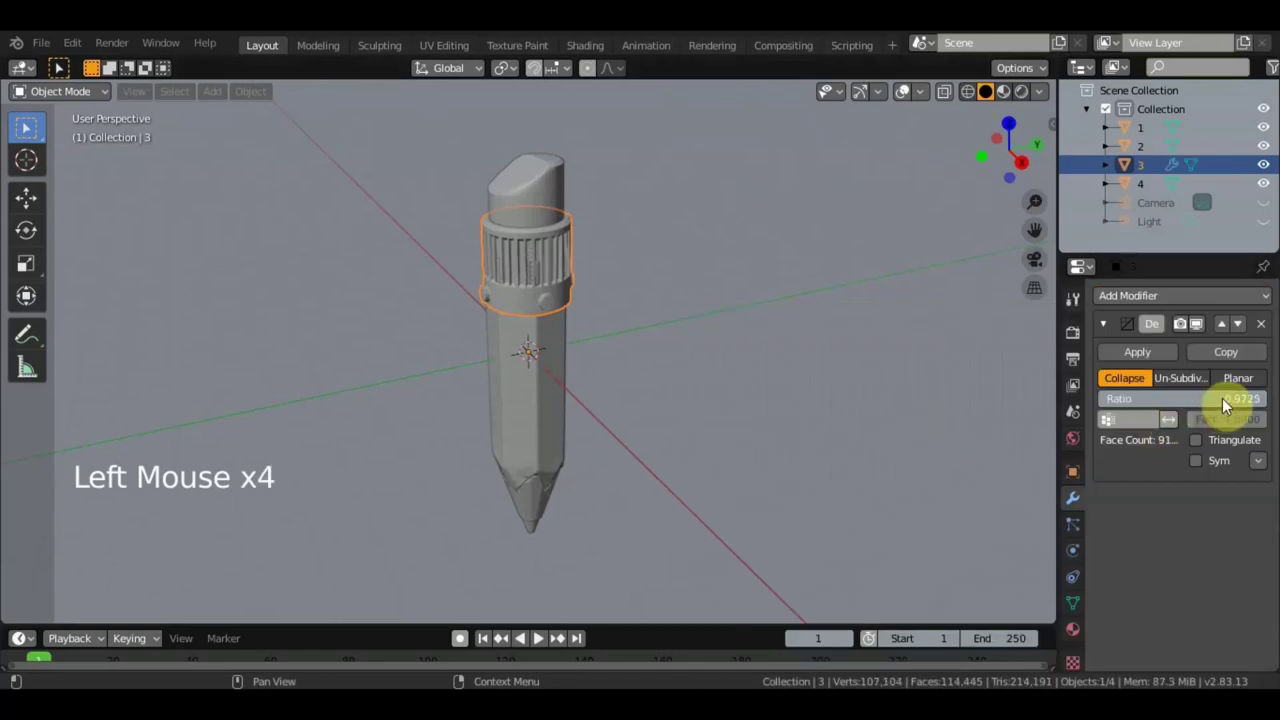
pyautogui.click(1220, 410)
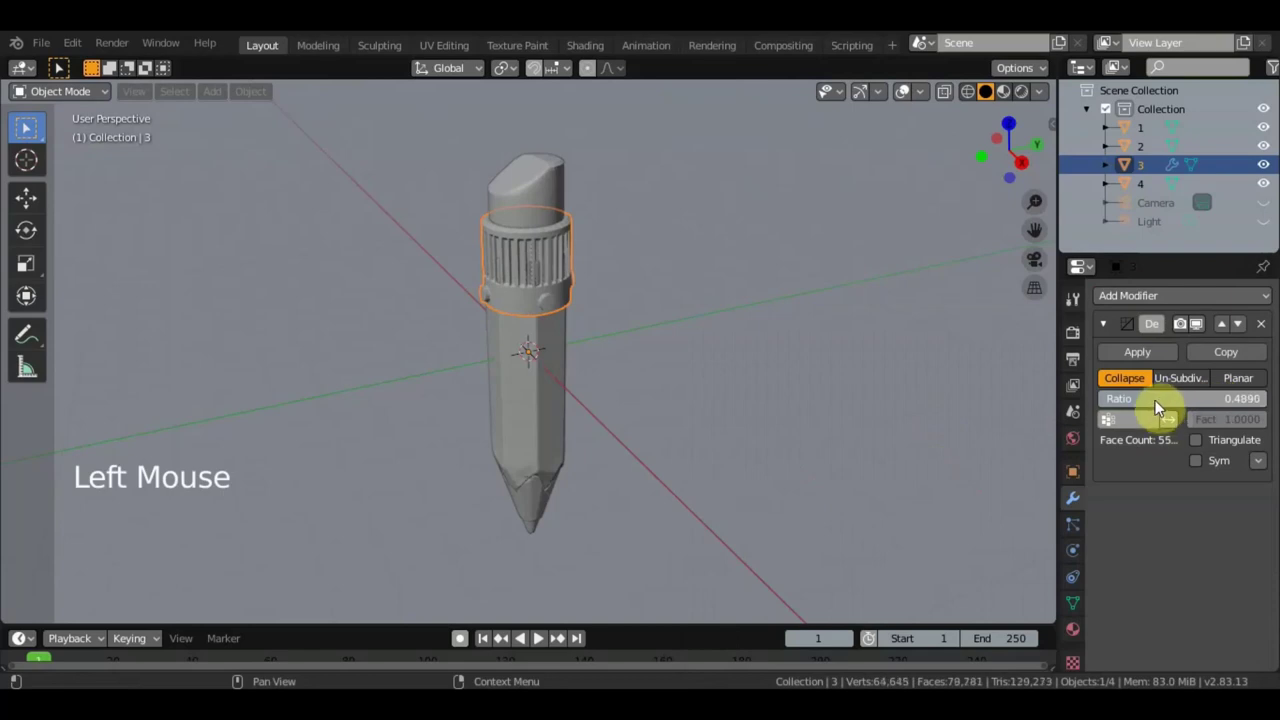
pyautogui.click(1147, 365)
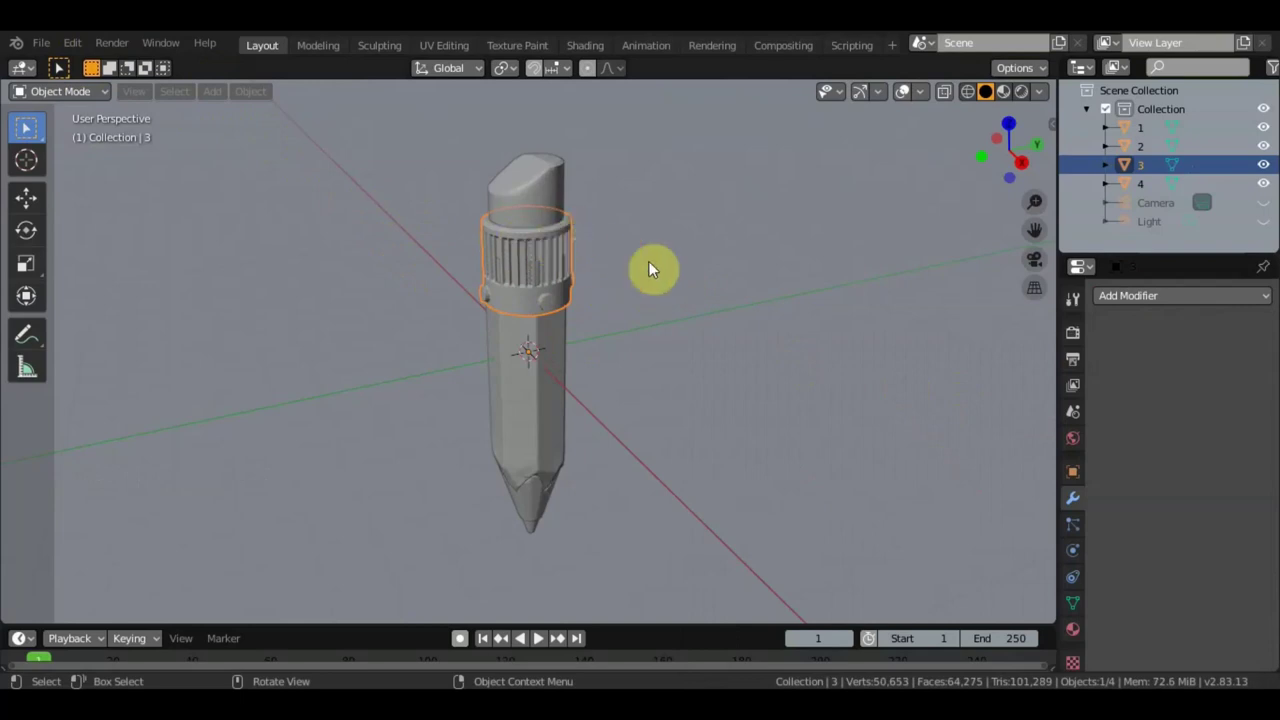
# Select the pencil parts in the Outliner with part 2 as the active object
pyautogui.scroll(3)
pyautogui.scroll(-3)
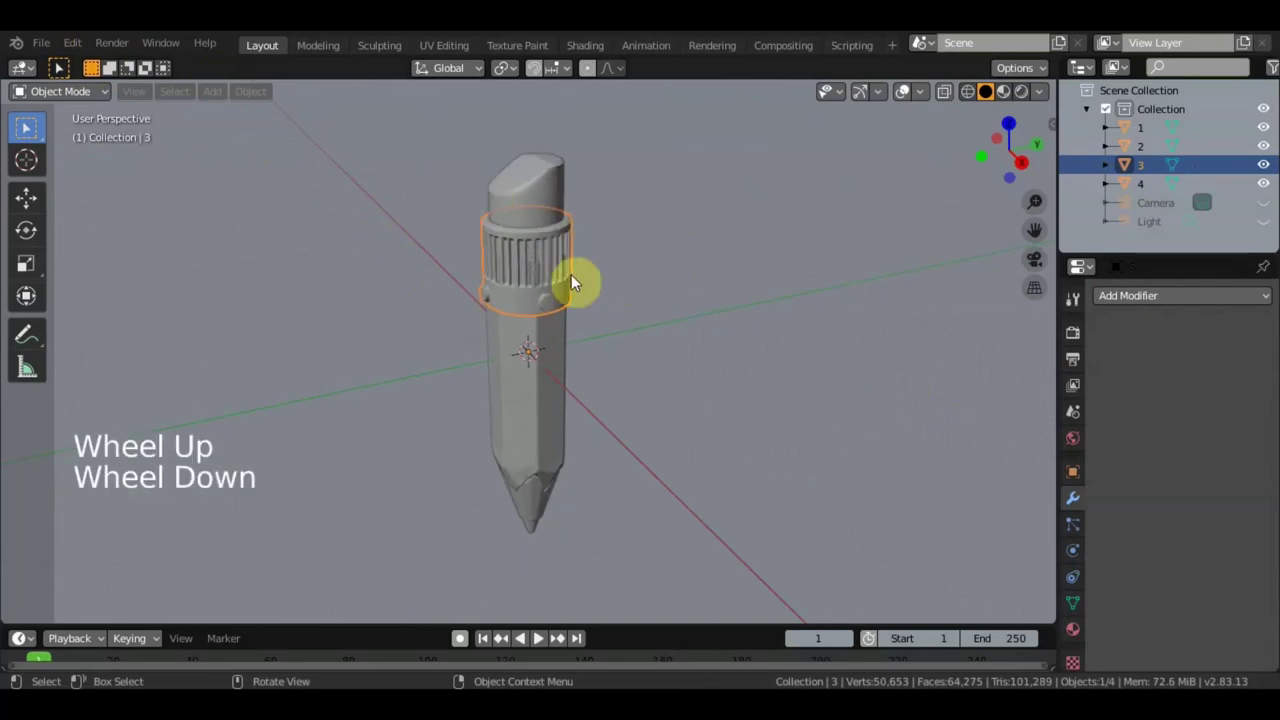
pyautogui.click(549, 196)
pyautogui.click(577, 305)
pyautogui.click(558, 396)
pyautogui.click(535, 511)
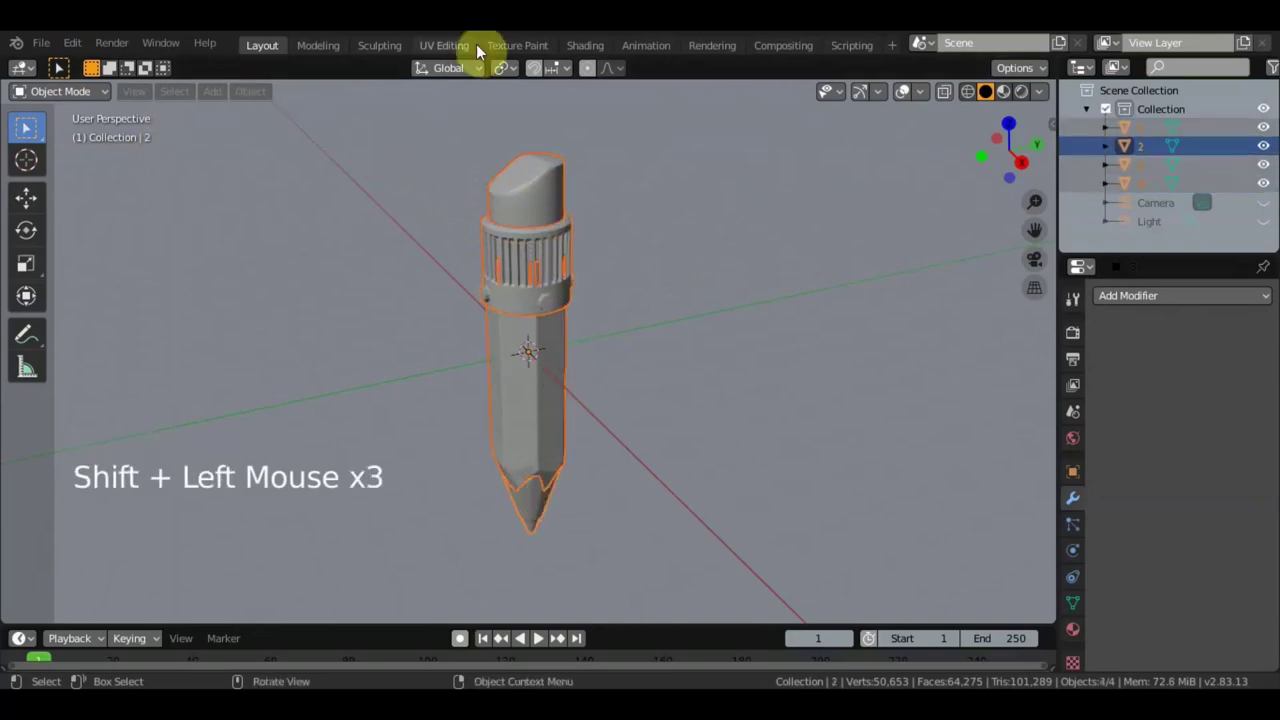
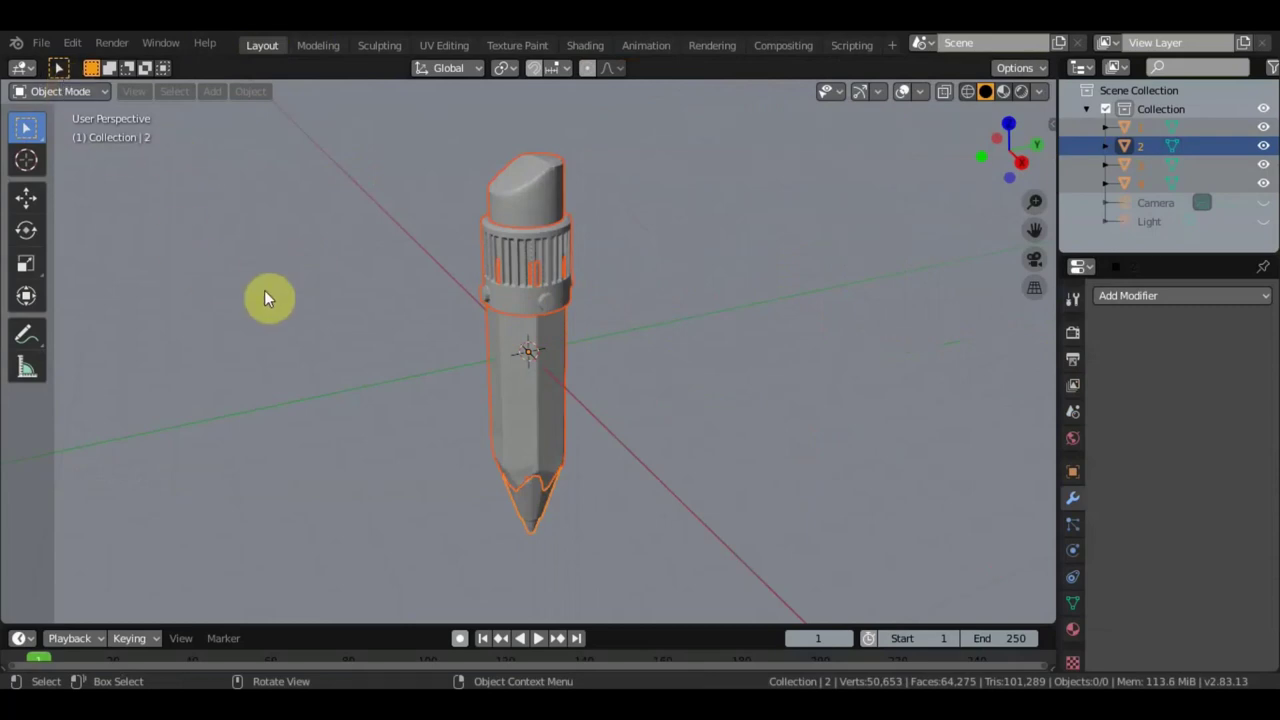
# Switch part 1 into Texture Paint and add a blank Base Color texture slot for it
pyautogui.click(75, 101)
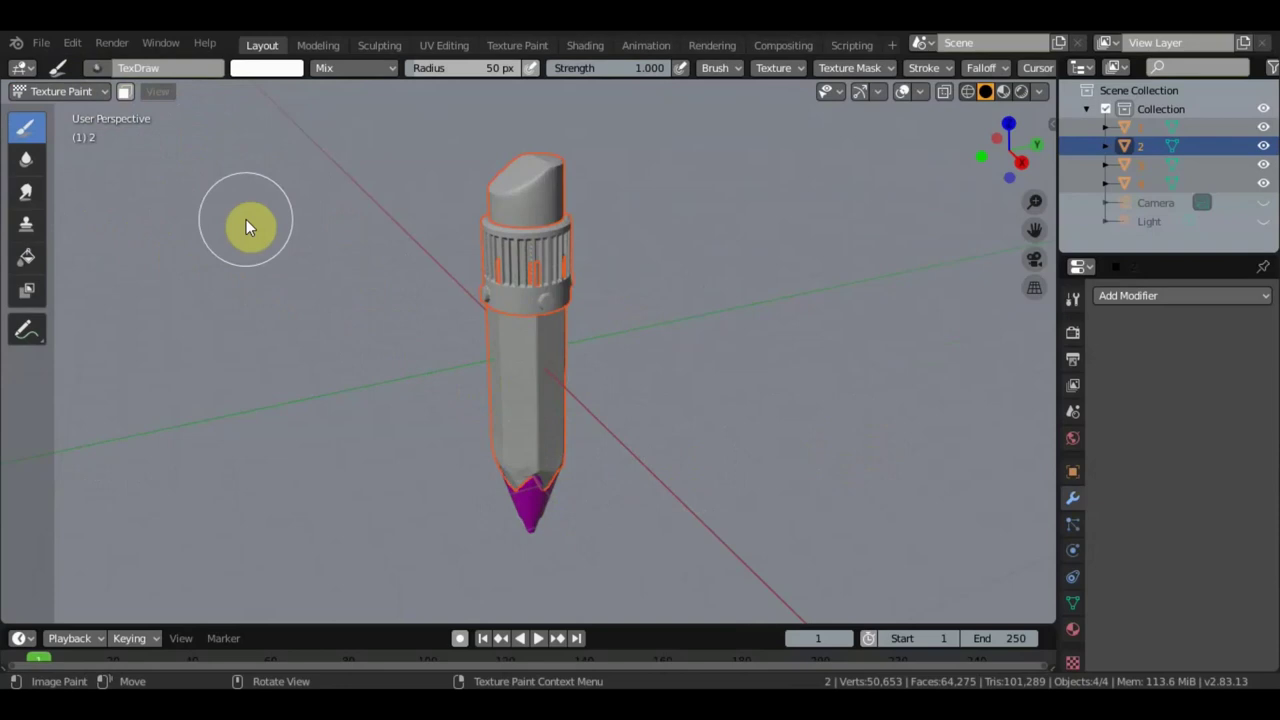
pyautogui.click(87, 106)
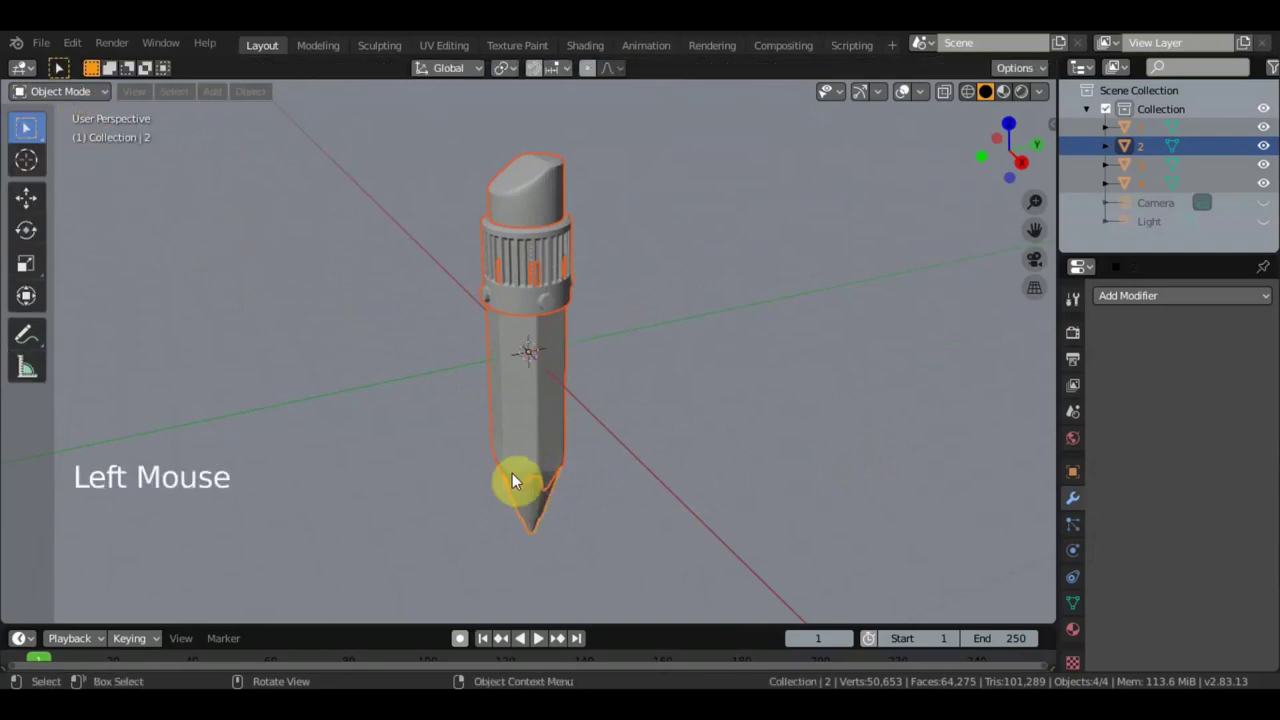
pyautogui.click(539, 429)
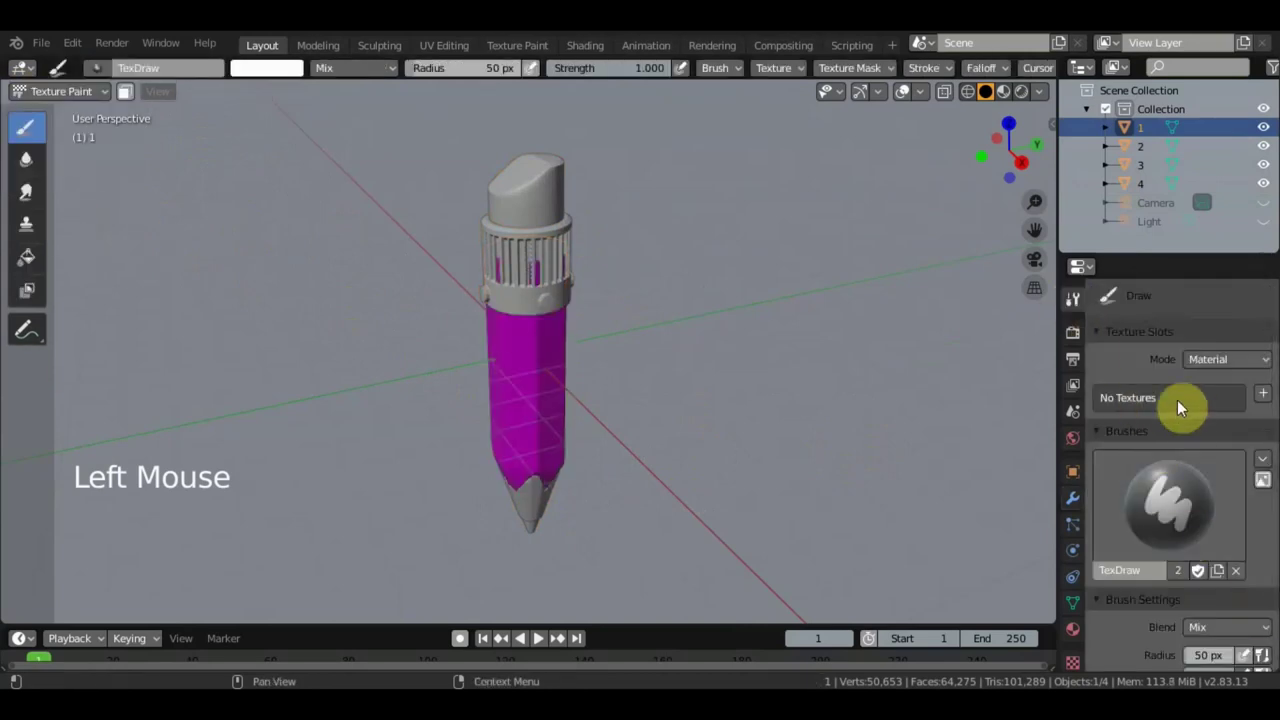
pyautogui.click(1267, 398)
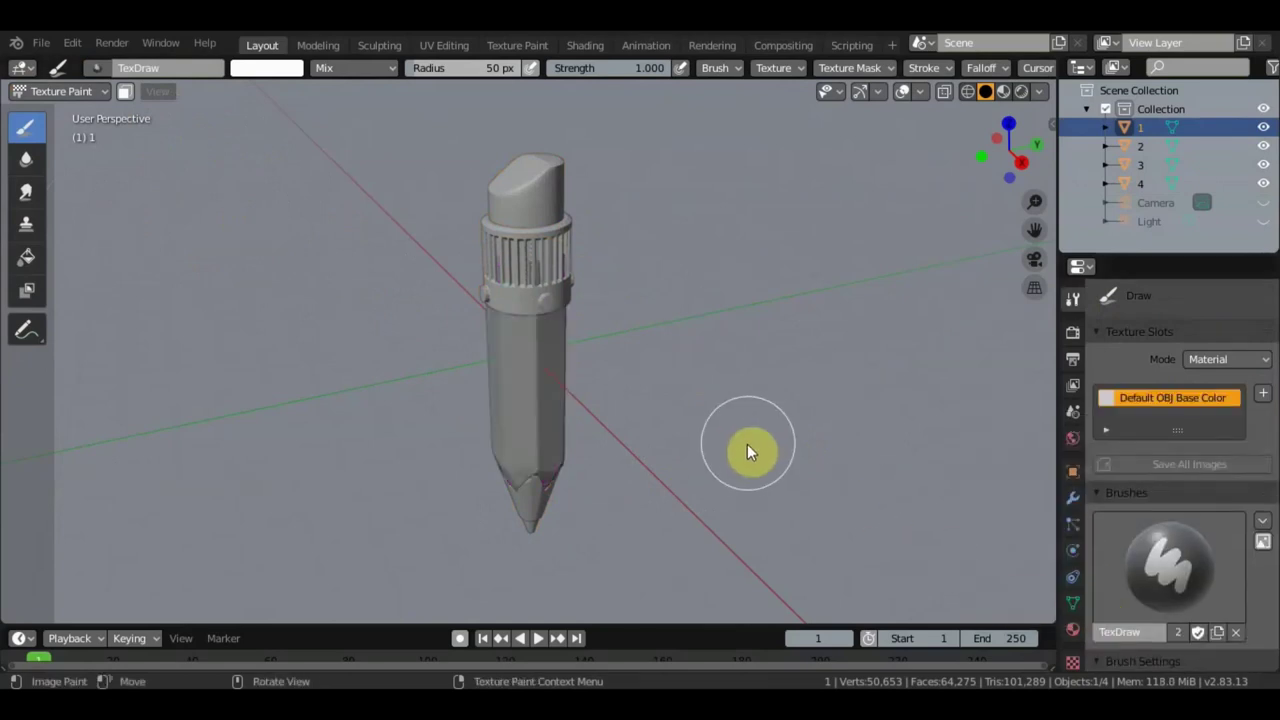
# Create a new Image brush texture and load the rust photo into it
pyautogui.click(1078, 668)
pyautogui.click(1185, 327)
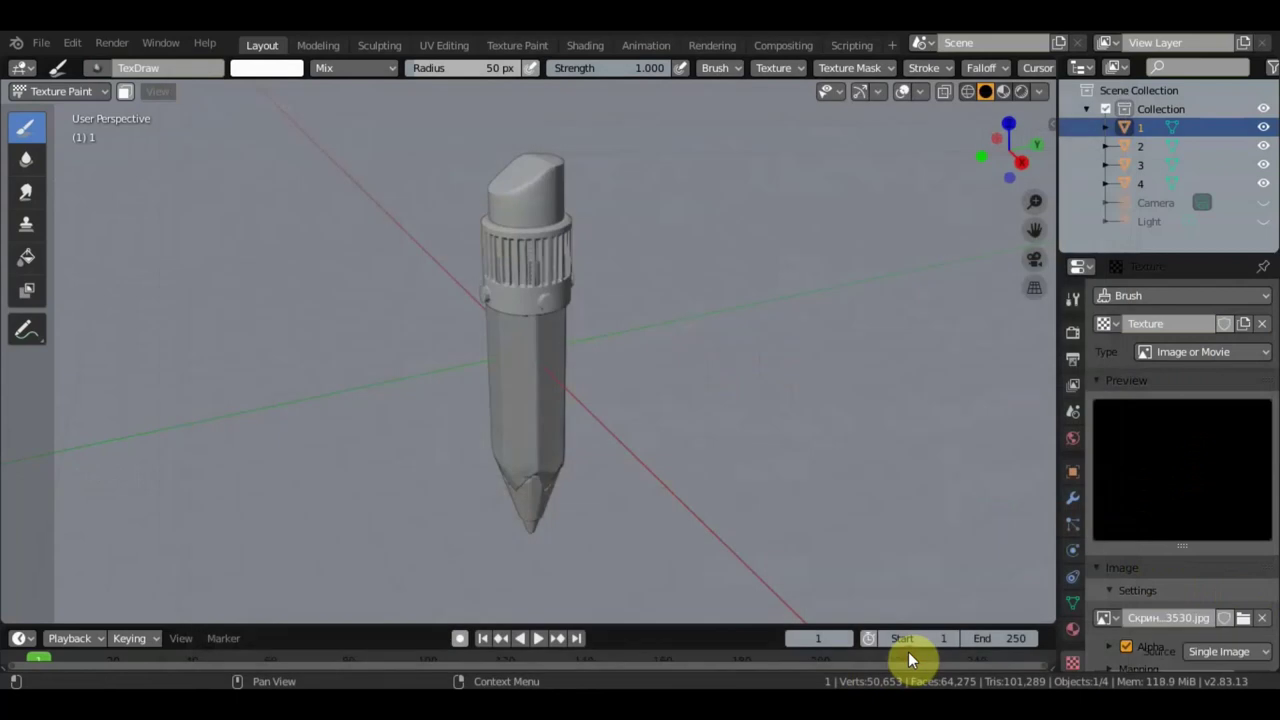
pyautogui.click(1074, 300)
pyautogui.scroll(-3)
pyautogui.scroll(-3)
# Set the brush's Texture Mapping to Stencil in the tool settings
pyautogui.click(1115, 490)
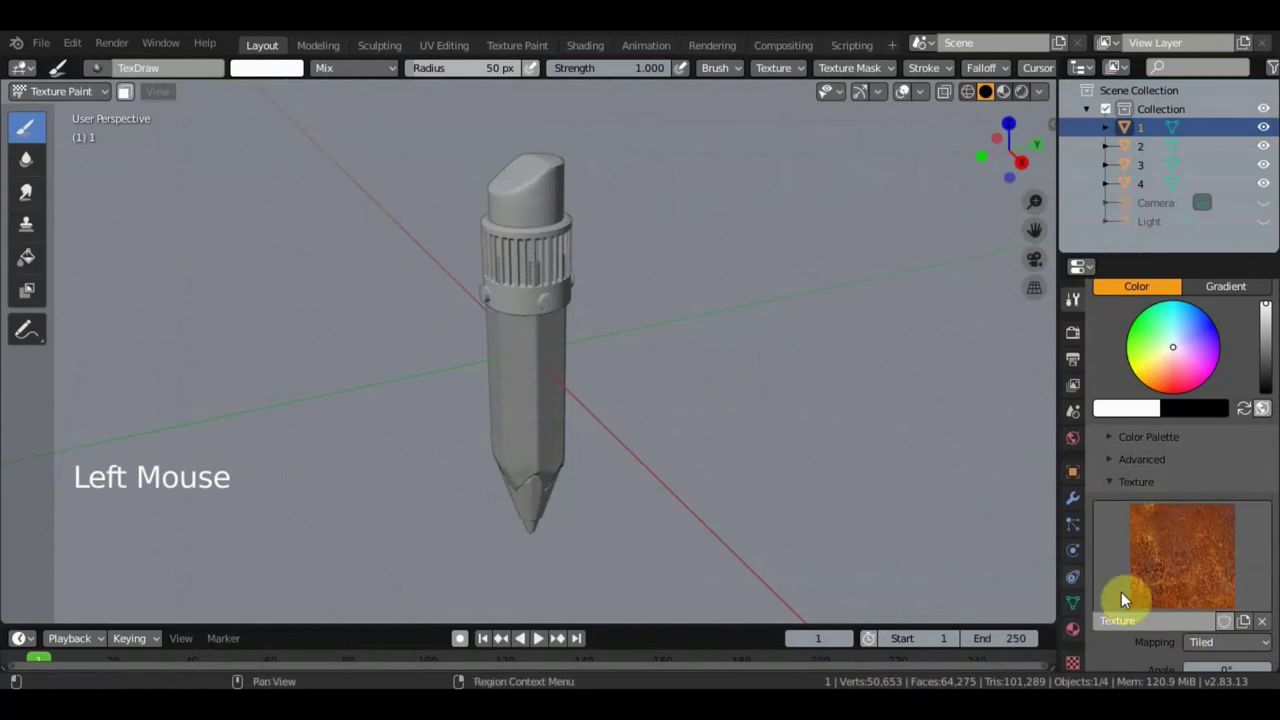
pyautogui.scroll(-3)
pyautogui.click(1249, 576)
pyautogui.scroll(-3)
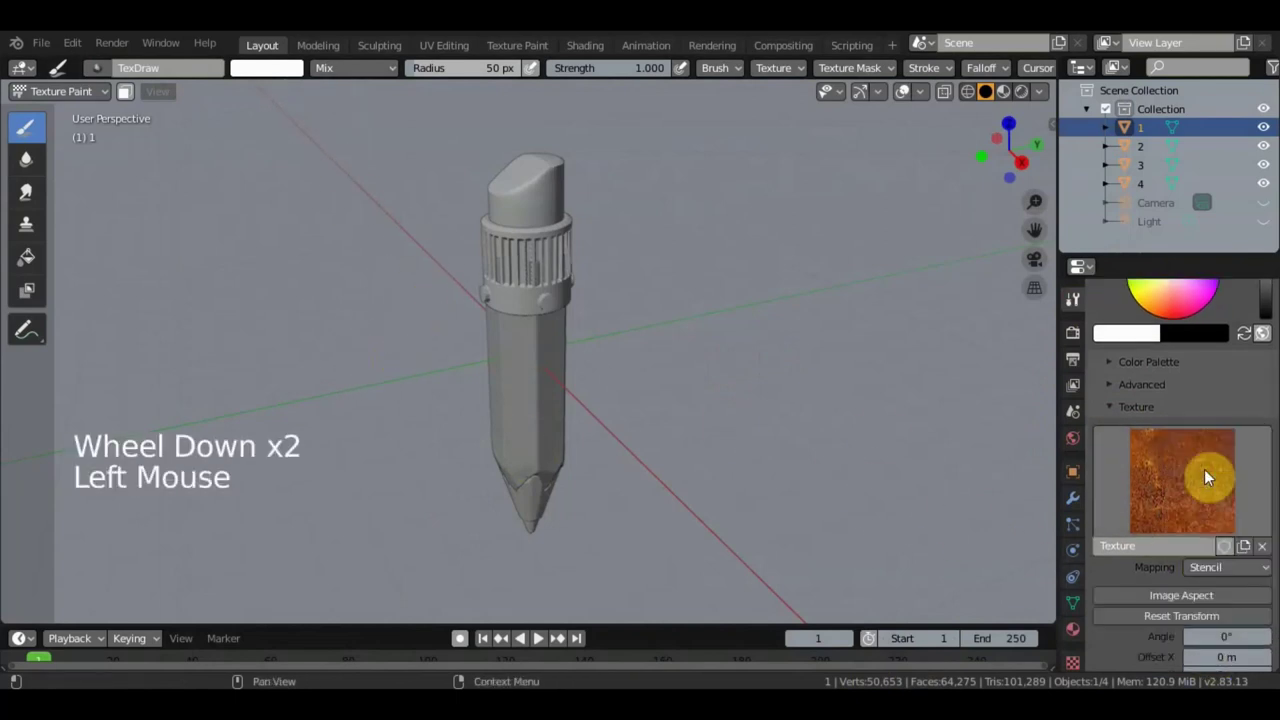
# Position the rust stencil over the body, hide the other parts and lower brush Strength to about 0.556
pyautogui.rightClick(222, 315)
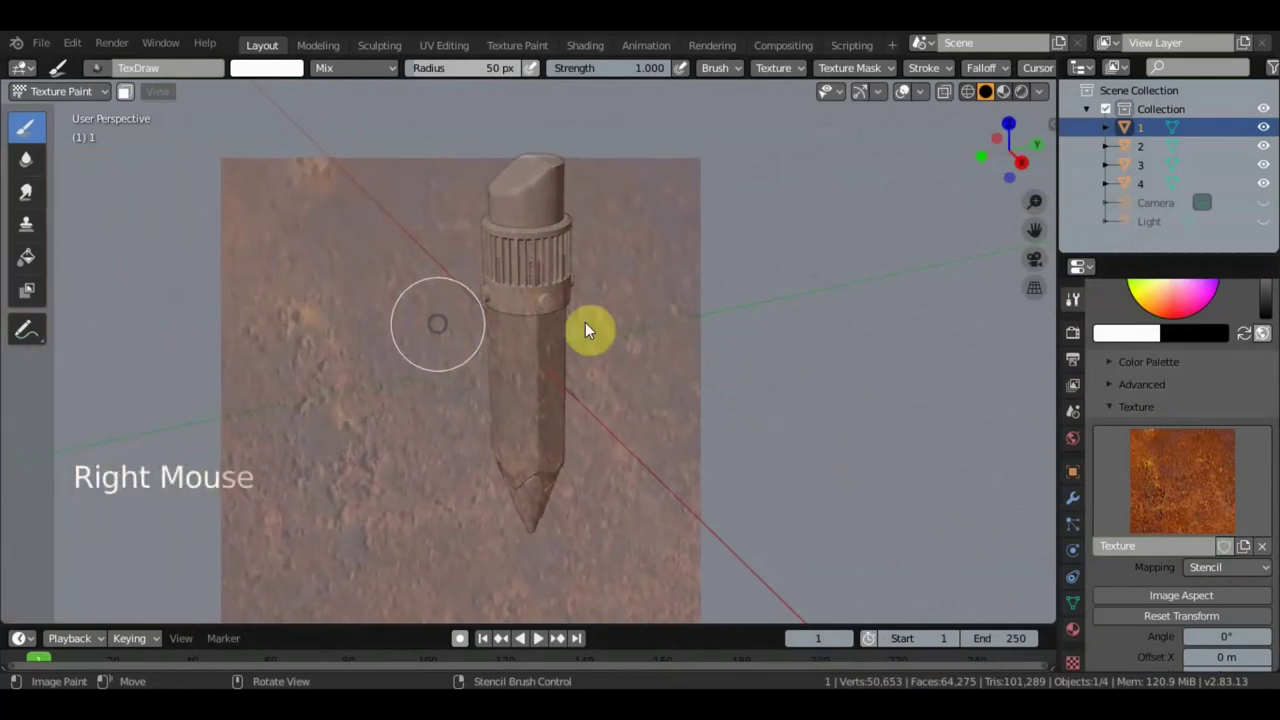
pyautogui.click(1272, 146)
pyautogui.click(1270, 171)
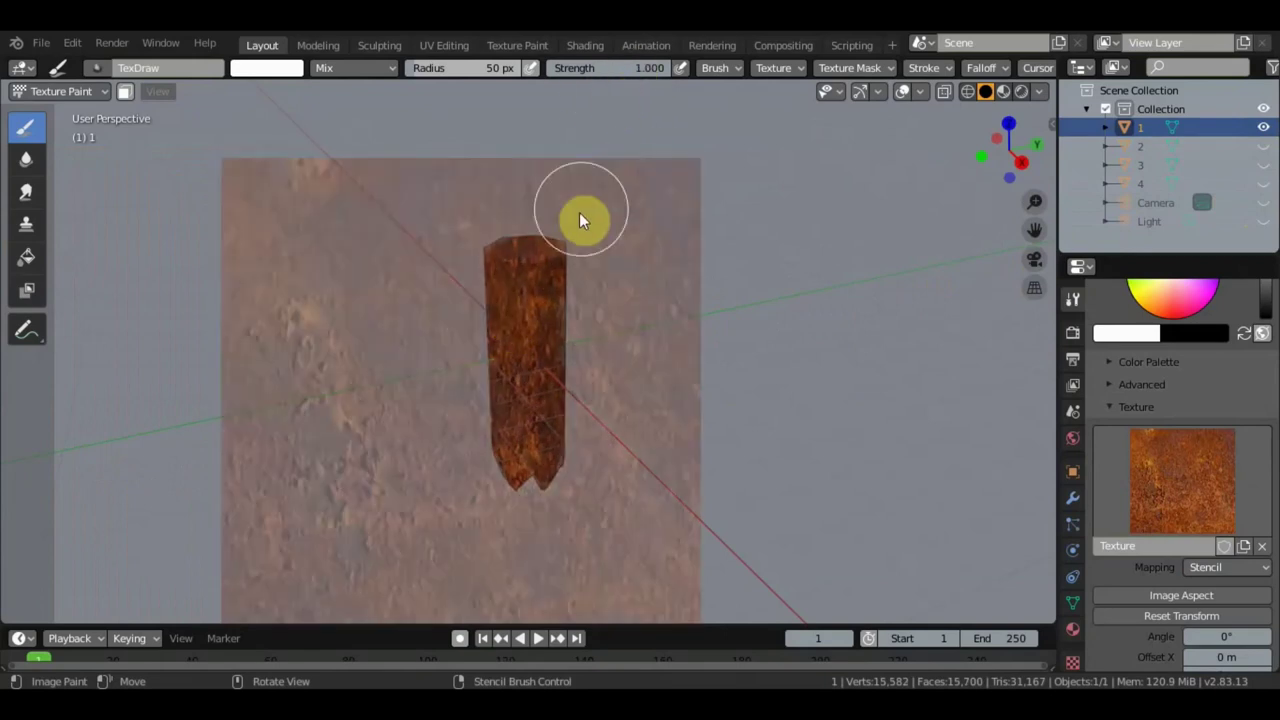
pyautogui.press('ctrl+z')
pyautogui.click(638, 76)
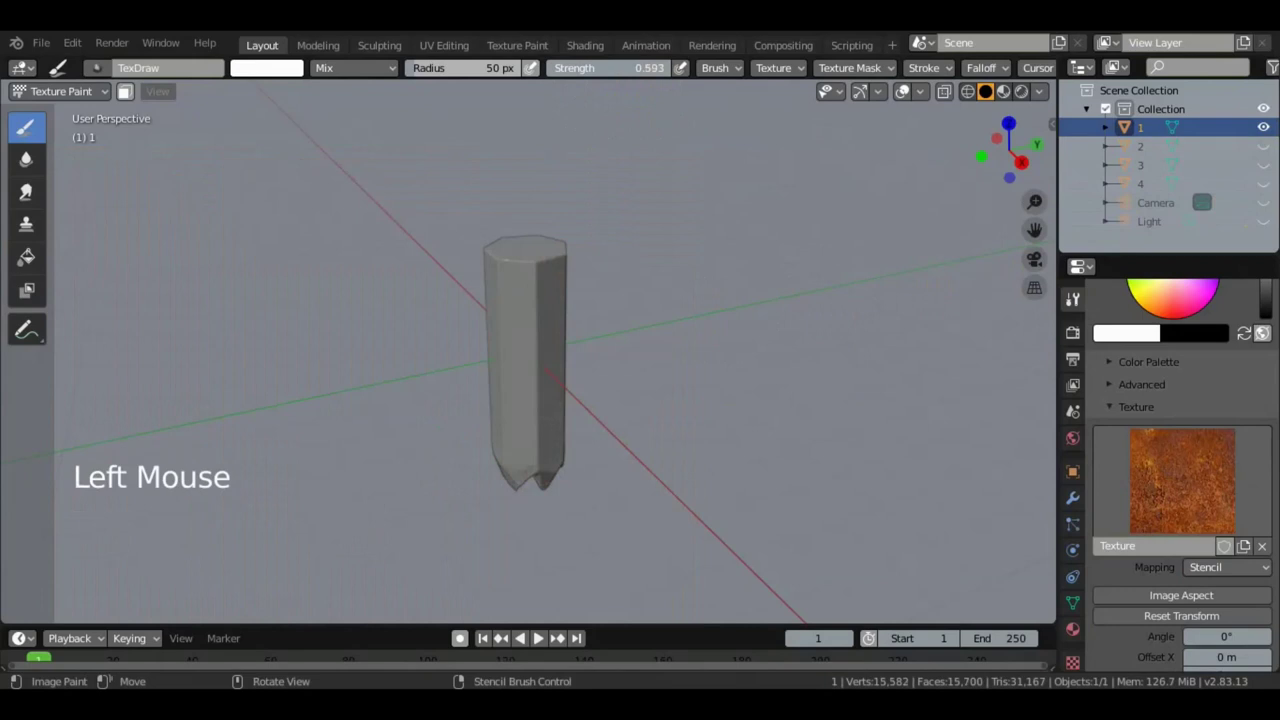
pyautogui.click(509, 285)
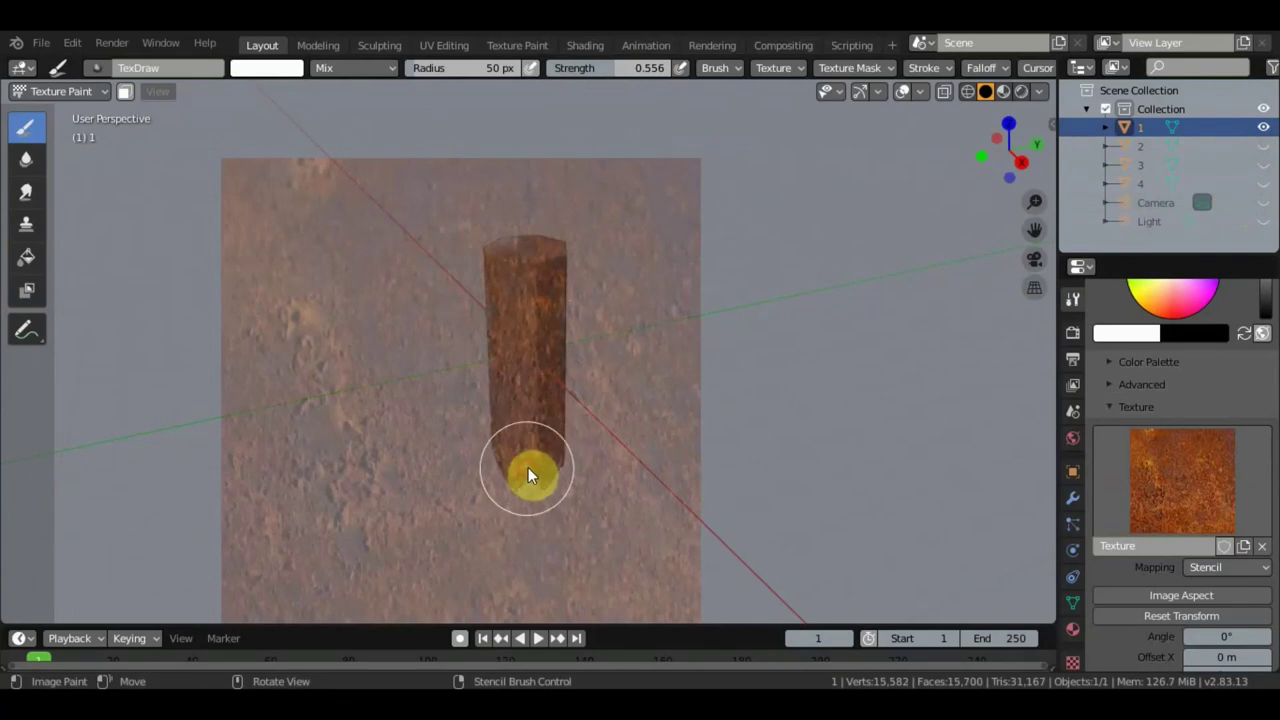
# Paint rust through the stencil onto each side and the top of the pencil body
pyautogui.middleClick(553, 471)
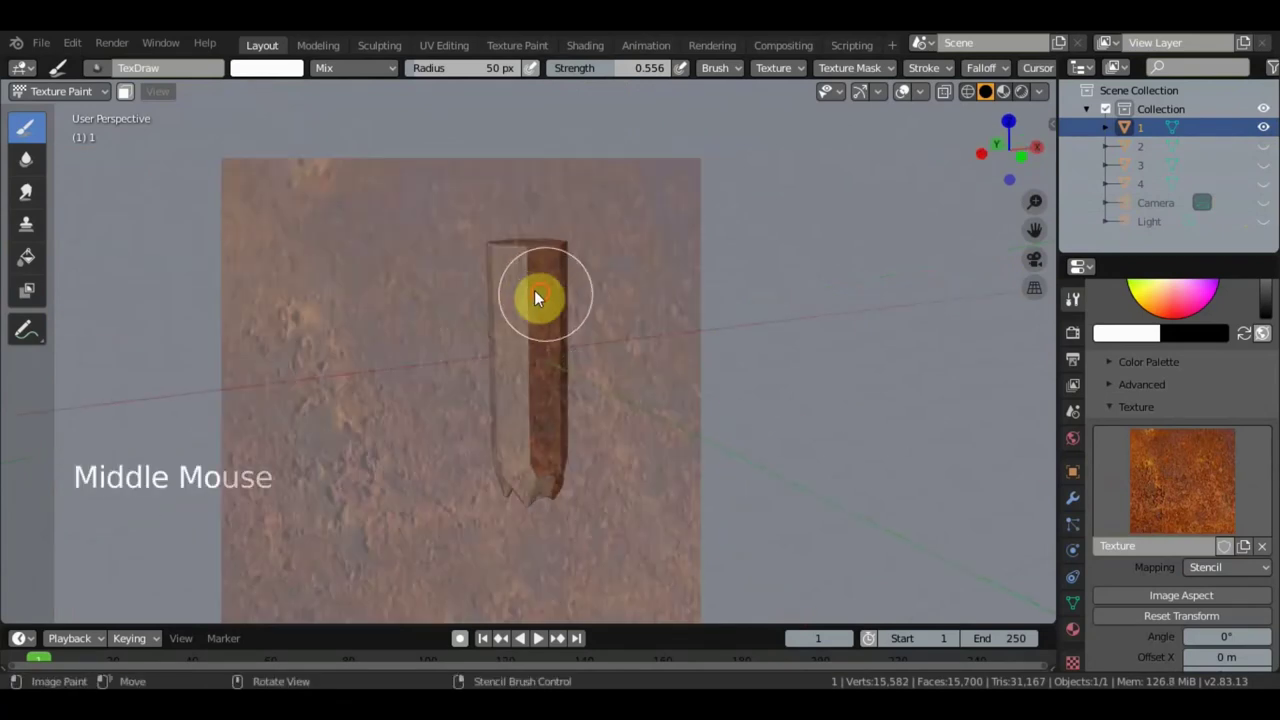
pyautogui.click(510, 273)
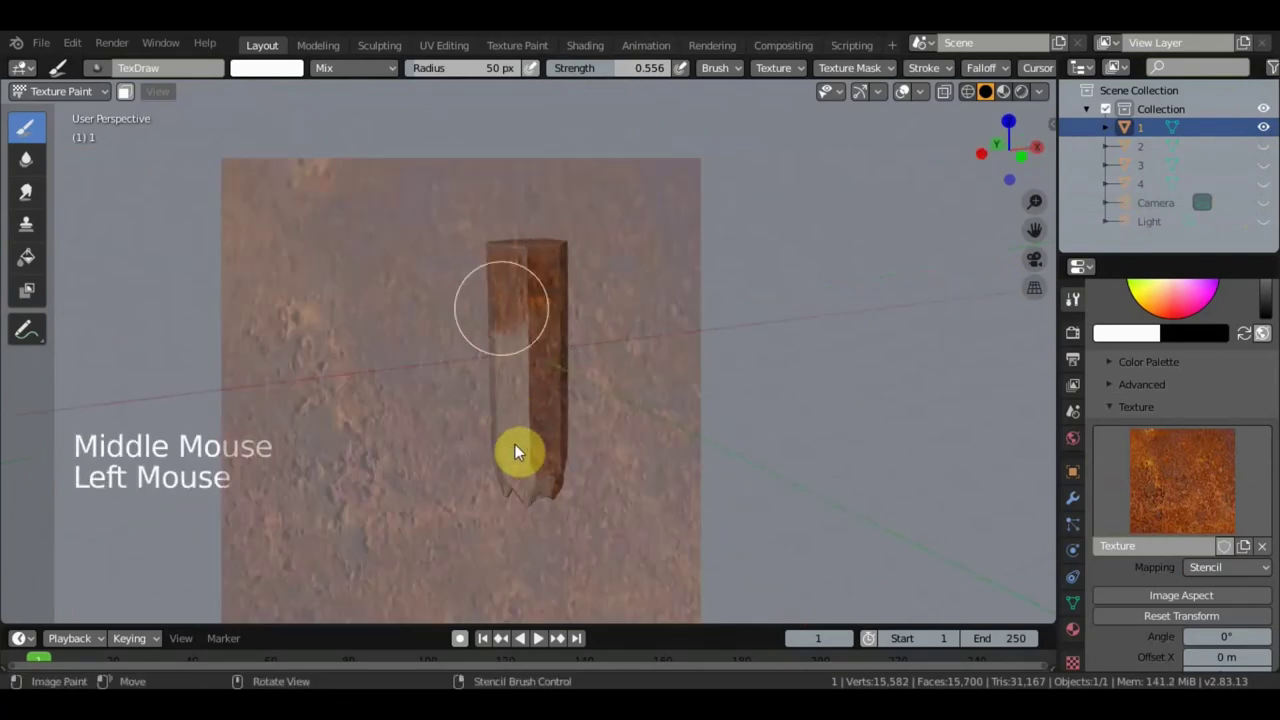
pyautogui.middleClick(567, 485)
pyautogui.click(497, 271)
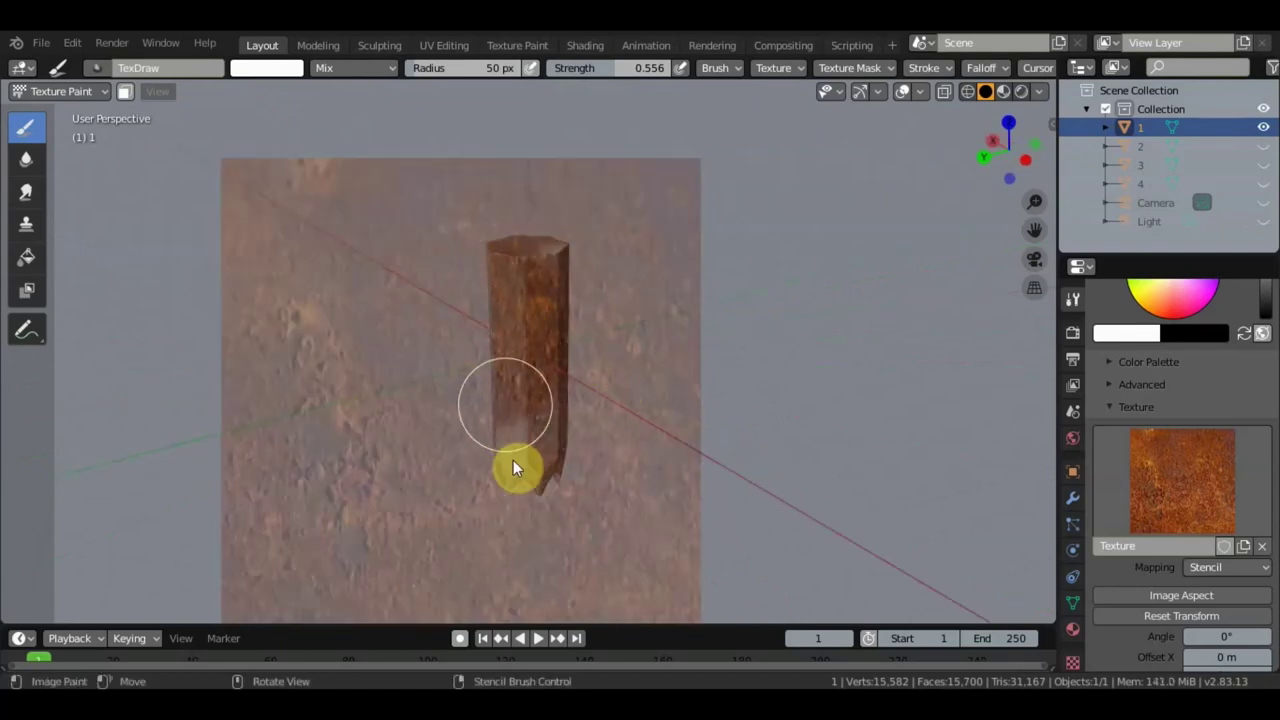
pyautogui.middleClick(549, 470)
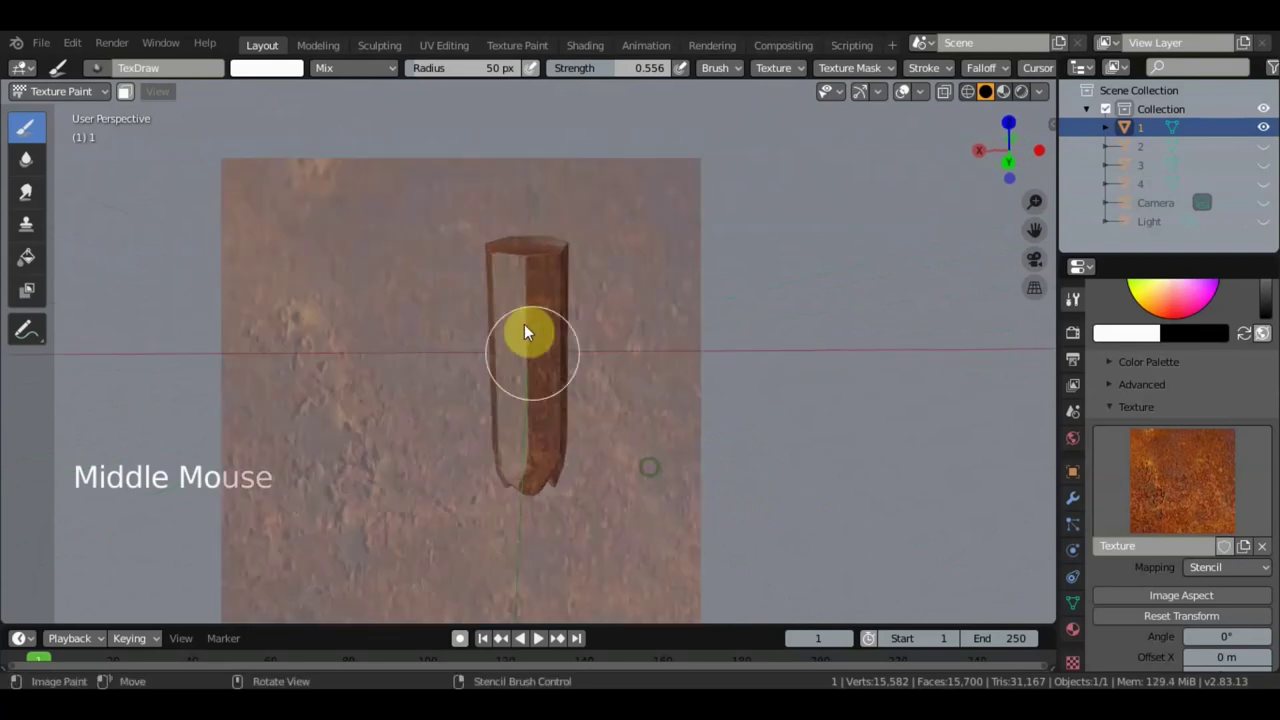
pyautogui.click(515, 377)
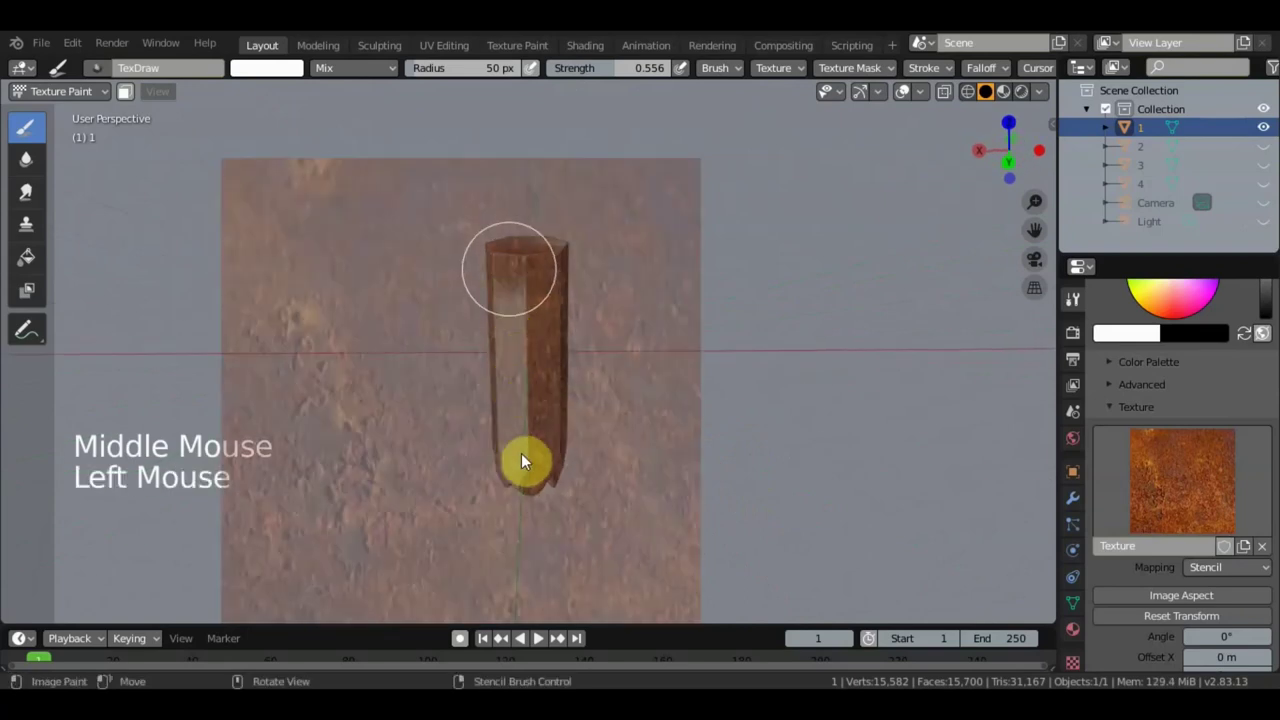
pyautogui.middleClick(568, 421)
pyautogui.click(542, 351)
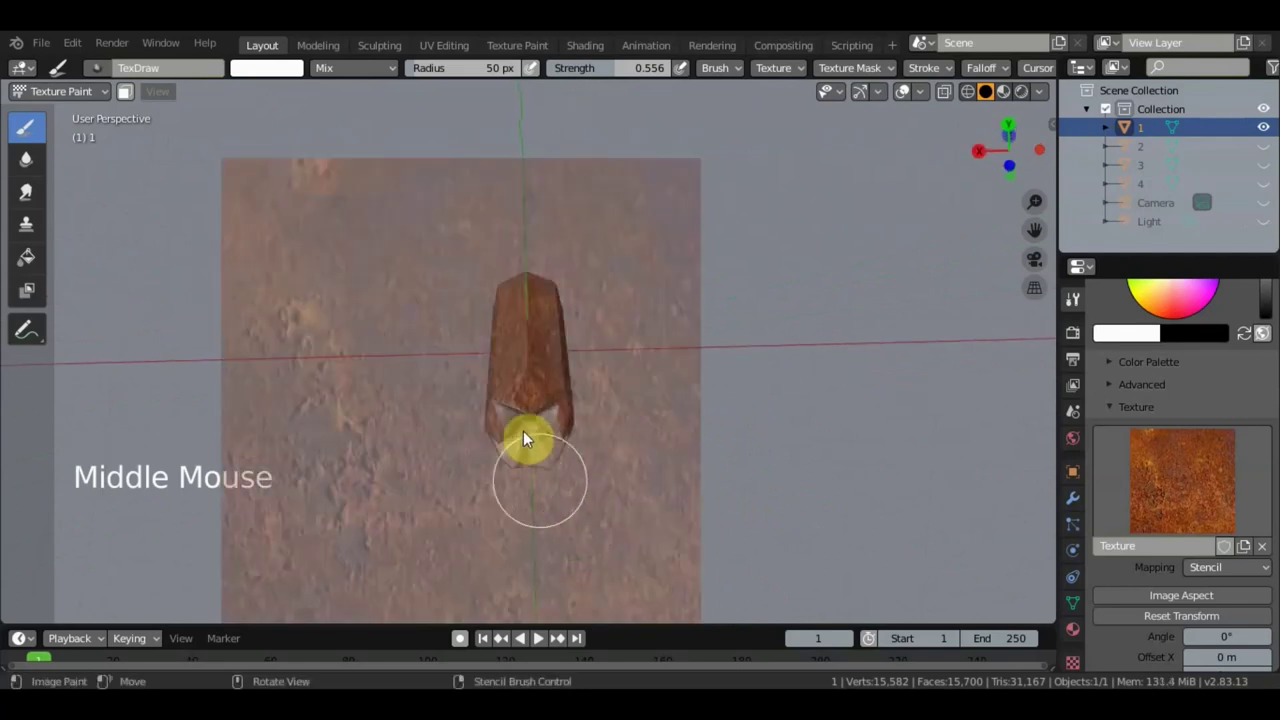
pyautogui.click(514, 449)
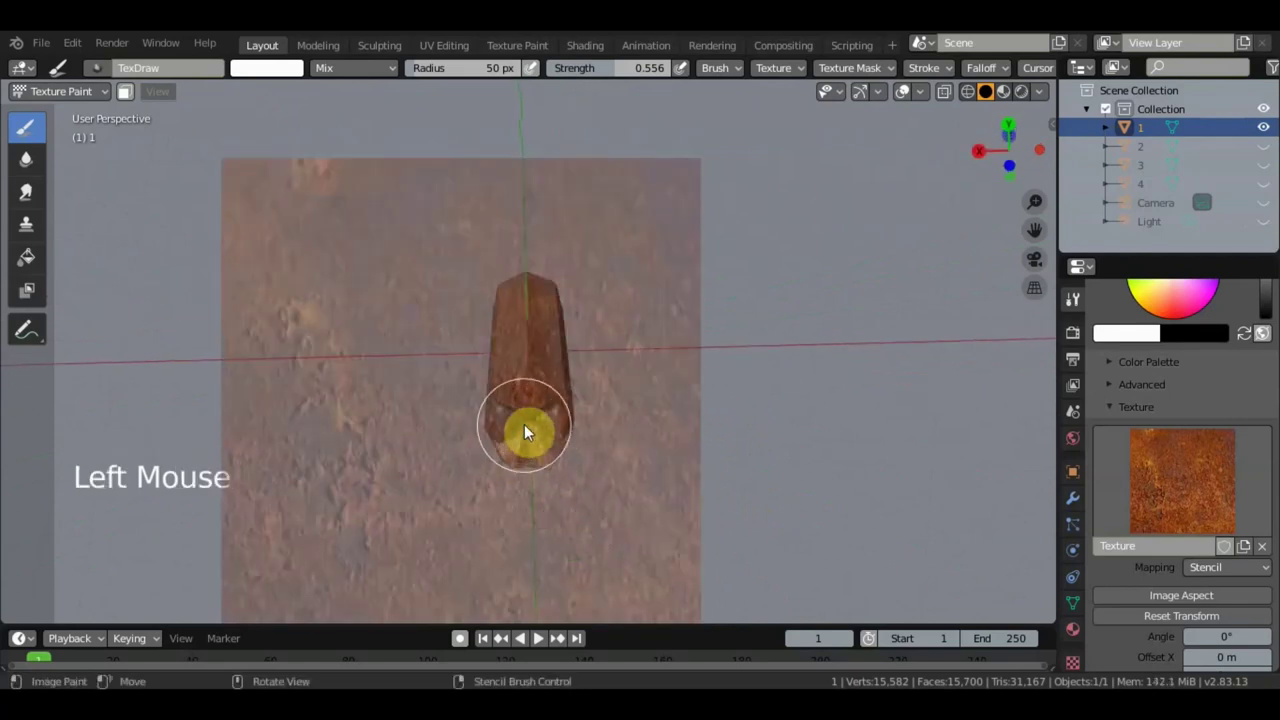
# Reposition and resize the rust stencil over pencil piece 1
pyautogui.middleClick(602, 533)
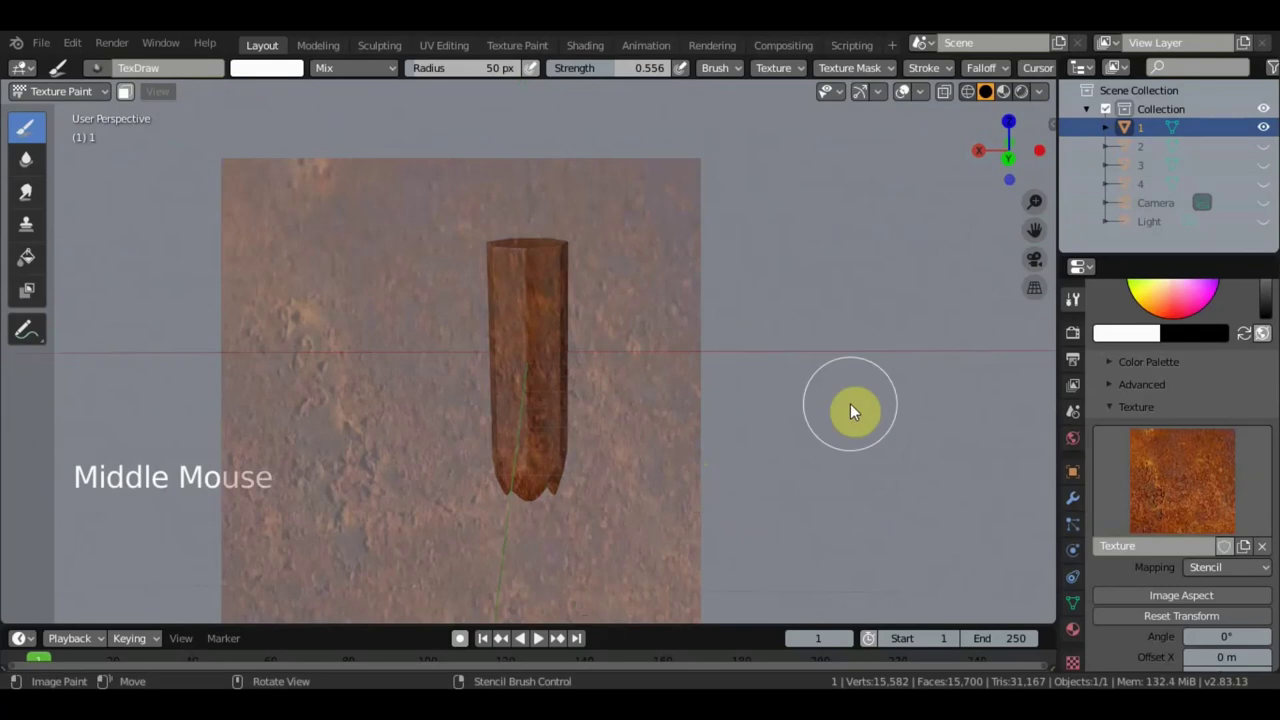
pyautogui.rightClick(769, 397)
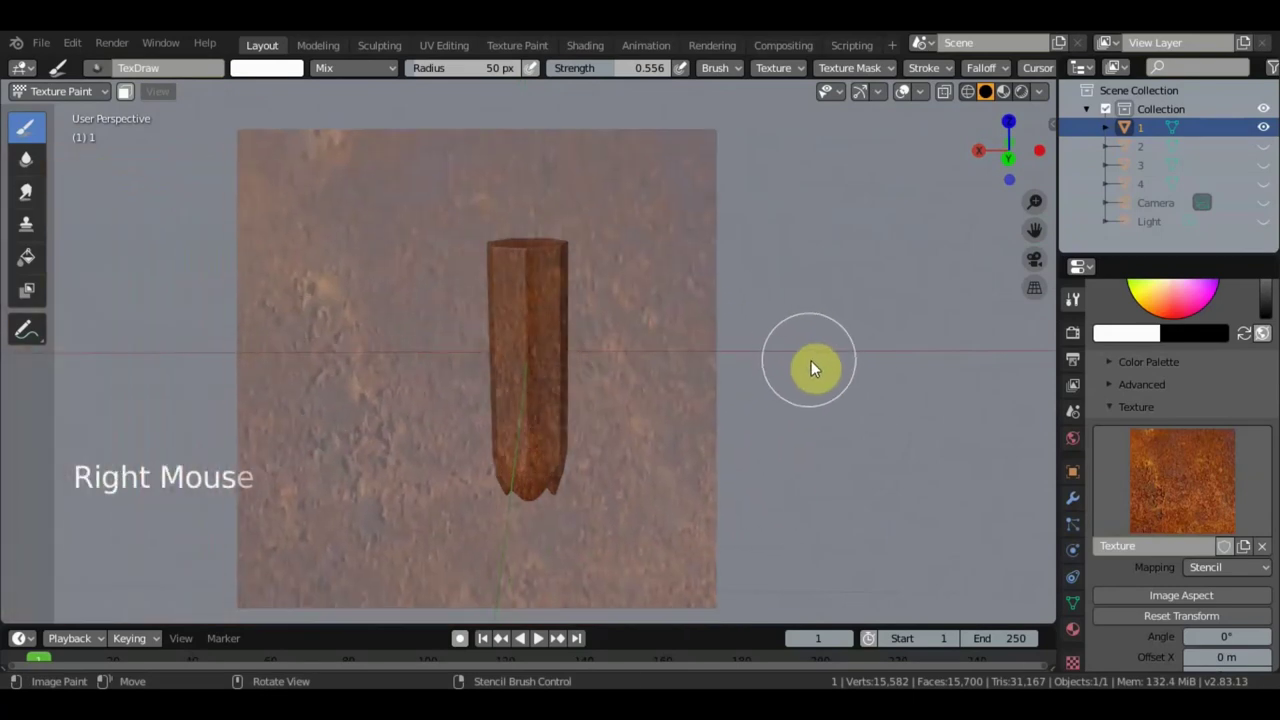
pyautogui.rightClick(825, 423)
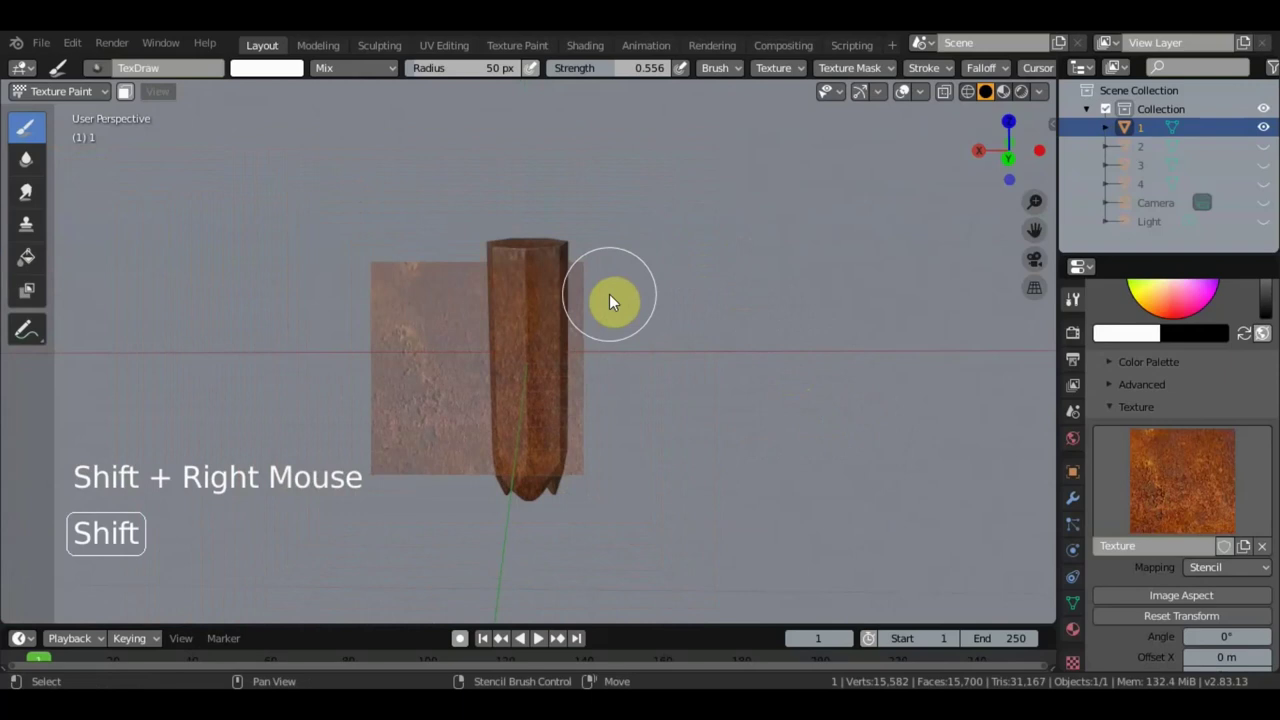
pyautogui.rightClick(679, 382)
pyautogui.scroll(3)
pyautogui.scroll(-3)
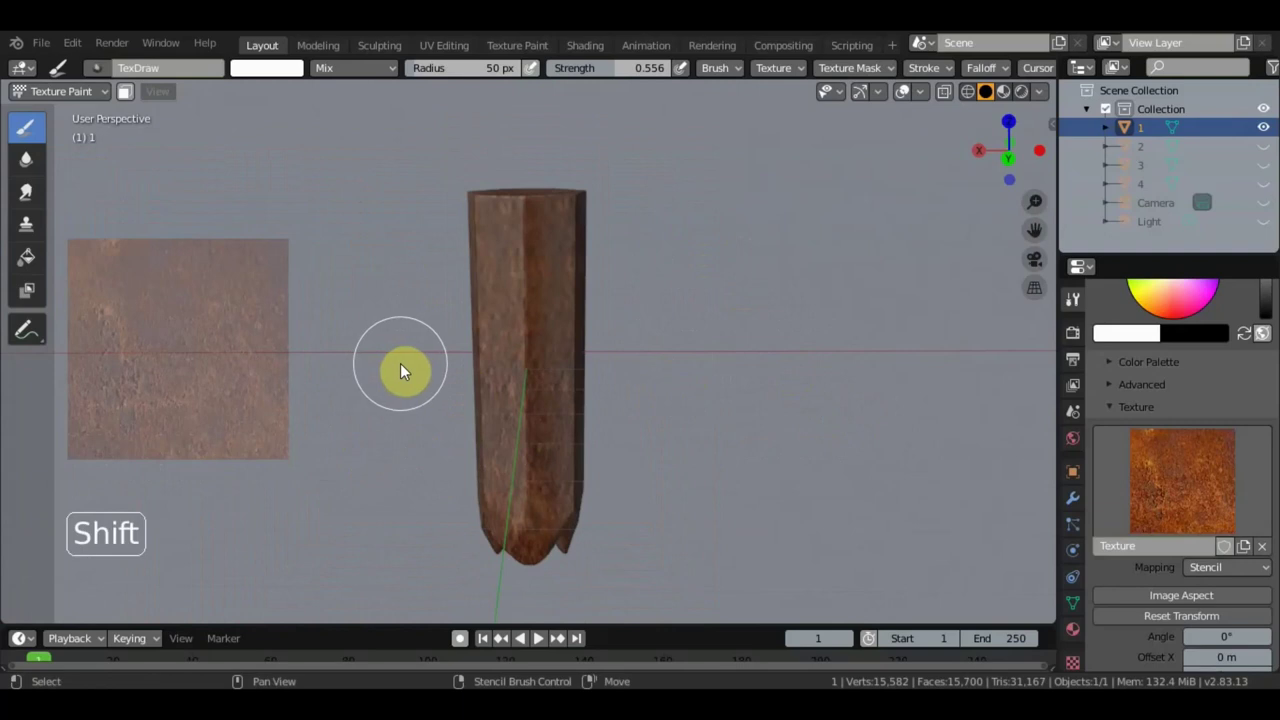
# Paint the remaining side of piece 1 with rust and inspect the result from several angles
pyautogui.middleClick(405, 378)
pyautogui.click(406, 387)
pyautogui.click(417, 401)
pyautogui.click(423, 395)
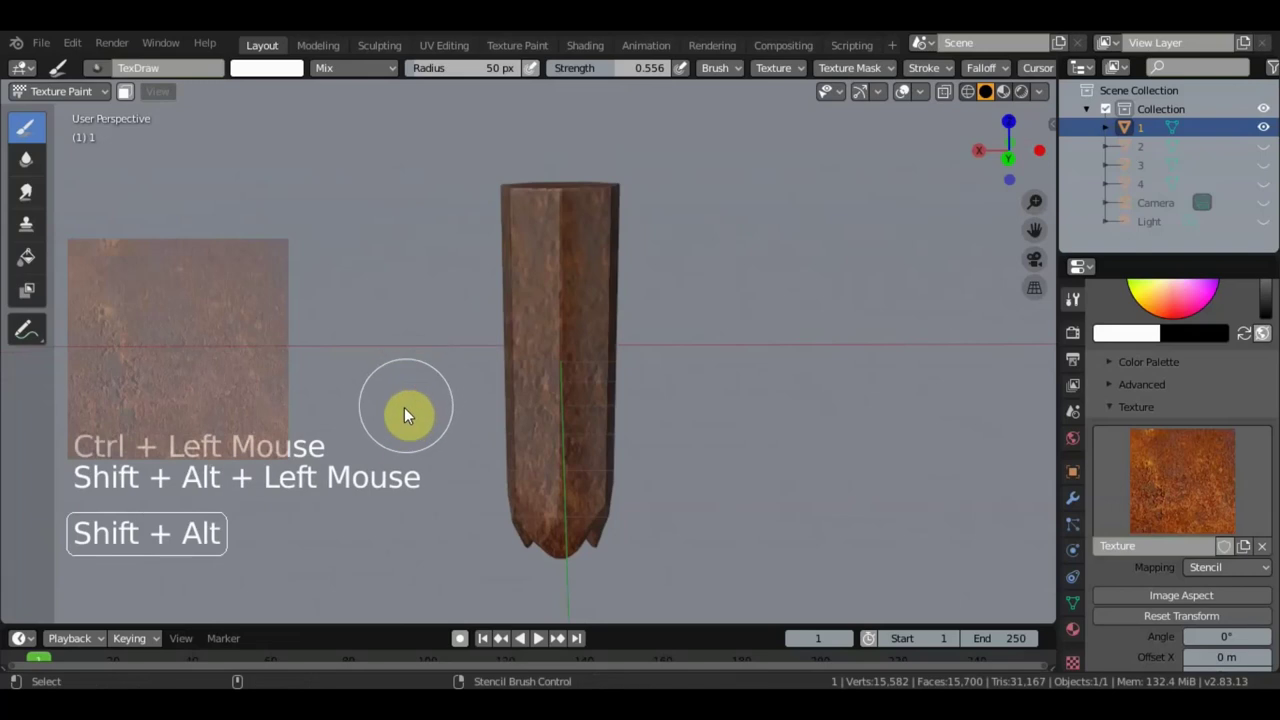
pyautogui.press('r')
pyautogui.press('r')
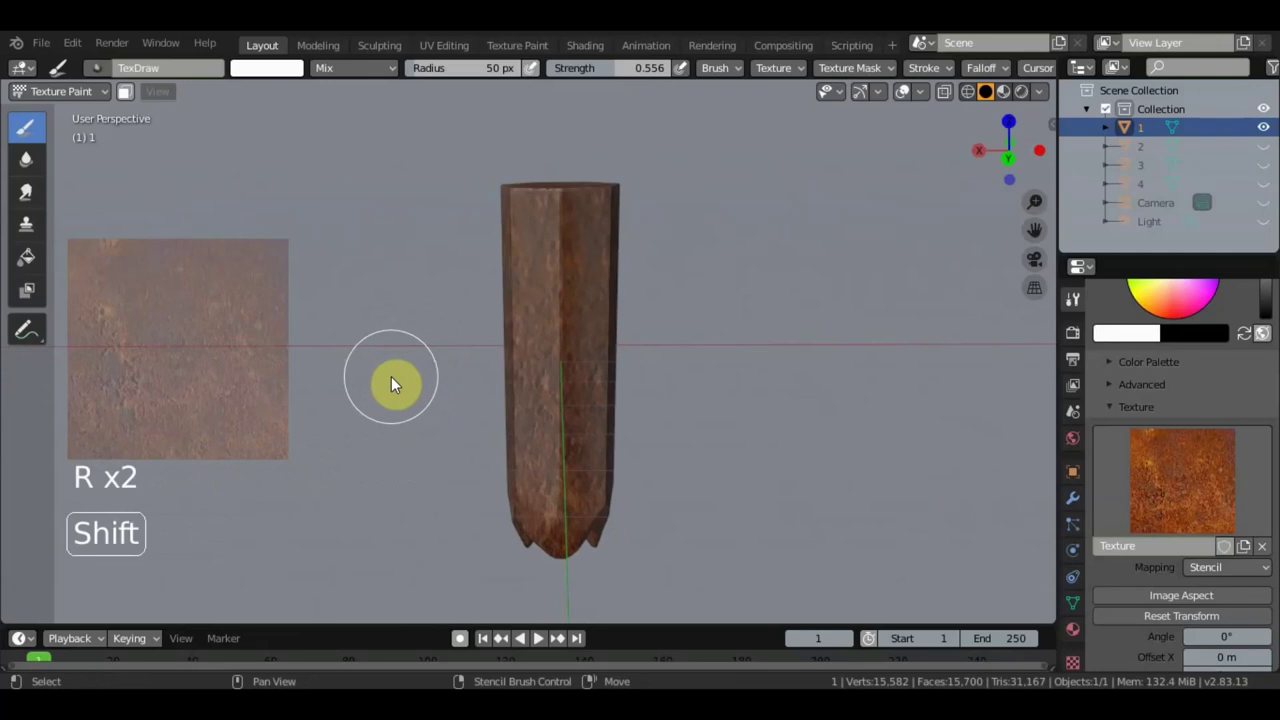
pyautogui.rightClick(396, 387)
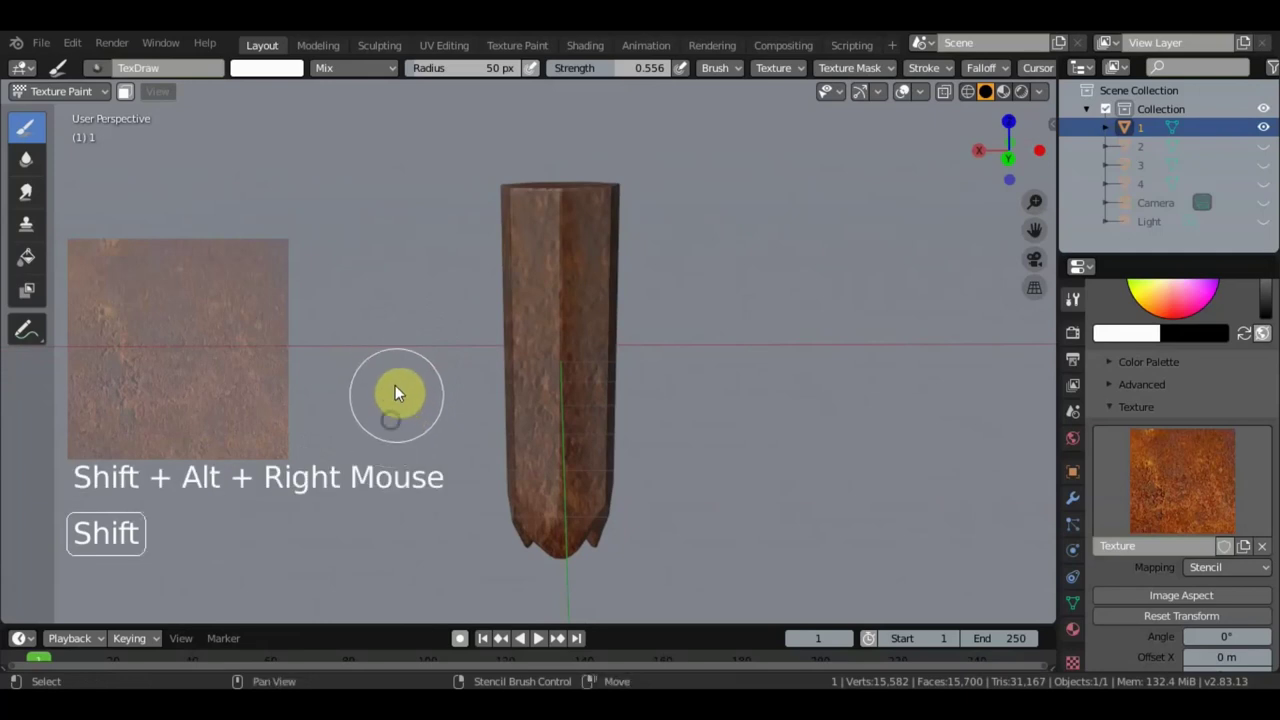
pyautogui.middleClick(398, 394)
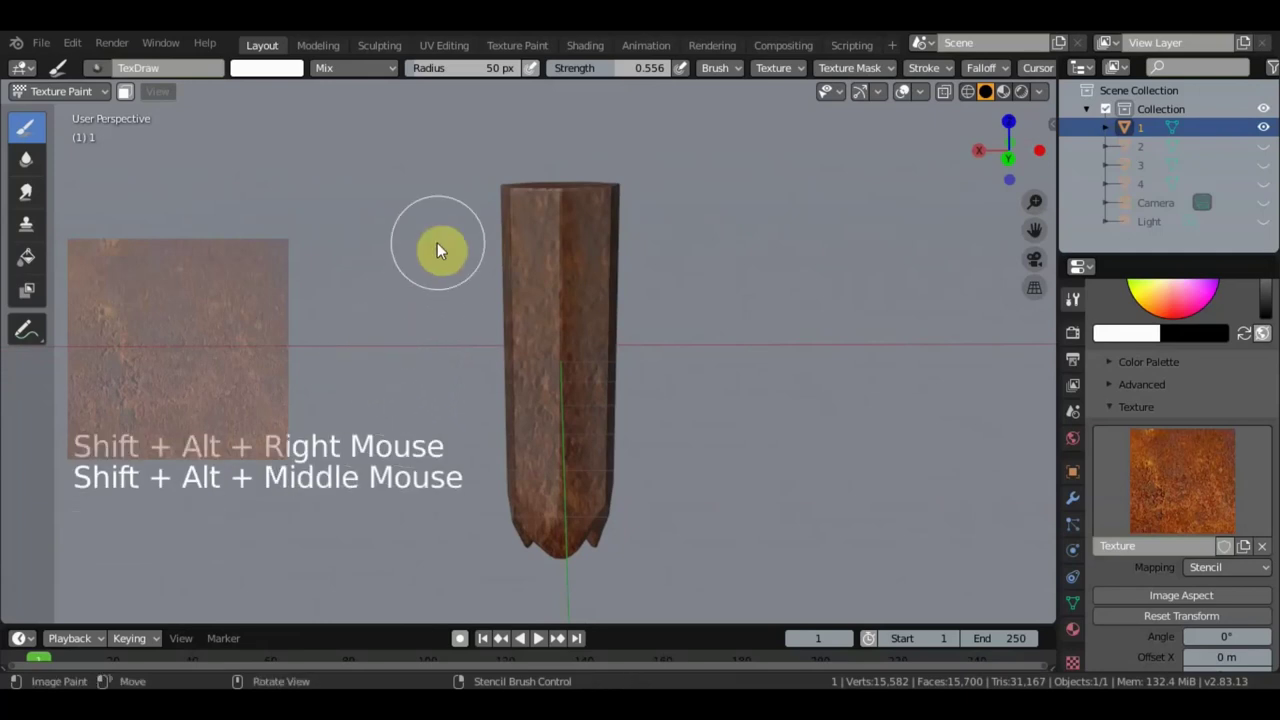
pyautogui.scroll(-3)
pyautogui.scroll(3)
pyautogui.scroll(-3)
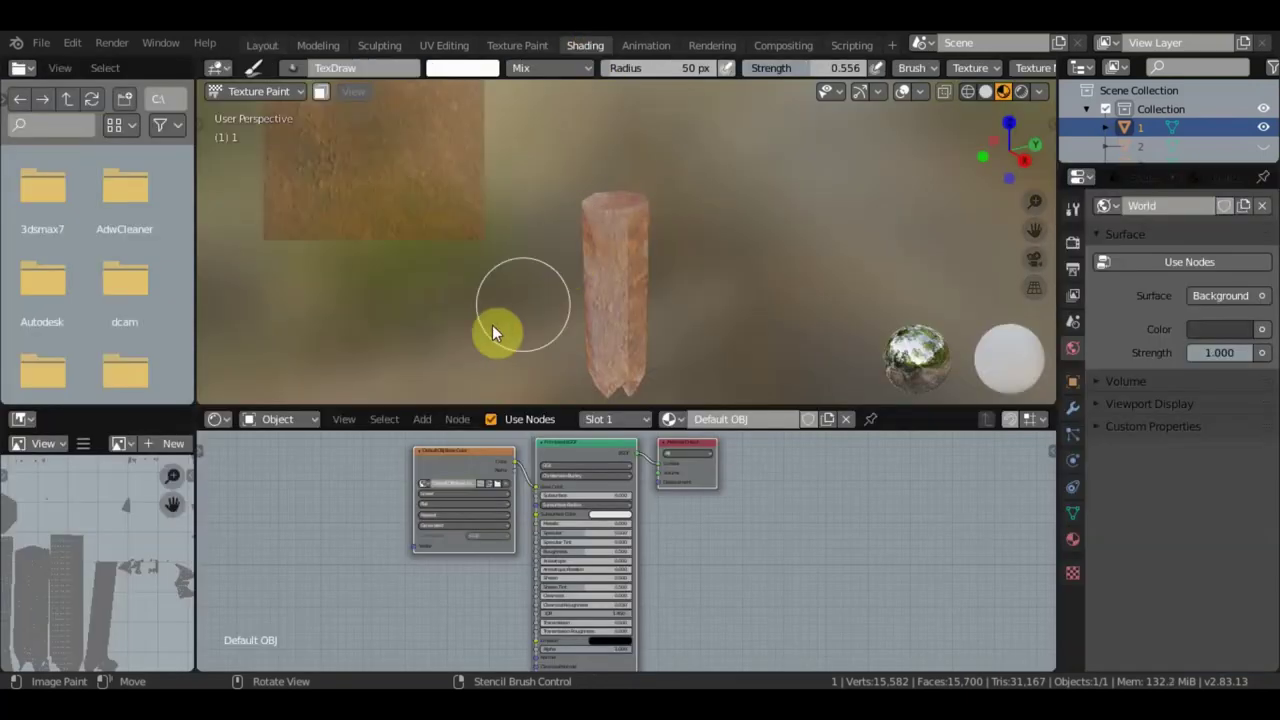
# Review rust-painted piece 1 and return it to Object Mode
pyautogui.scroll(-3)
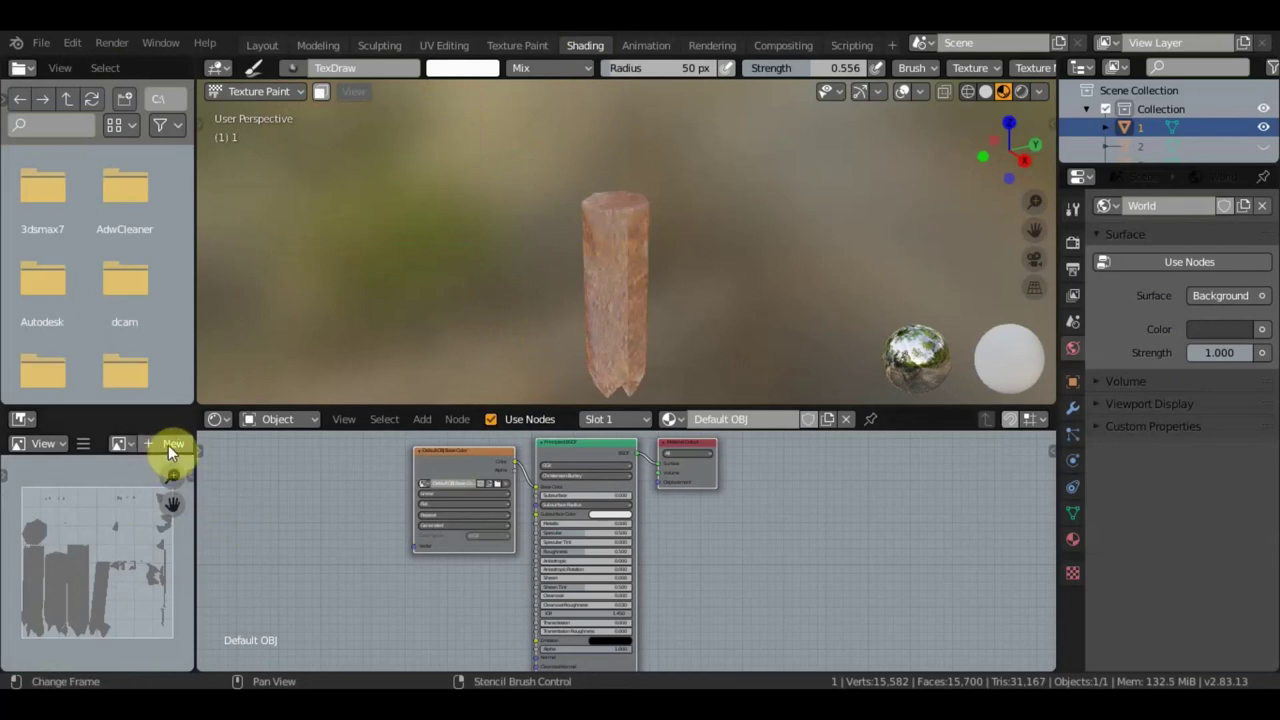
pyautogui.scroll(3)
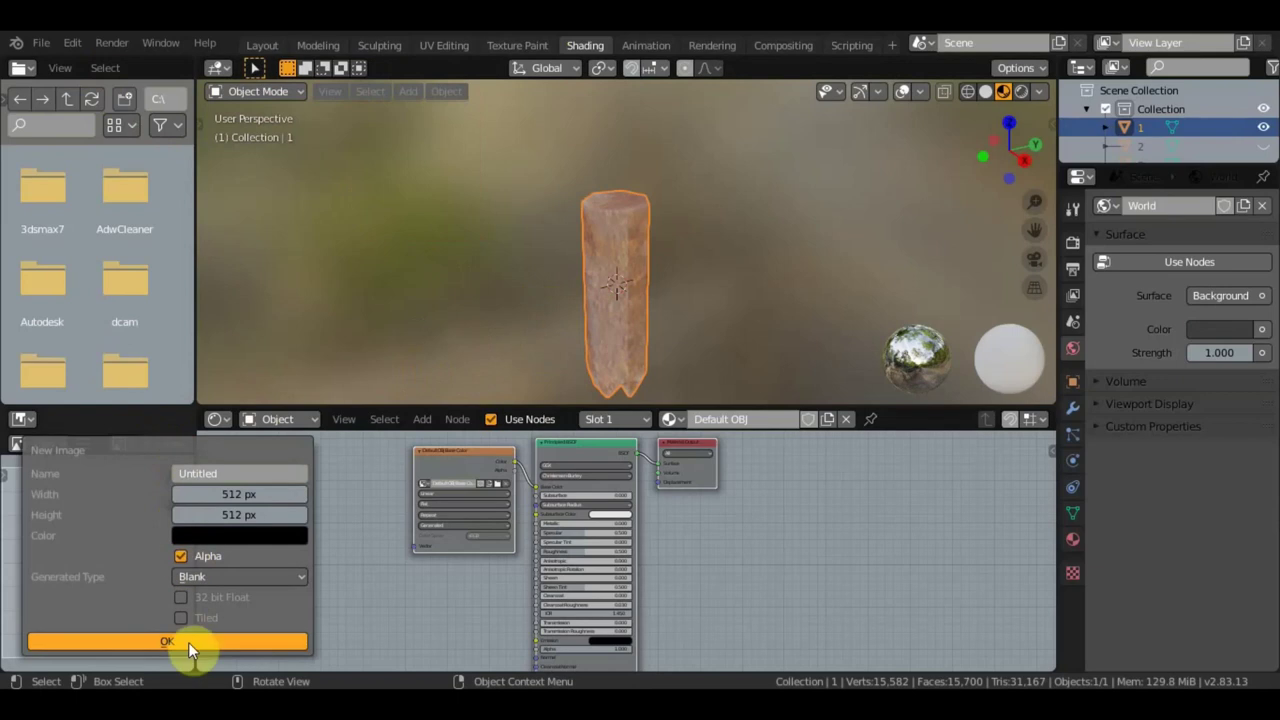
pyautogui.scroll(-3)
pyautogui.scroll(-3)
pyautogui.scroll(3)
pyautogui.scroll(3)
pyautogui.click(135, 452)
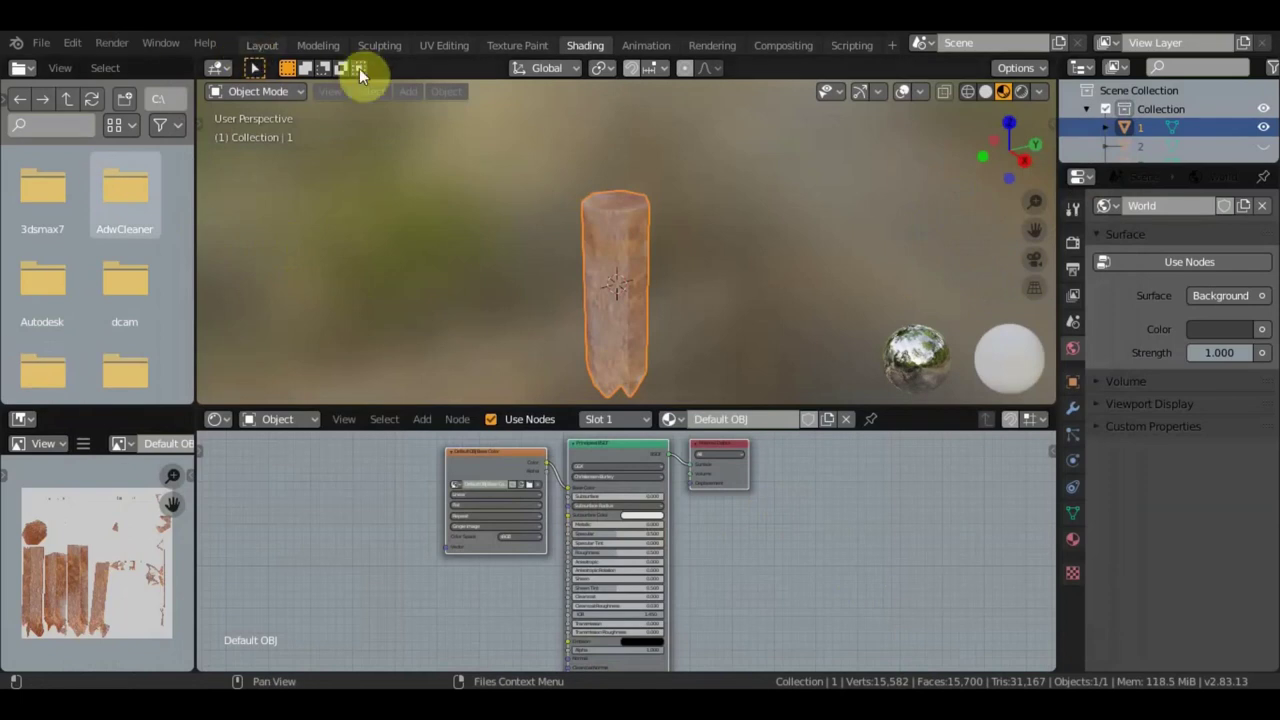
# Back in the Layout workspace, make pencil piece 2 the active object ready for a mode change
pyautogui.click(276, 48)
pyautogui.click(1207, 150)
pyautogui.scroll(-3)
pyautogui.click(539, 634)
pyautogui.scroll(-3)
pyautogui.scroll(3)
pyautogui.middleClick(694, 355)
# Put piece 2 into Texture Paint and create a blank paint texture slot for it
pyautogui.click(60, 95)
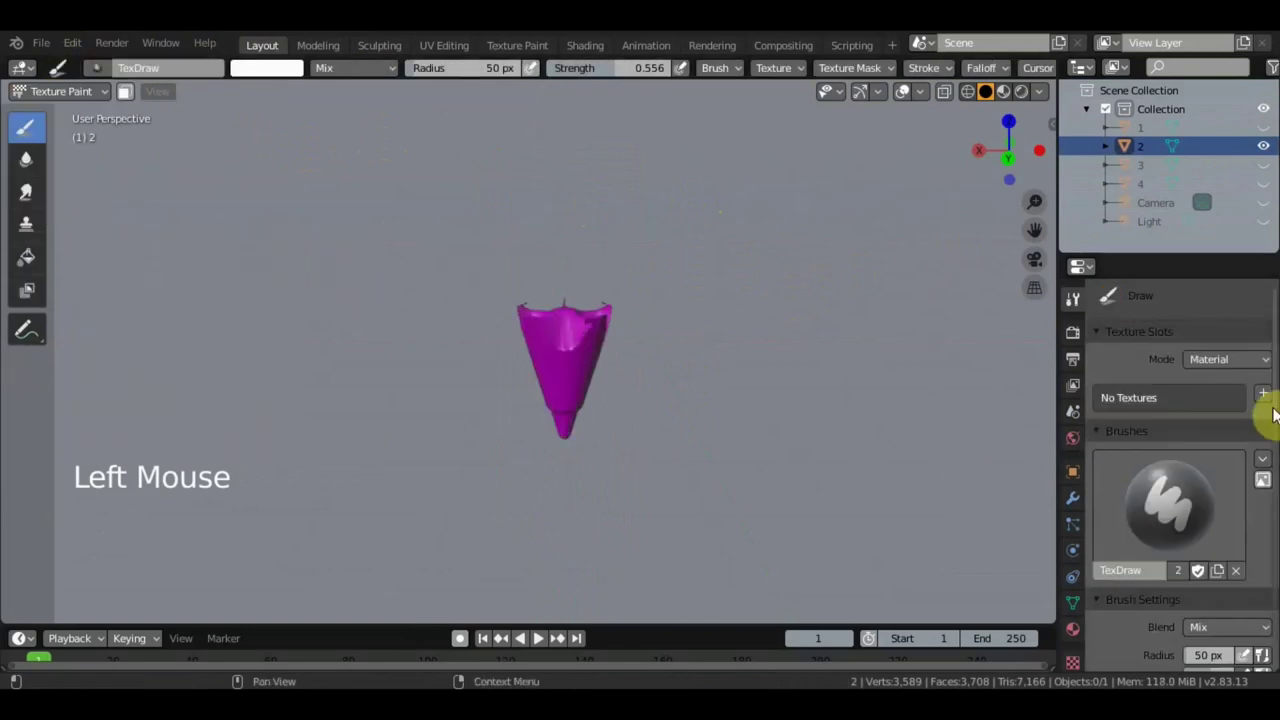
pyautogui.click(1269, 399)
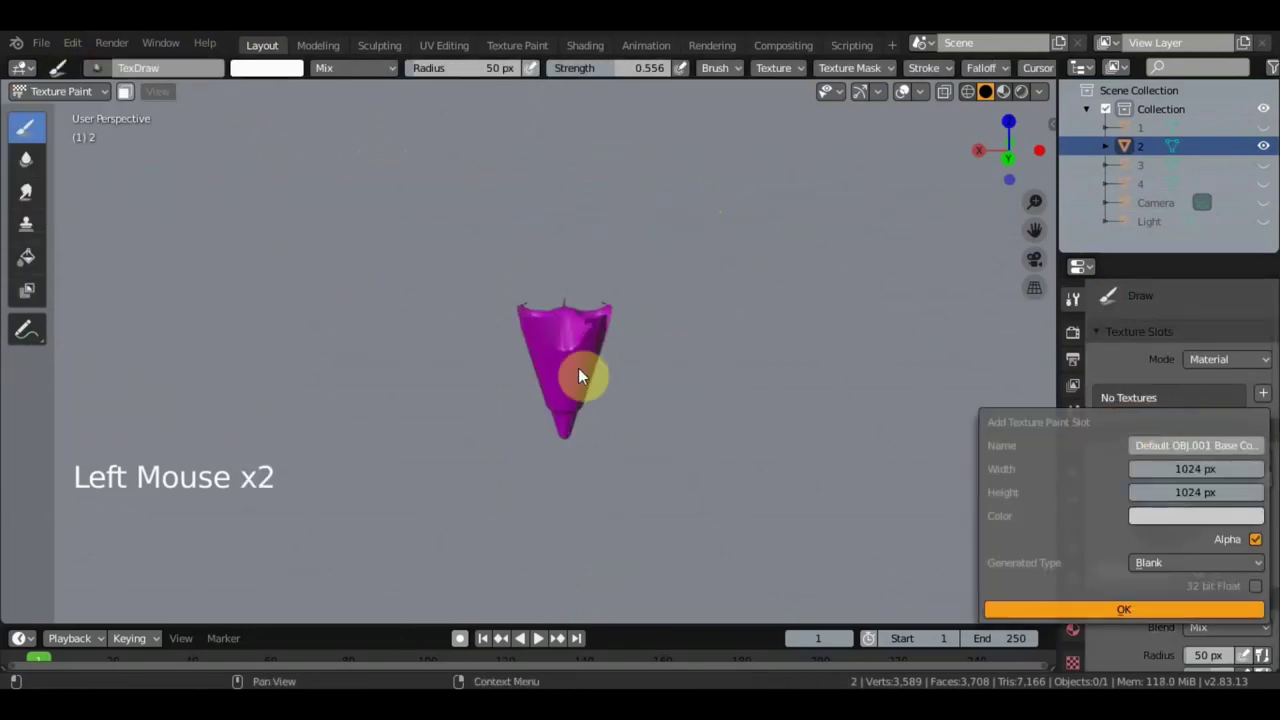
pyautogui.scroll(3)
pyautogui.scroll(3)
pyautogui.scroll(-3)
pyautogui.scroll(-3)
pyautogui.scroll(-3)
pyautogui.click(539, 634)
pyautogui.click(539, 634)
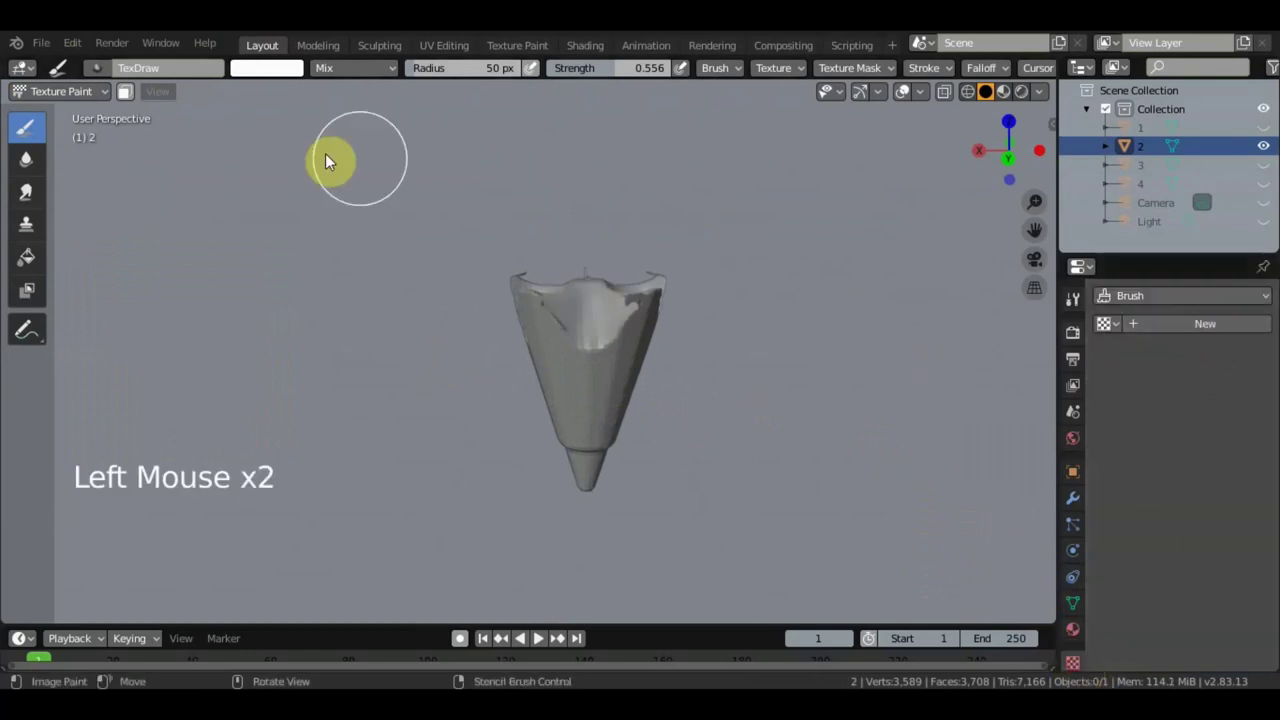
# Pick a red brush colour, raise Strength to 1 and start painting the cone red
pyautogui.click(539, 634)
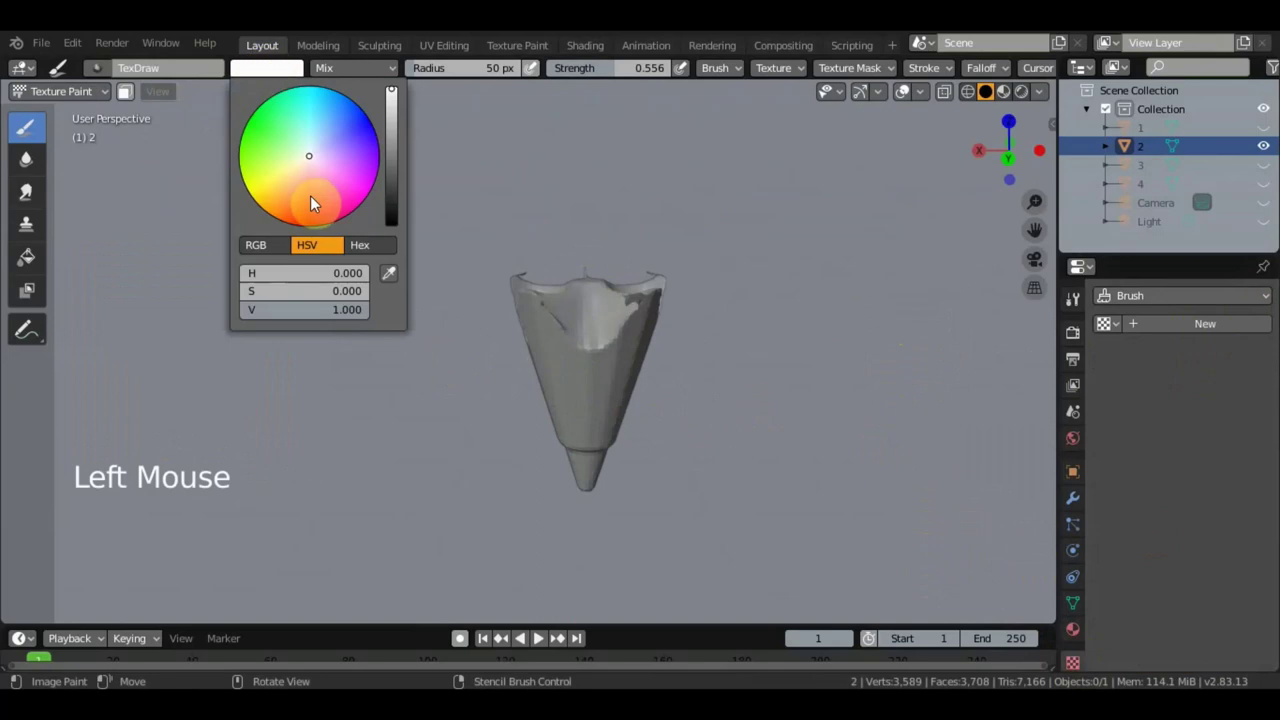
pyautogui.click(539, 634)
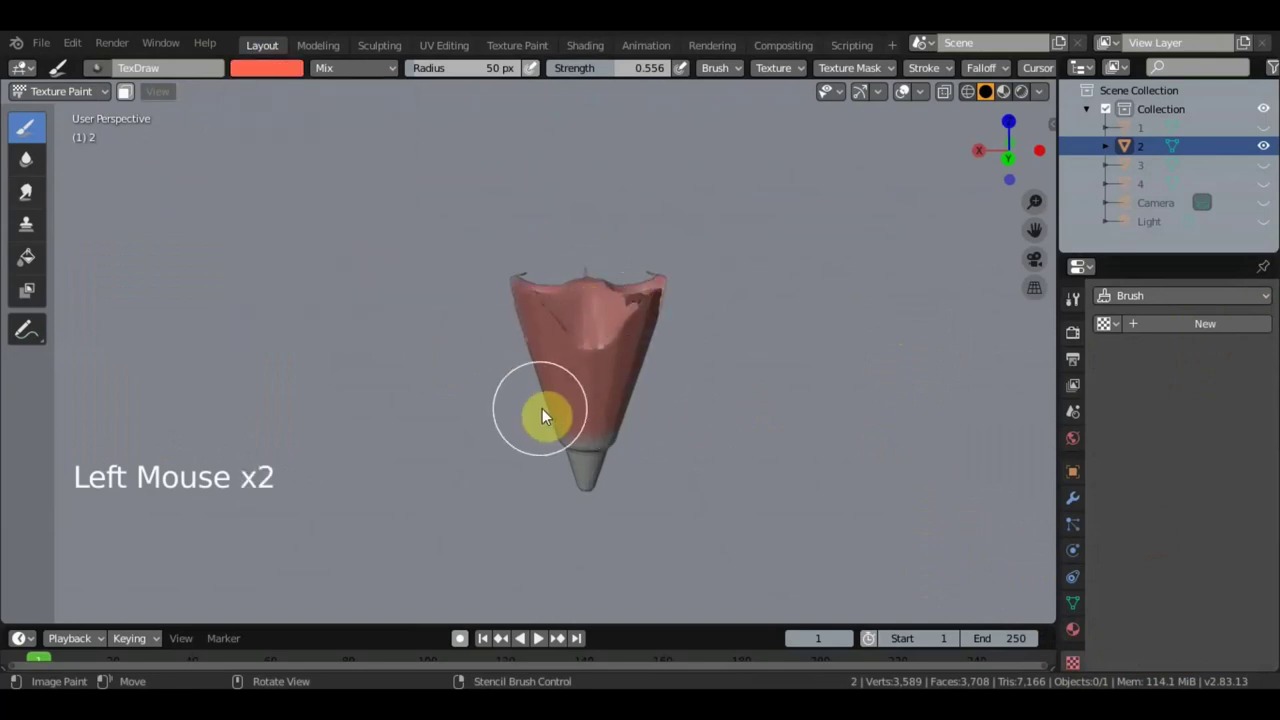
pyautogui.middleClick(539, 634)
pyautogui.click(539, 634)
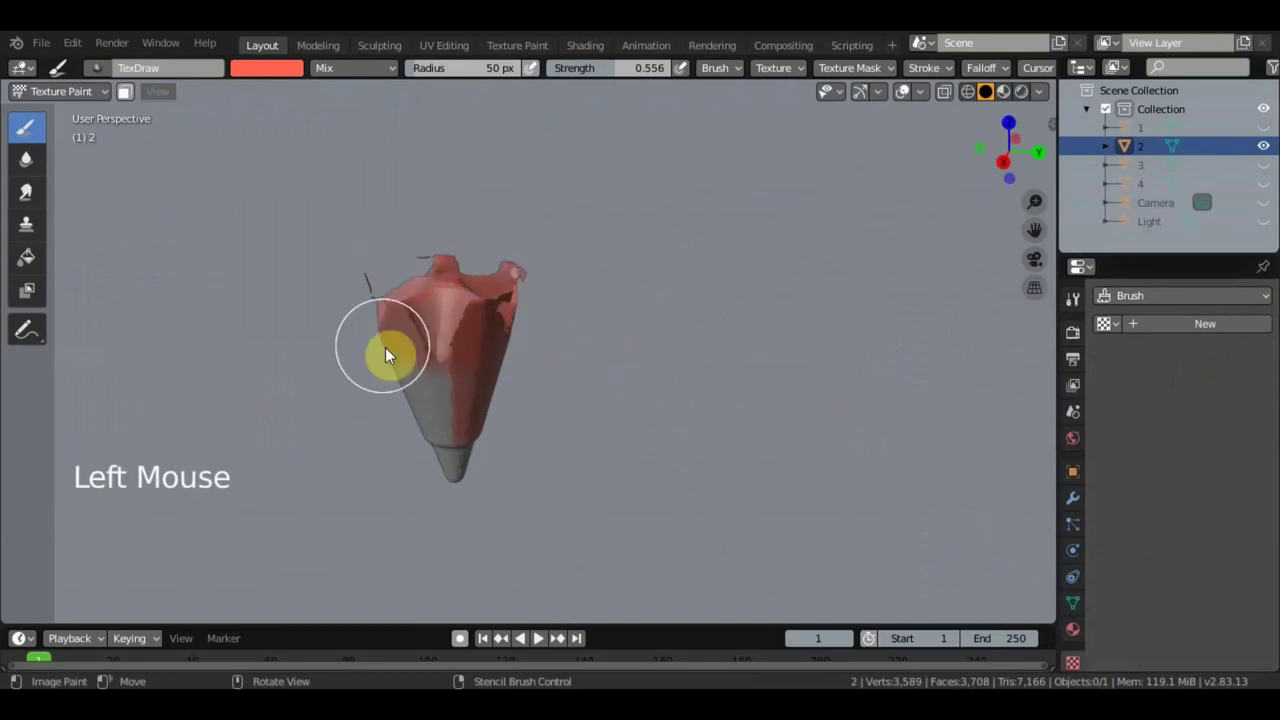
pyautogui.middleClick(539, 634)
pyautogui.click(539, 634)
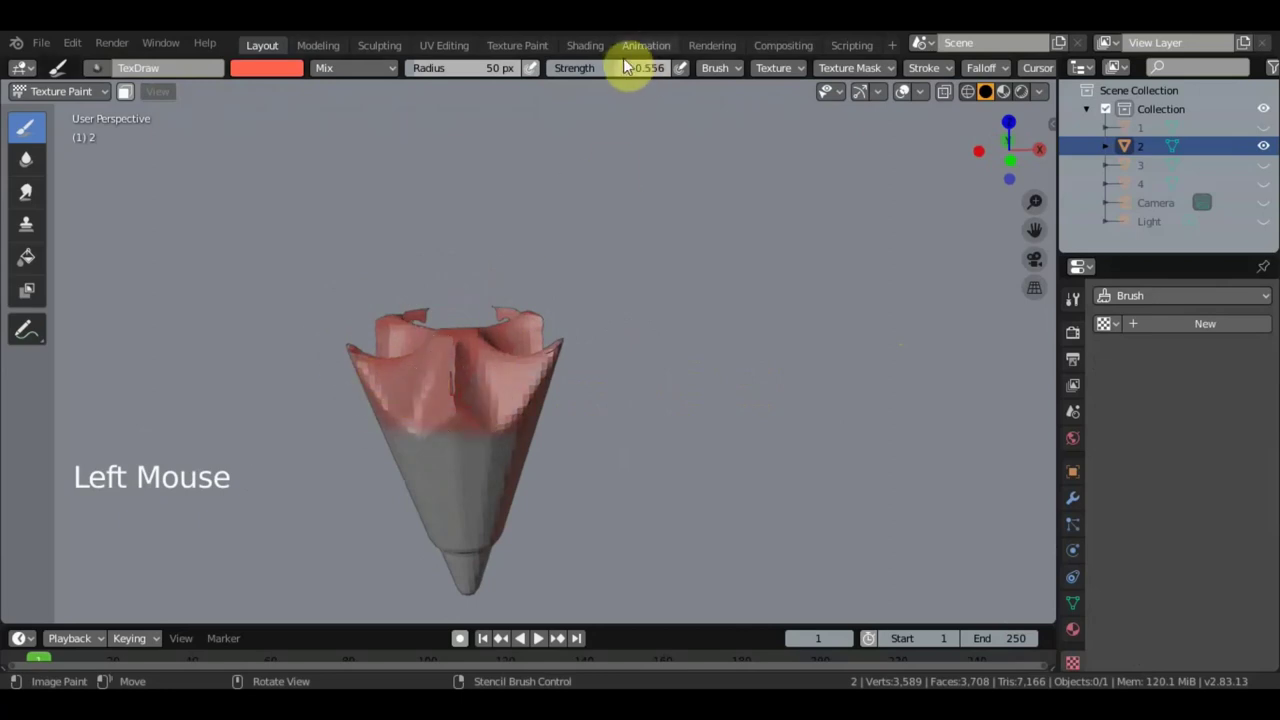
pyautogui.click(539, 634)
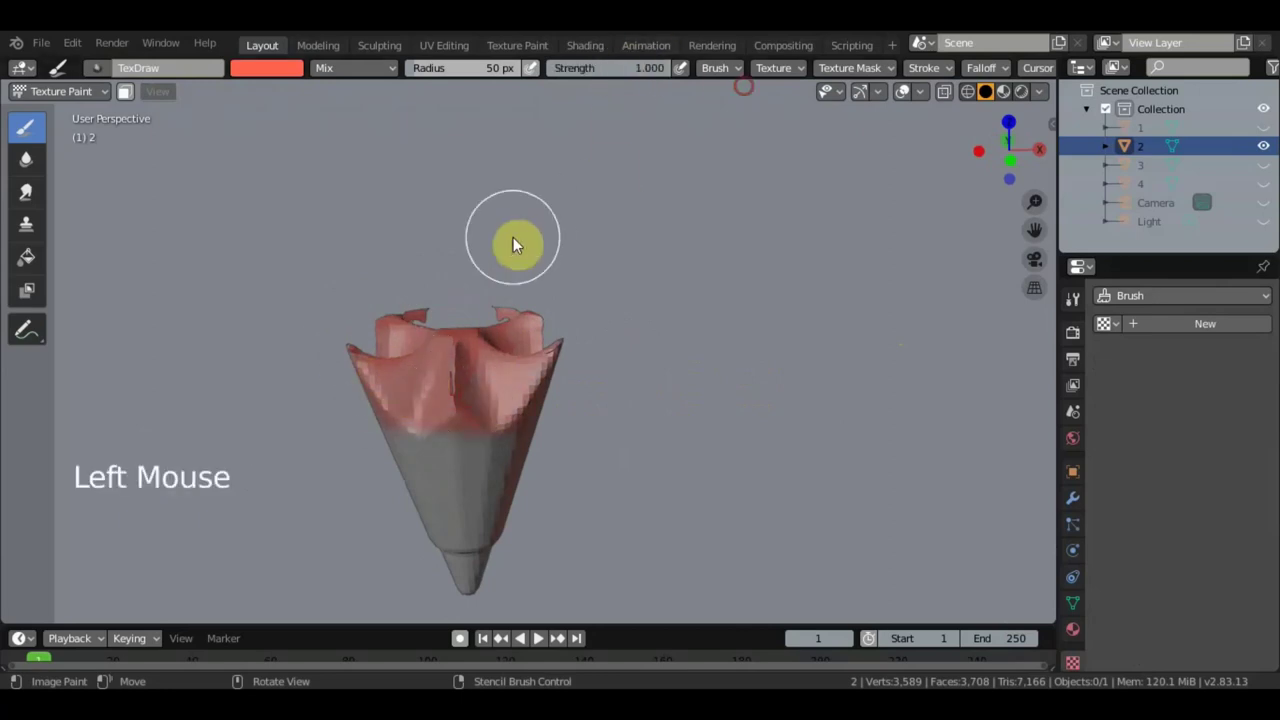
pyautogui.click(539, 634)
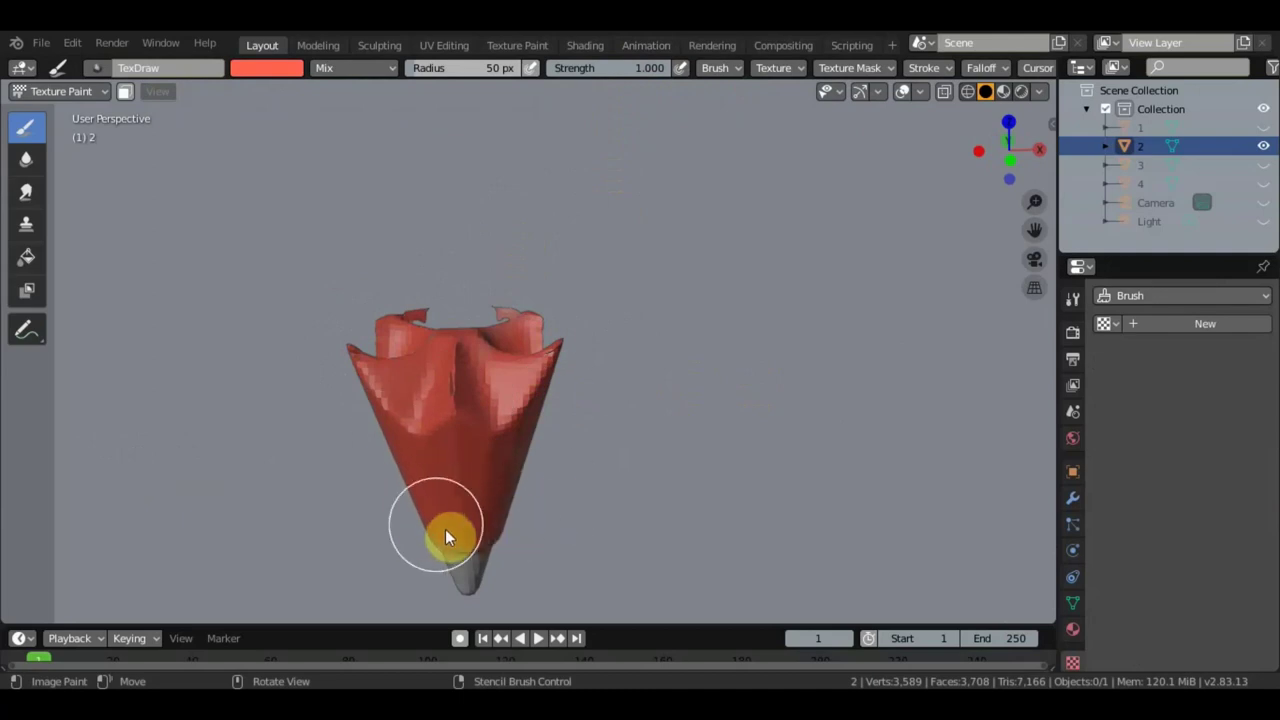
# Paint the remaining grey sides and lower part of the cone solid red, checking coverage all round
pyautogui.middleClick(636, 447)
pyautogui.click(377, 339)
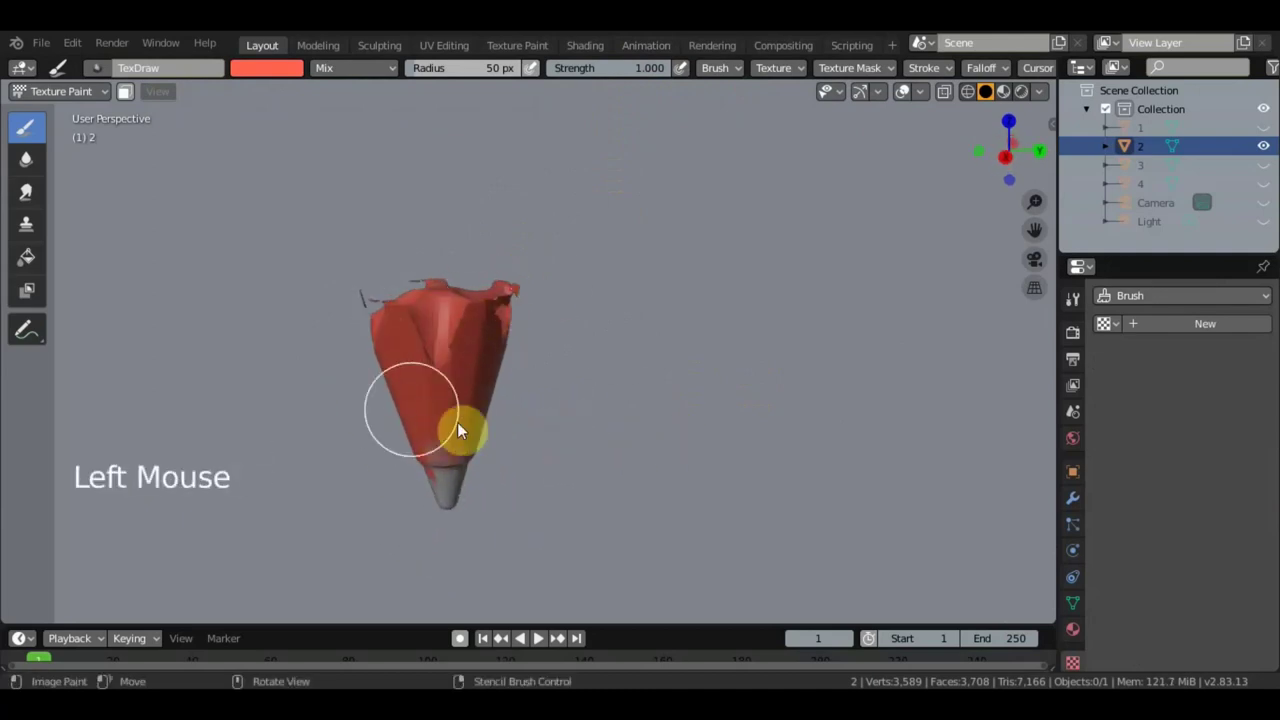
pyautogui.middleClick(421, 470)
pyautogui.click(510, 281)
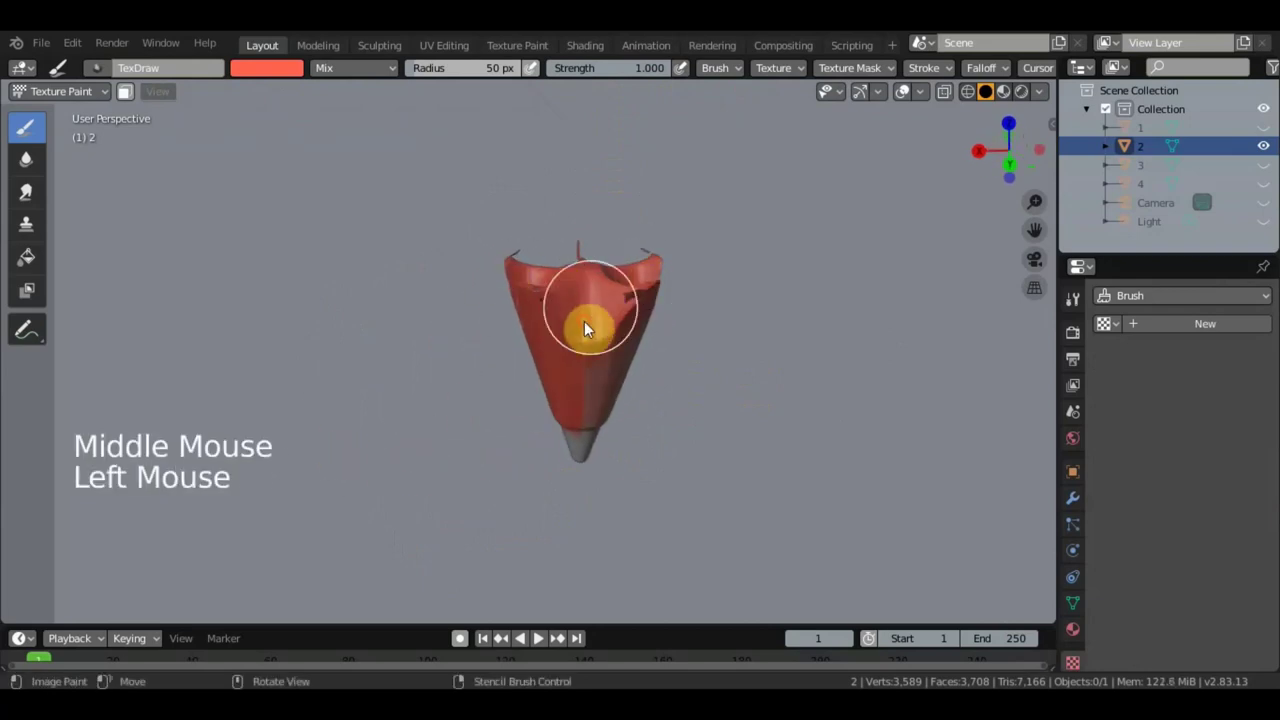
pyautogui.click(678, 300)
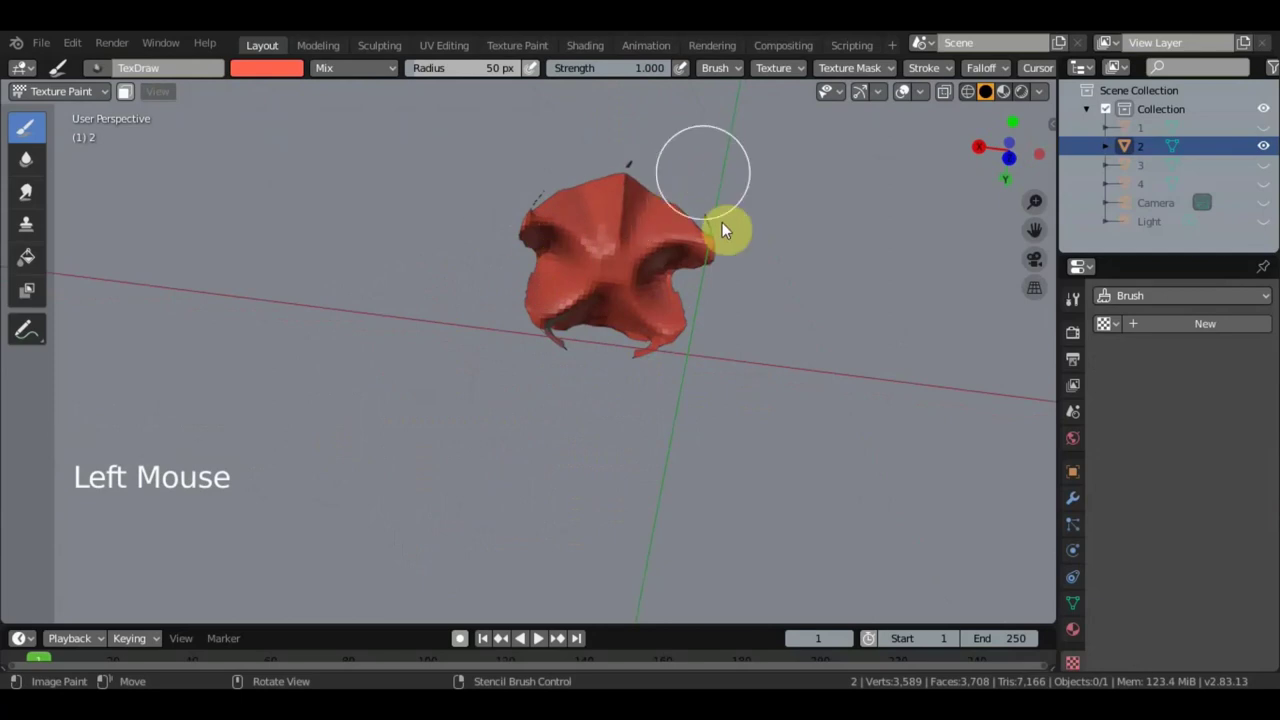
pyautogui.middleClick(681, 282)
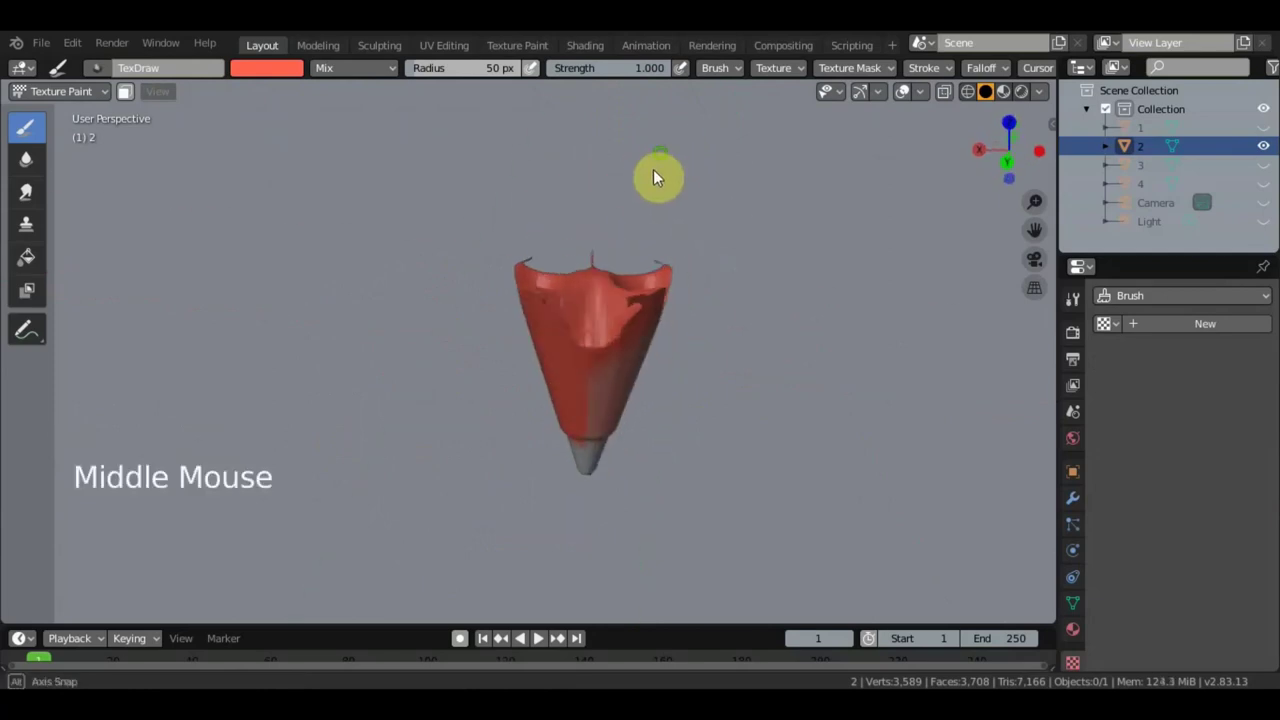
pyautogui.click(578, 319)
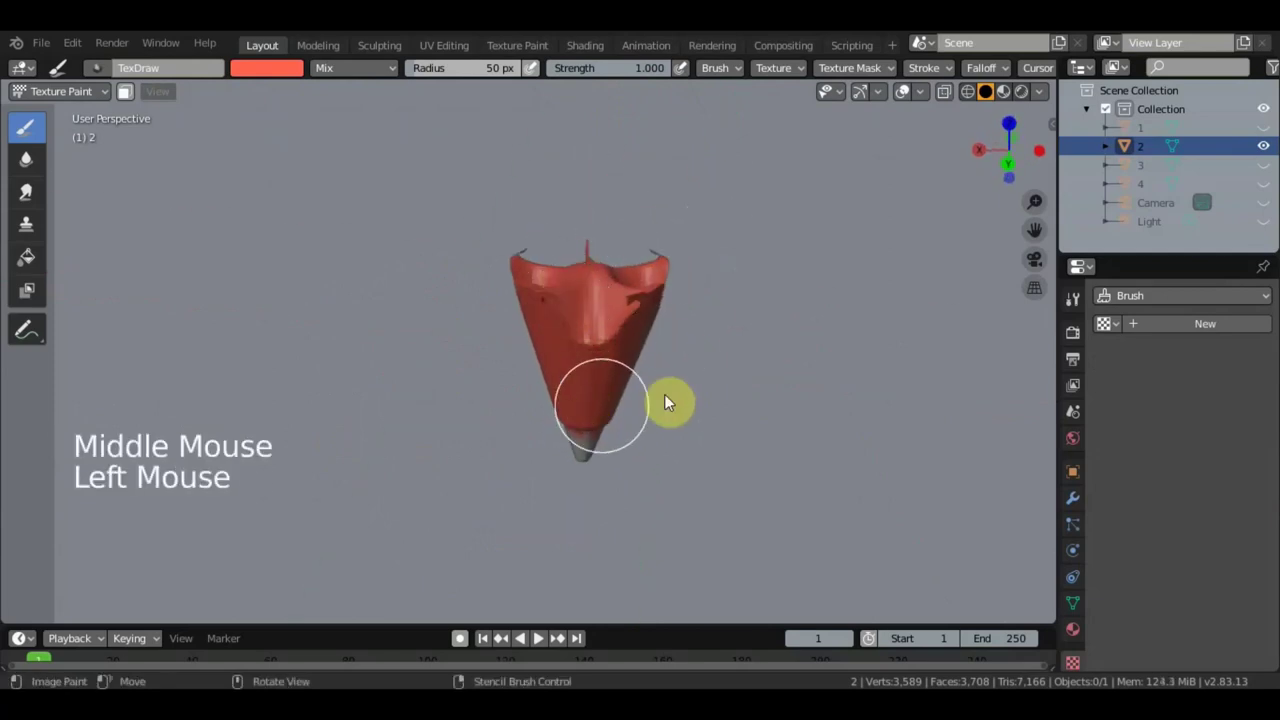
pyautogui.middleClick(458, 381)
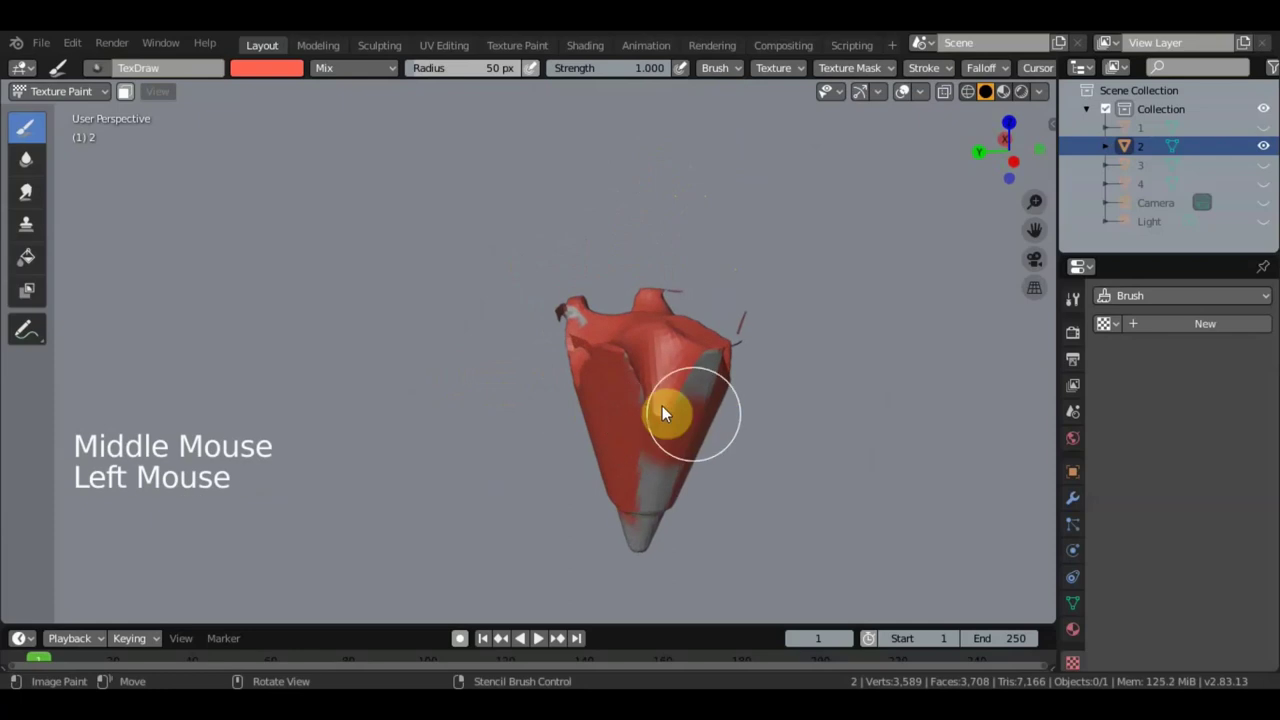
pyautogui.click(707, 489)
pyautogui.middleClick(712, 409)
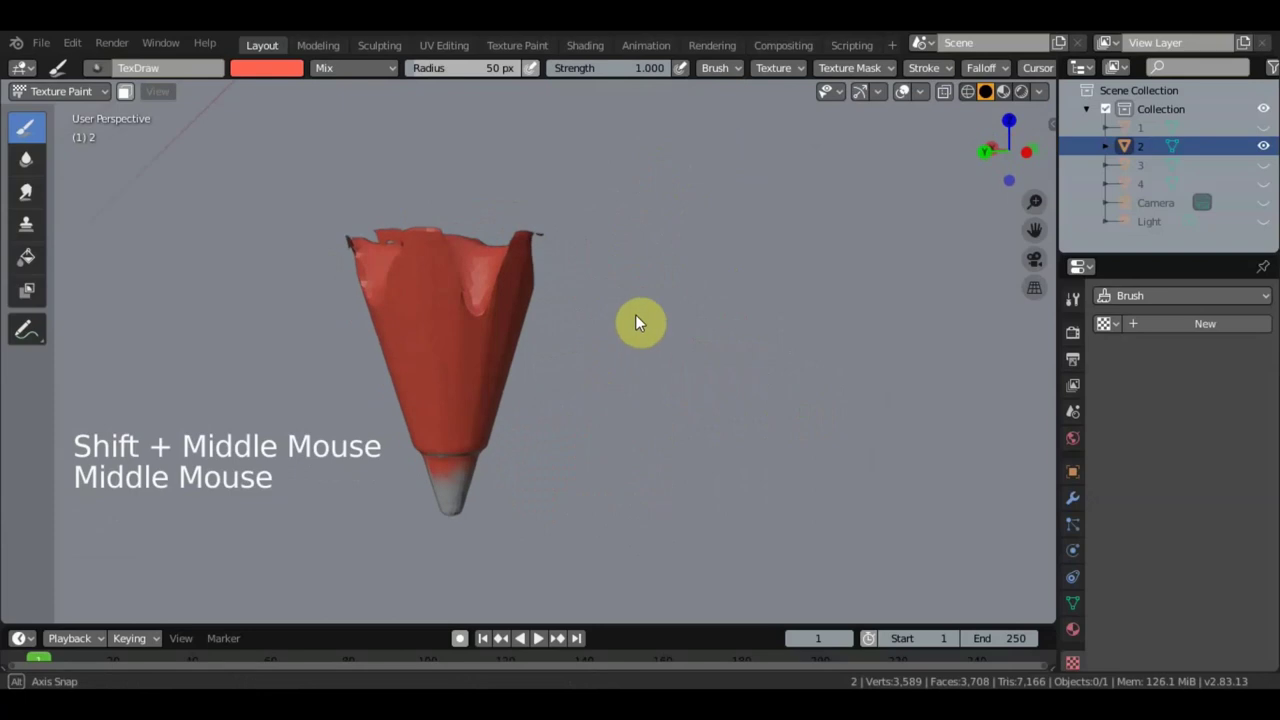
pyautogui.click(280, 72)
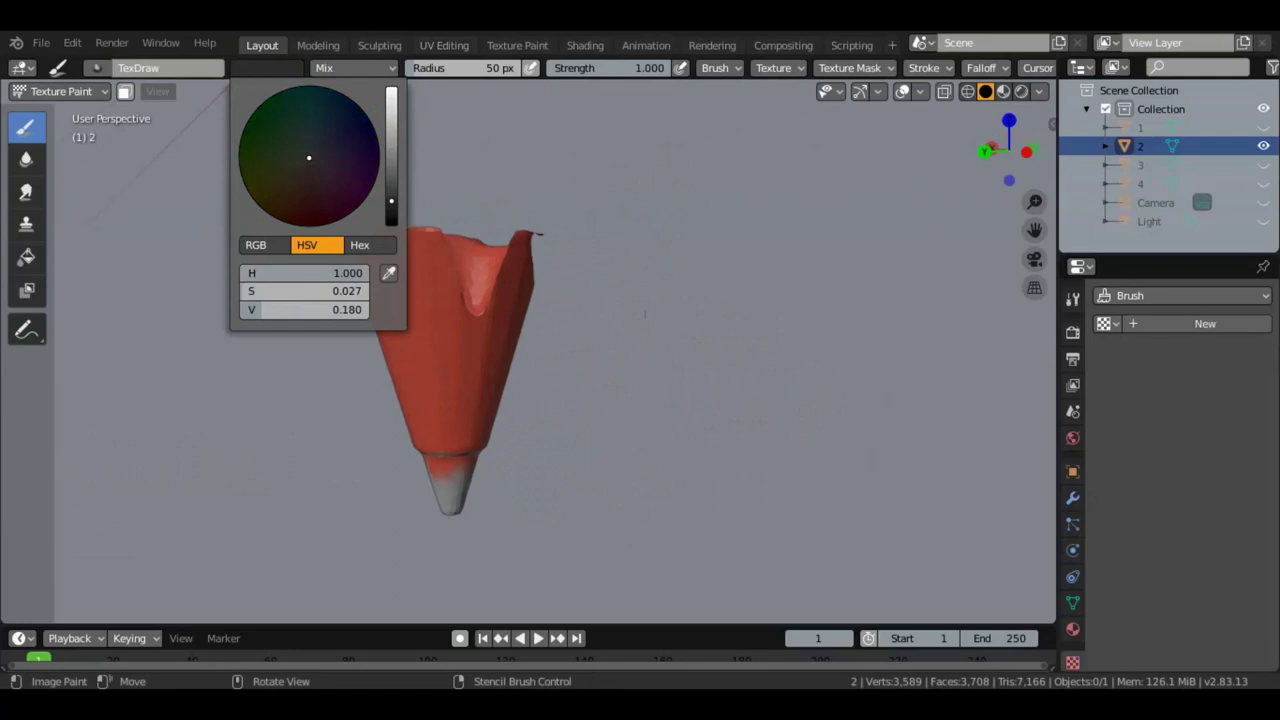
# Paint the lead at the sharpened pencil tip black from several angles, orbiting to check coverage
pyautogui.middleClick(590, 425)
pyautogui.click(493, 332)
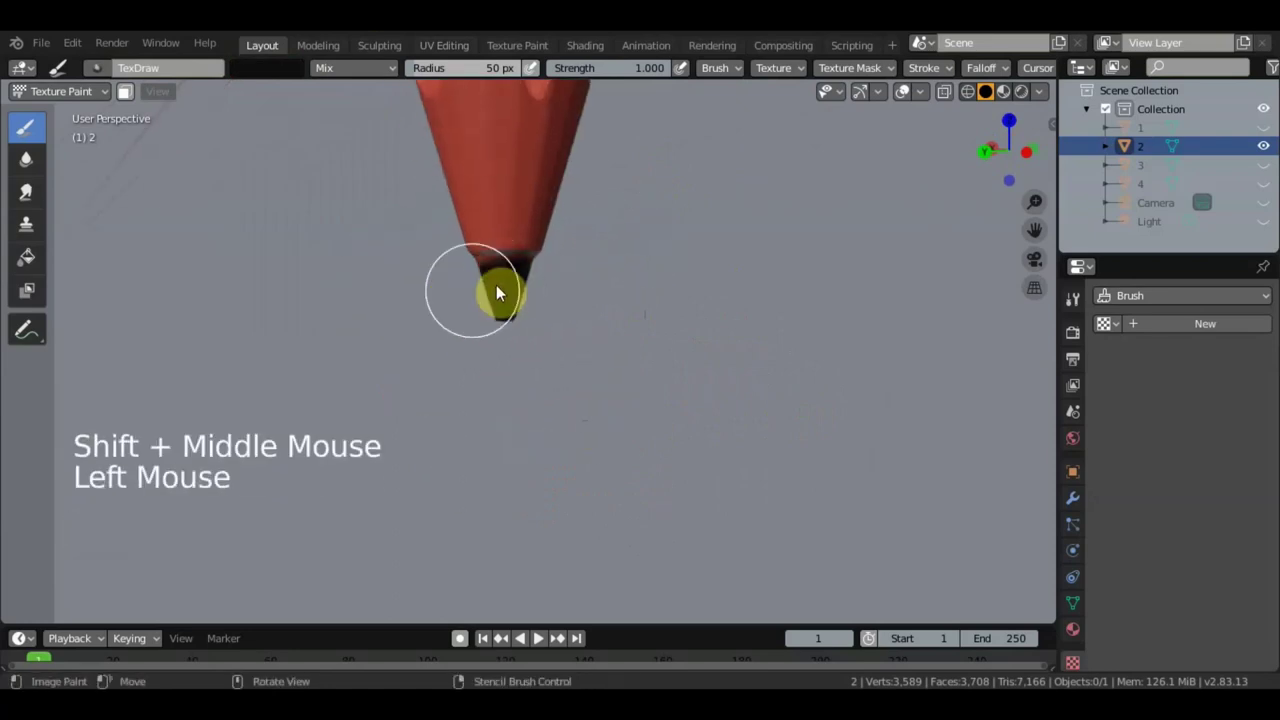
pyautogui.middleClick(595, 162)
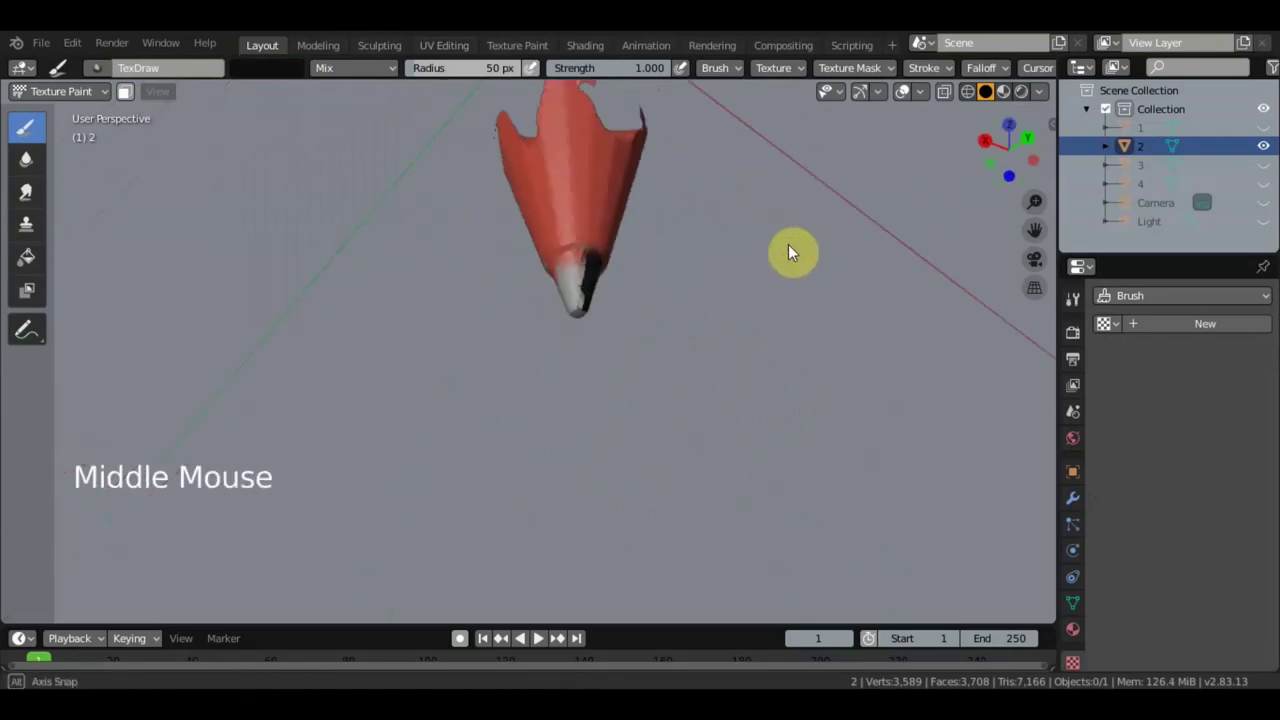
pyautogui.click(591, 309)
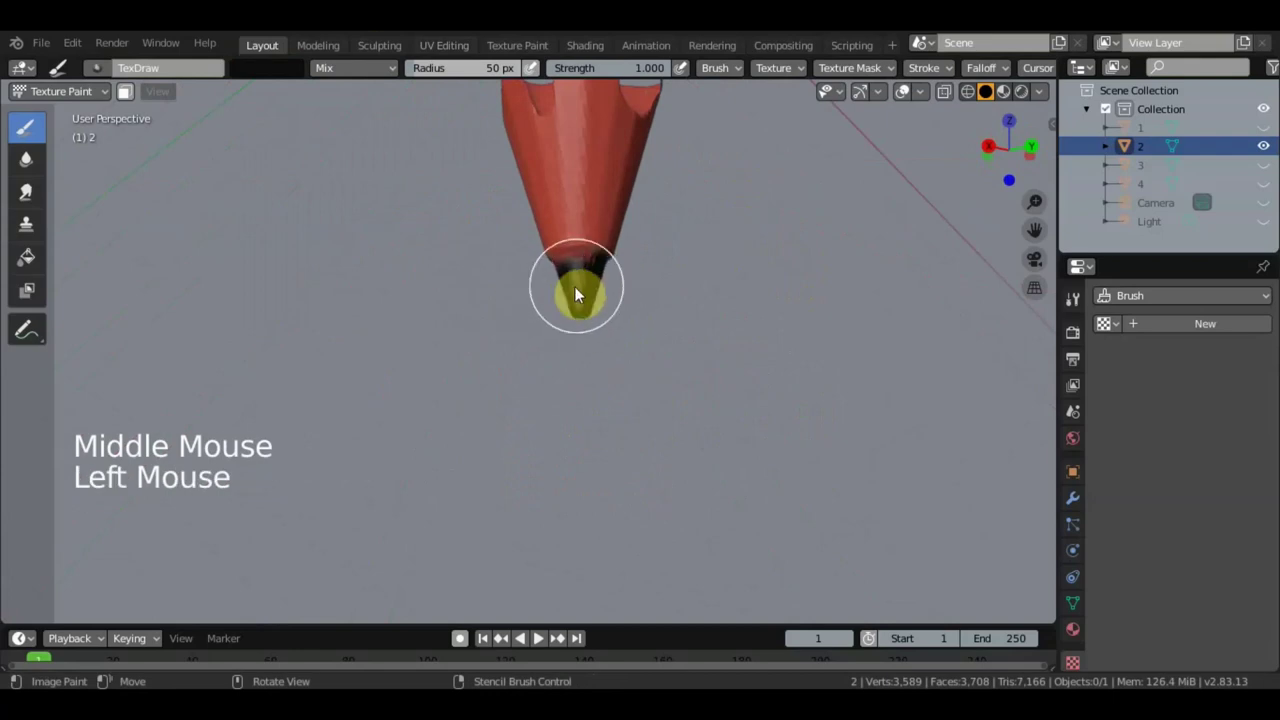
pyautogui.middleClick(672, 299)
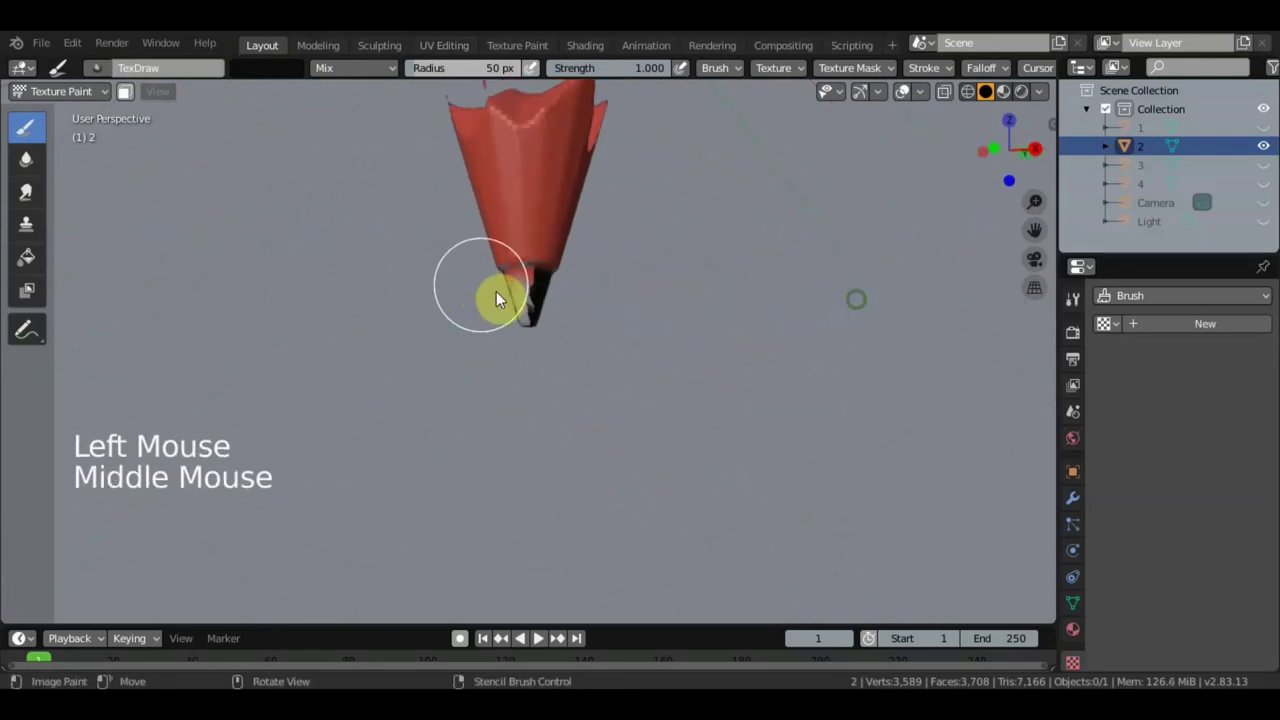
pyautogui.click(539, 333)
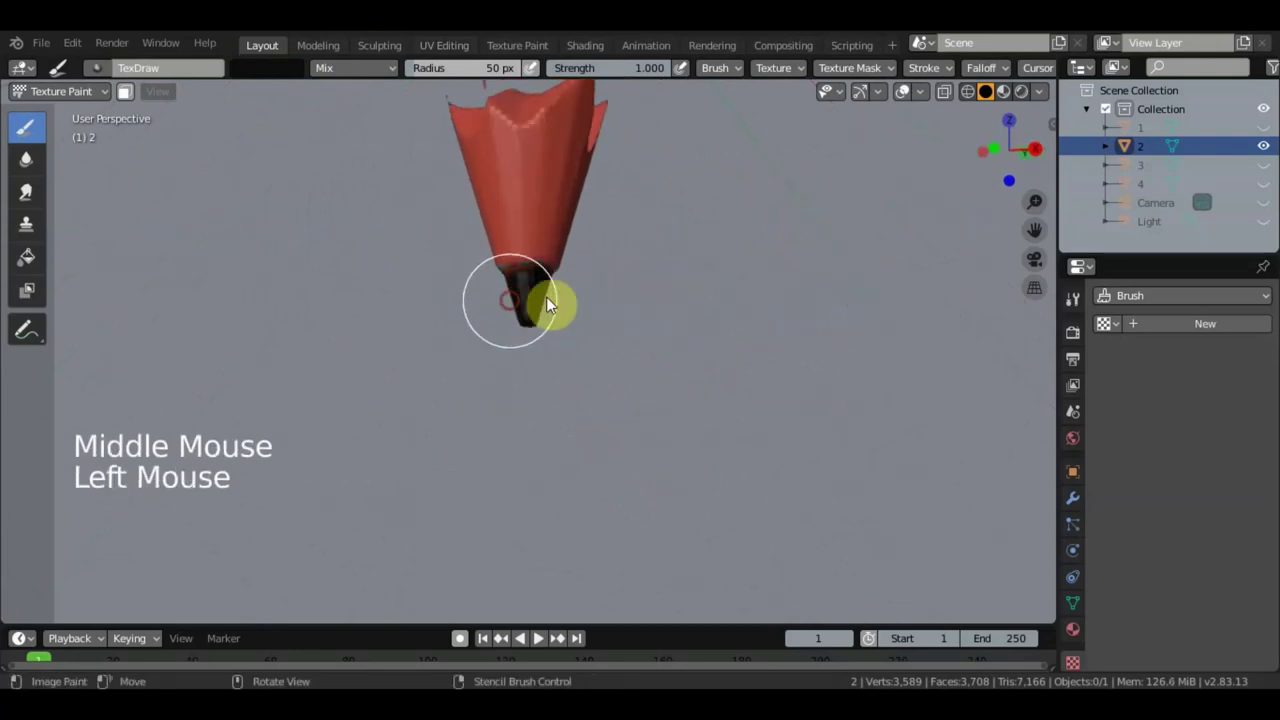
pyautogui.click(477, 301)
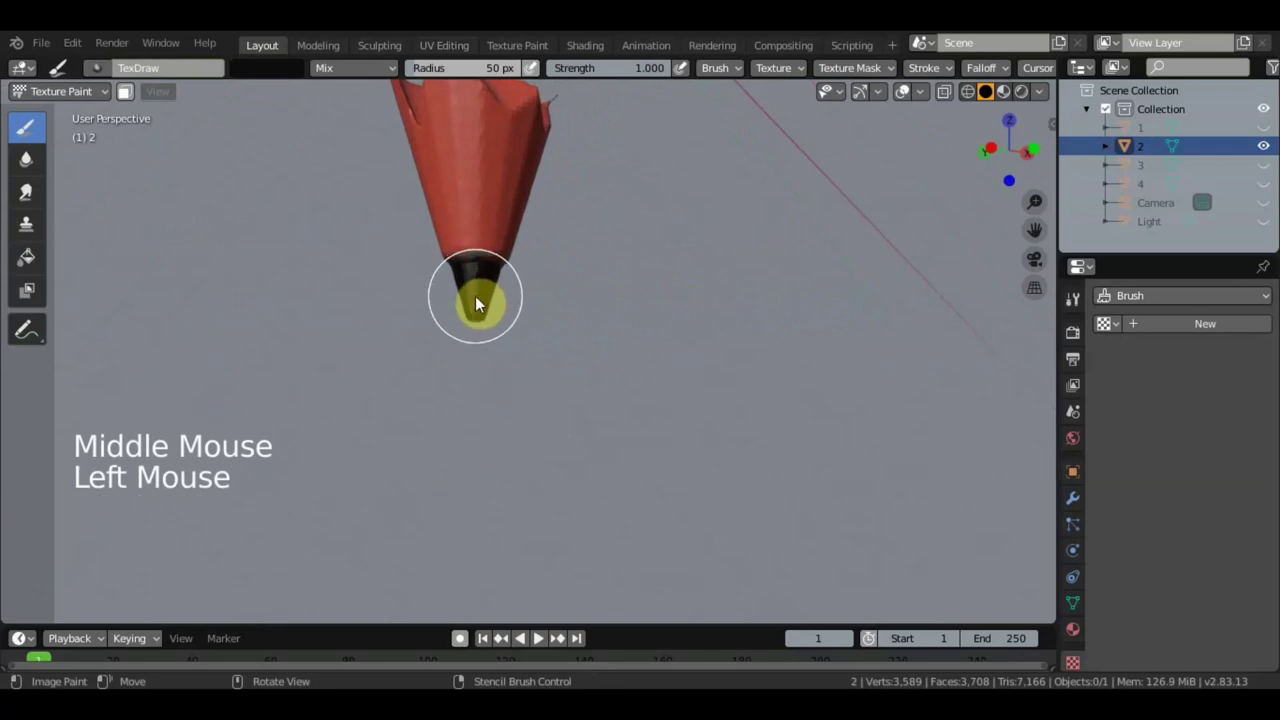
pyautogui.middleClick(670, 336)
pyautogui.middleClick(663, 437)
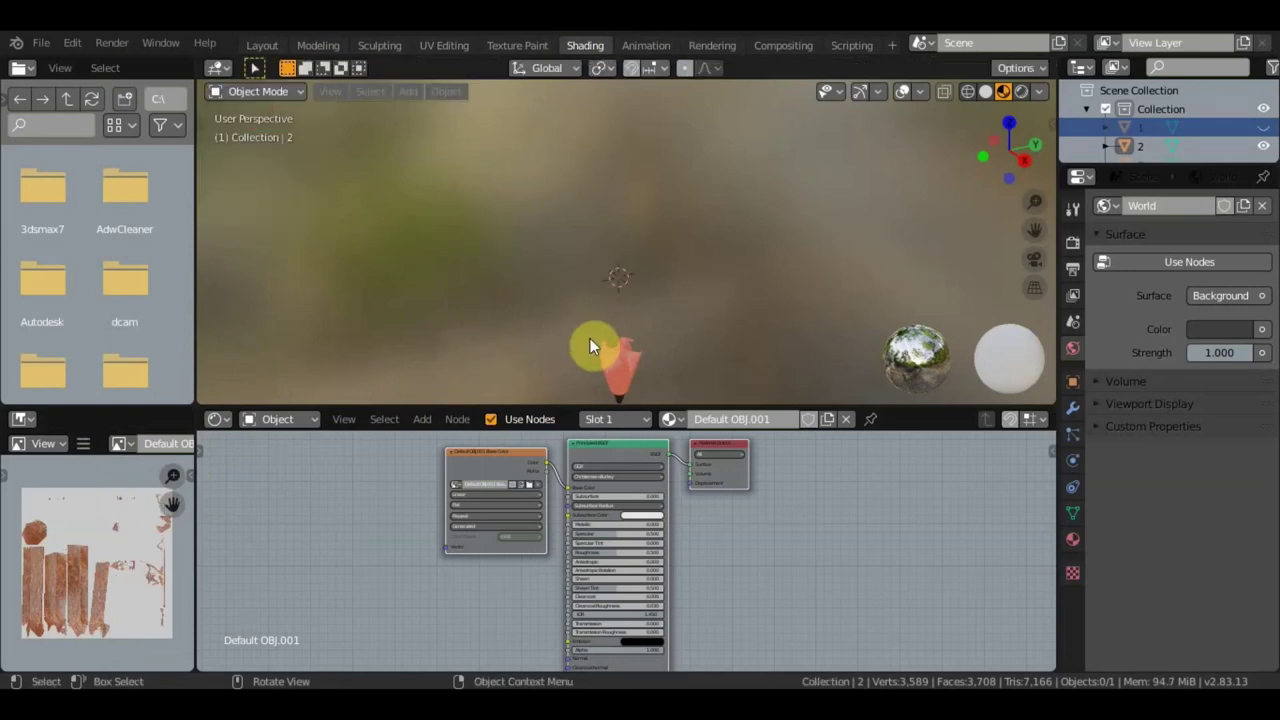
# Select the painted pencil tip piece and save its texture as a PNG on the Desktop
pyautogui.click(133, 447)
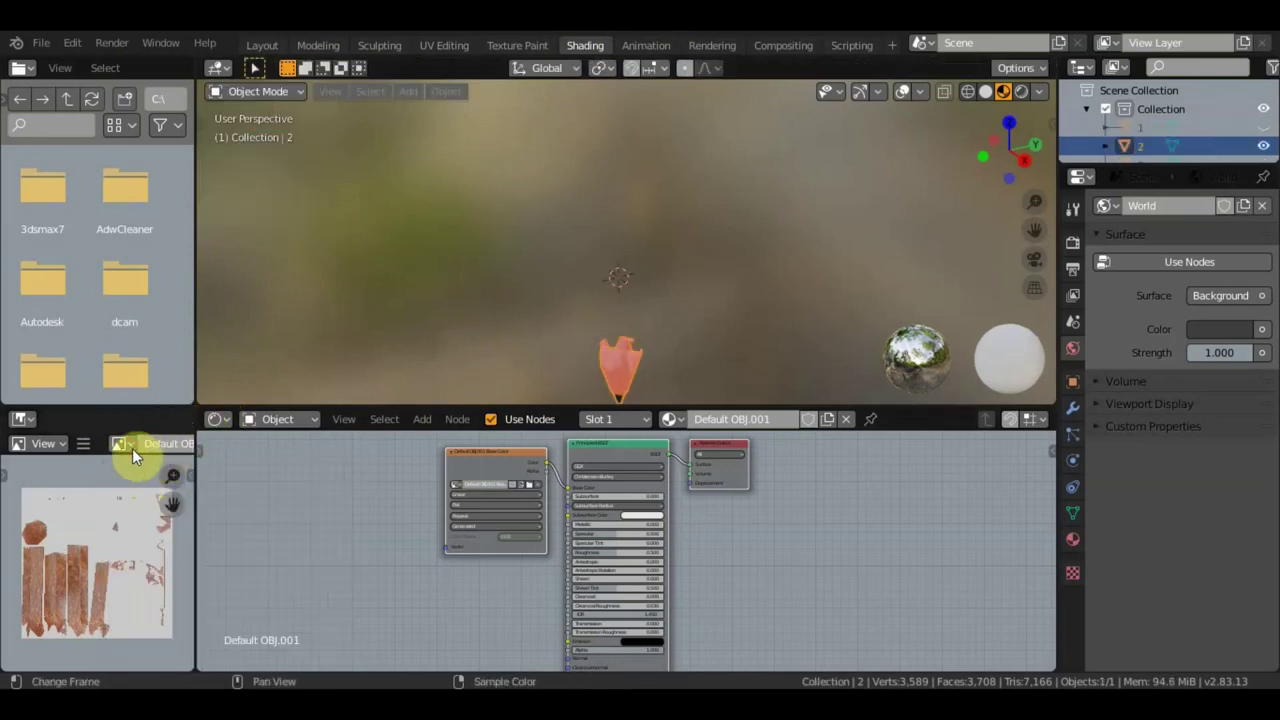
pyautogui.click(153, 577)
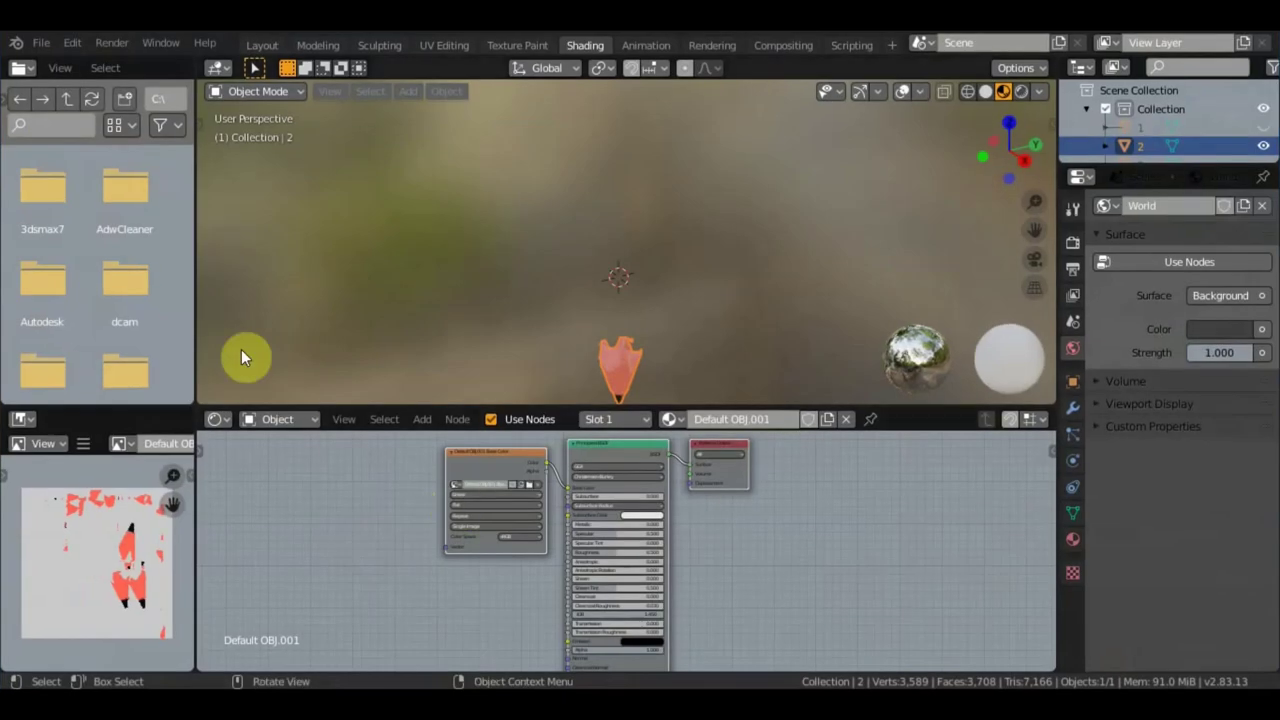
# Return to the Layout workspace in Material Preview and unhide the wooden pencil body
pyautogui.click(266, 44)
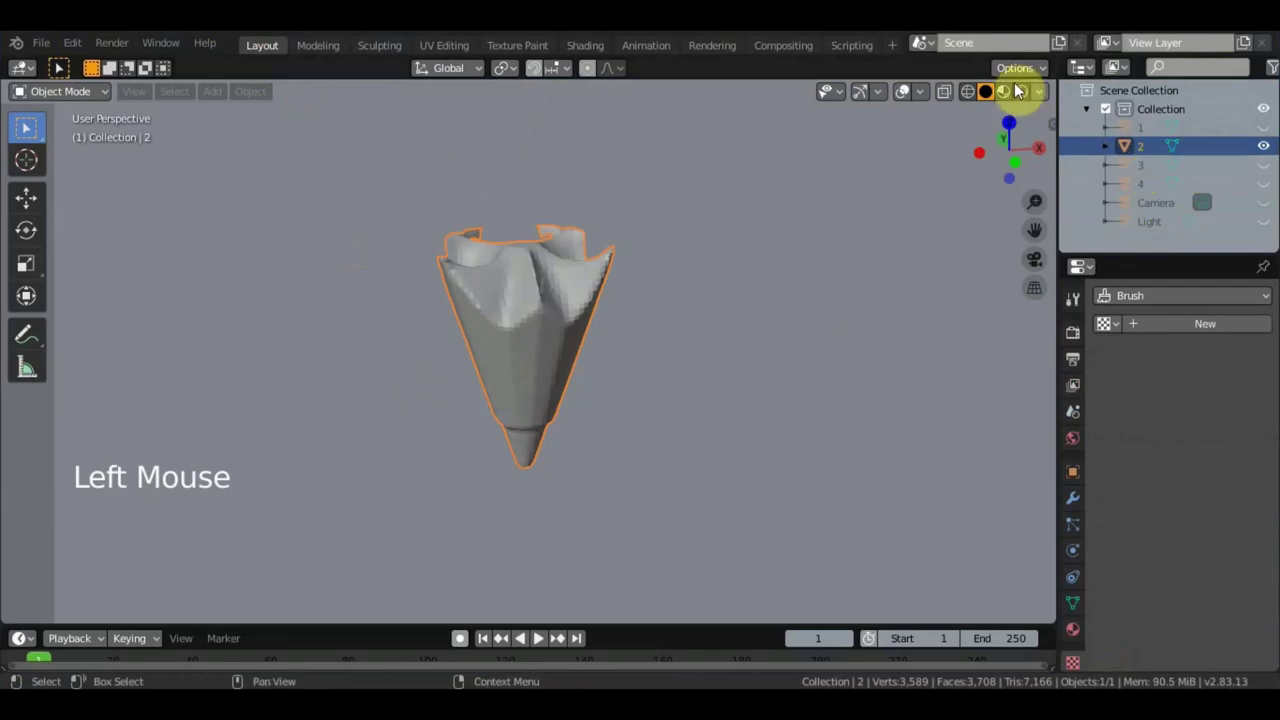
pyautogui.click(1013, 92)
pyautogui.scroll(-3)
pyautogui.click(1275, 129)
pyautogui.scroll(-3)
pyautogui.scroll(-3)
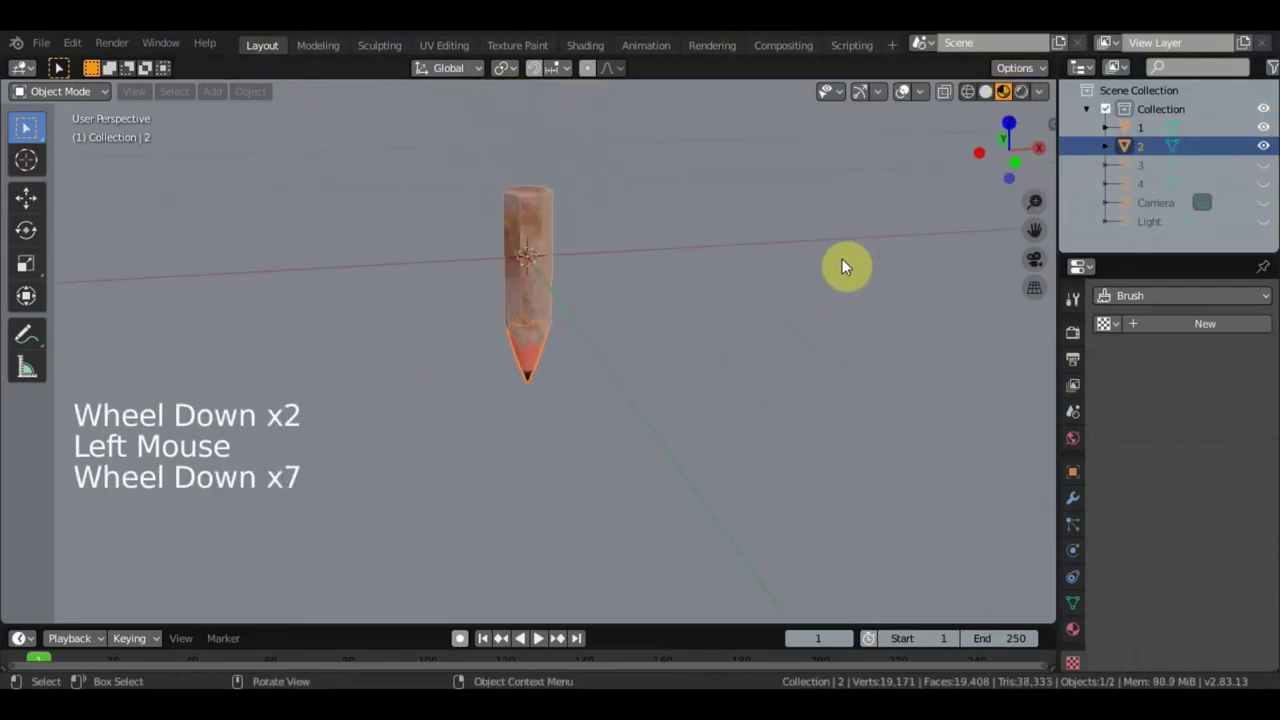
pyautogui.scroll(-3)
# Unhide the ribbed ferrule piece and make it the active object
pyautogui.middleClick(785, 277)
pyautogui.scroll(3)
pyautogui.middleClick(758, 344)
pyautogui.scroll(3)
pyautogui.scroll(-3)
pyautogui.scroll(-3)
pyautogui.click(1245, 169)
pyautogui.click(1069, 239)
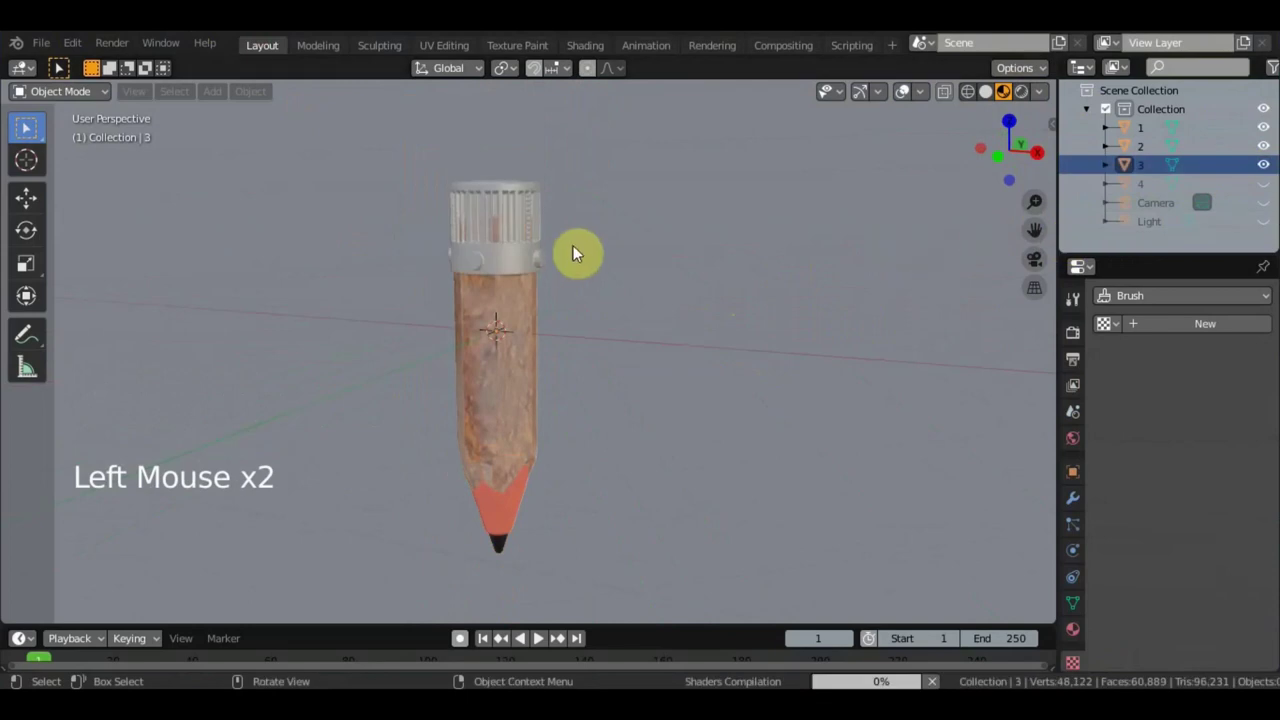
pyautogui.middleClick(677, 283)
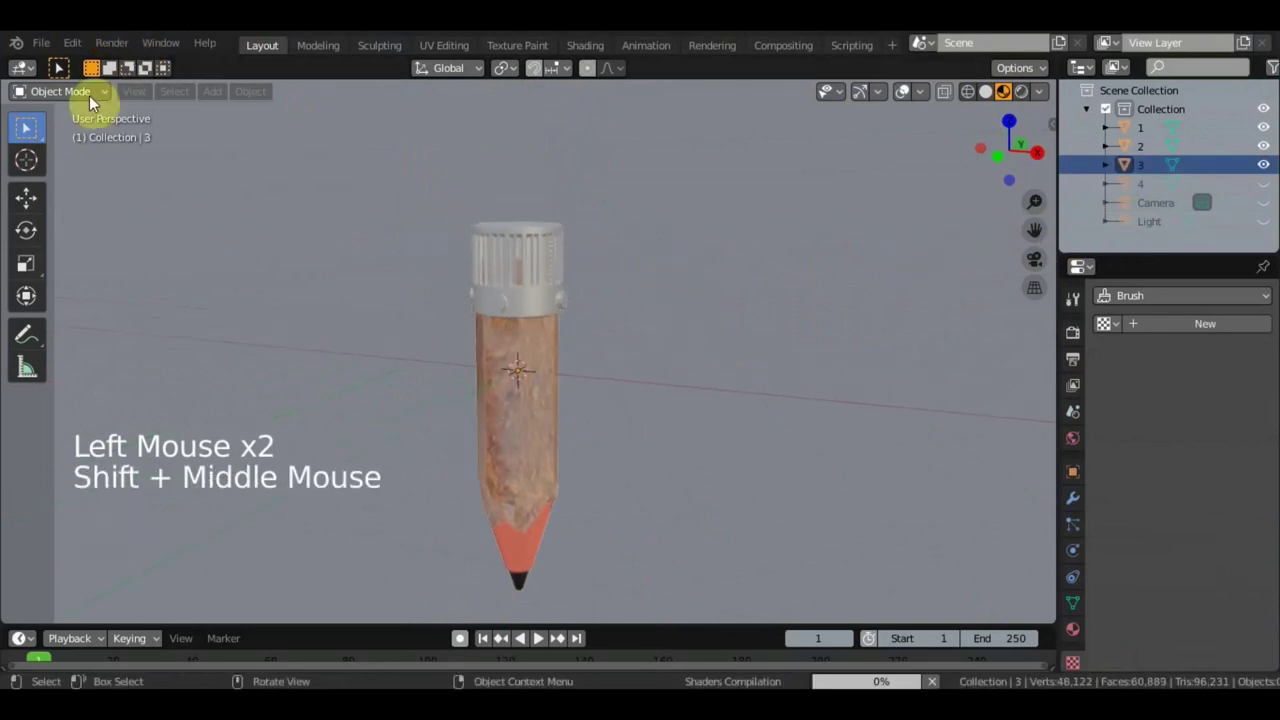
# Enter Texture Paint mode on the ferrule and create a new brush texture
pyautogui.click(99, 105)
pyautogui.click(95, 101)
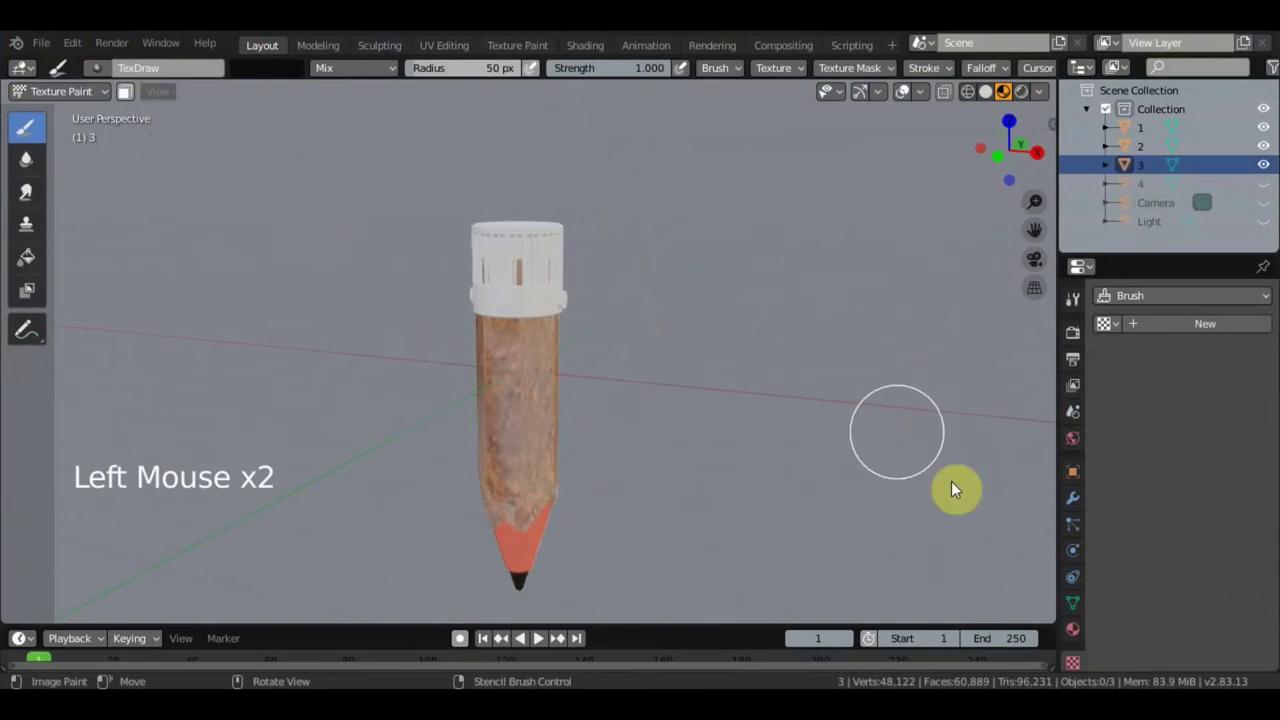
pyautogui.click(1211, 326)
pyautogui.click(1253, 624)
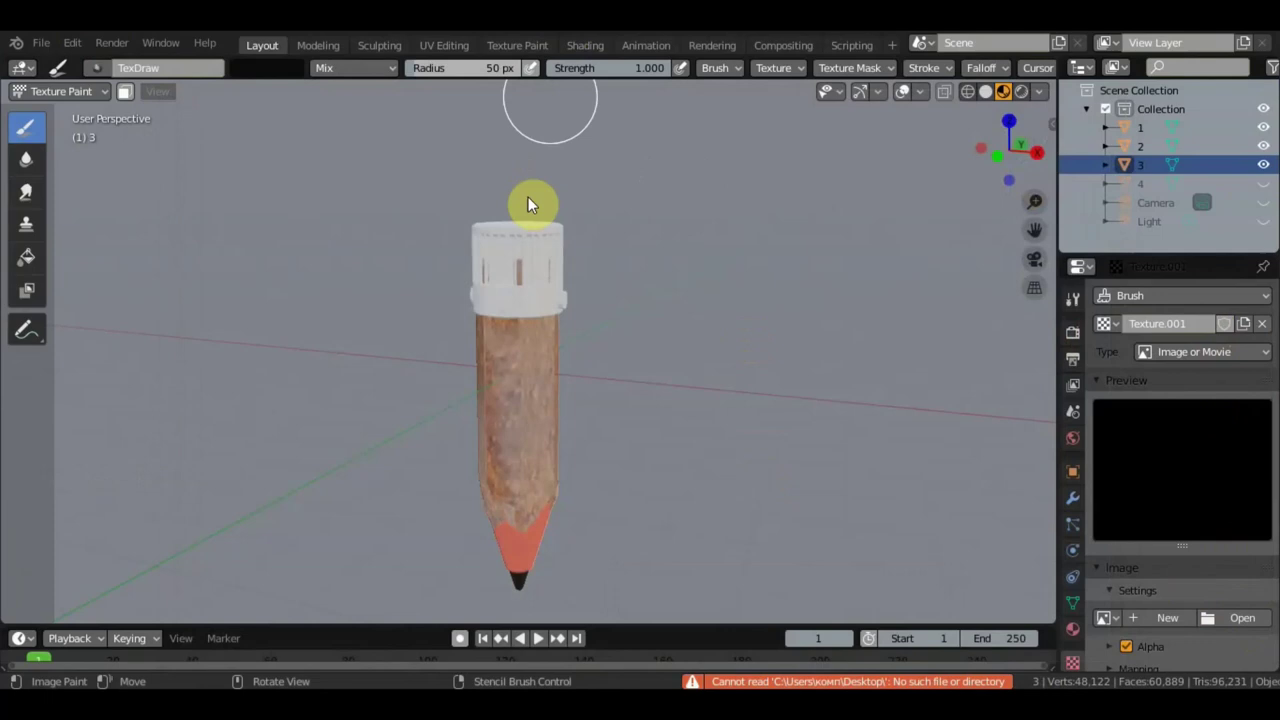
pyautogui.click(1079, 303)
pyautogui.scroll(-3)
pyautogui.scroll(-3)
pyautogui.scroll(-3)
pyautogui.scroll(3)
# Load the golden metallic image into the brush texture and set its mapping to Stencil
pyautogui.click(300, 69)
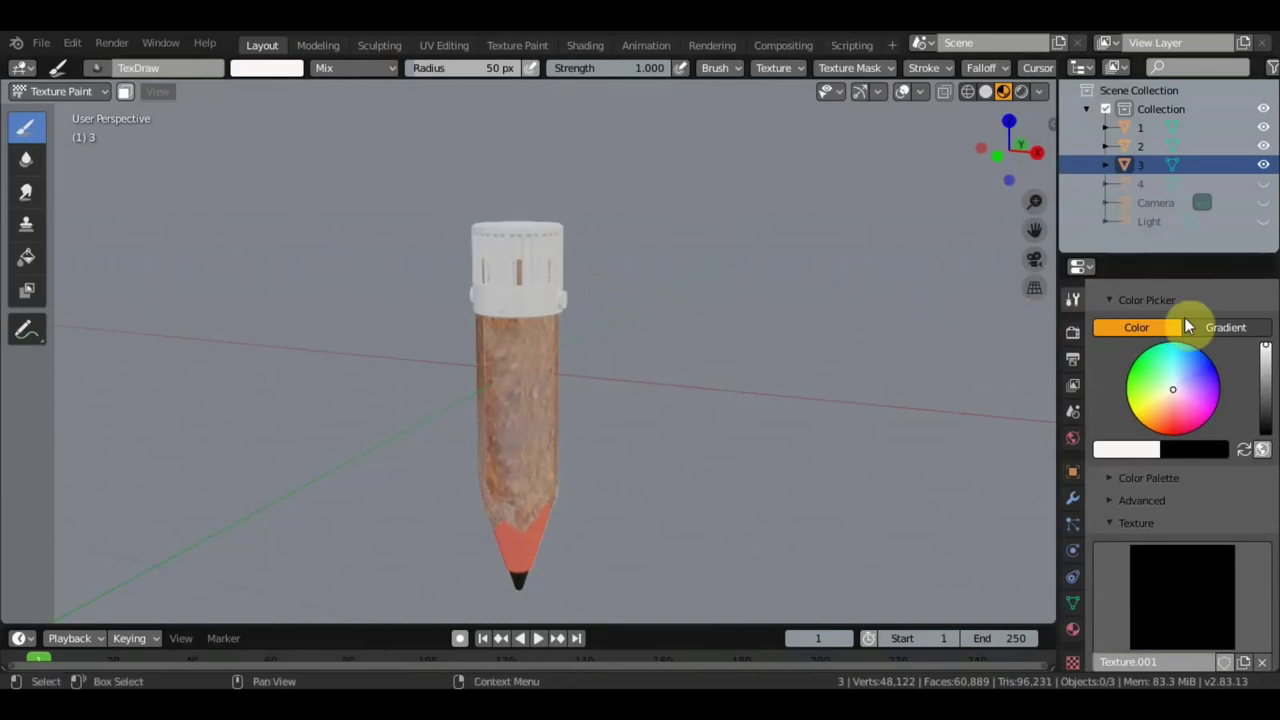
pyautogui.scroll(-3)
pyautogui.click(1274, 554)
pyautogui.scroll(-3)
pyautogui.click(1078, 666)
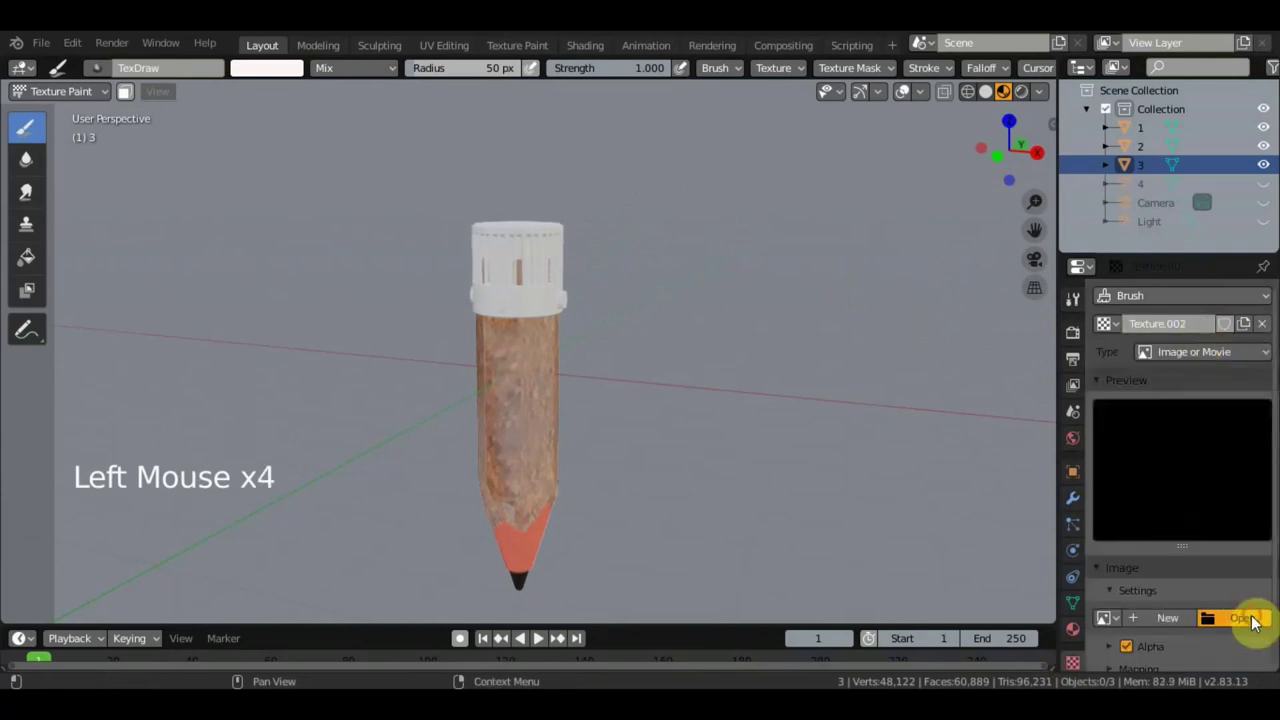
pyautogui.click(244, 307)
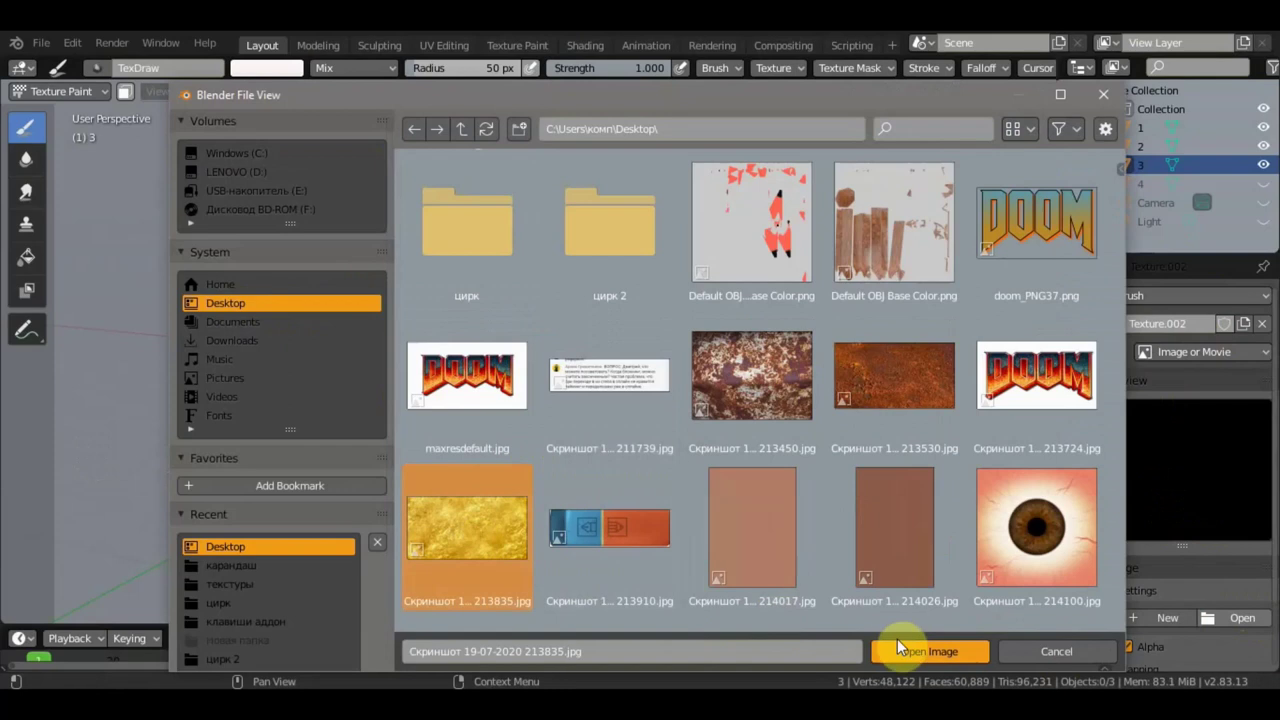
pyautogui.click(1080, 312)
pyautogui.scroll(-3)
pyautogui.scroll(-3)
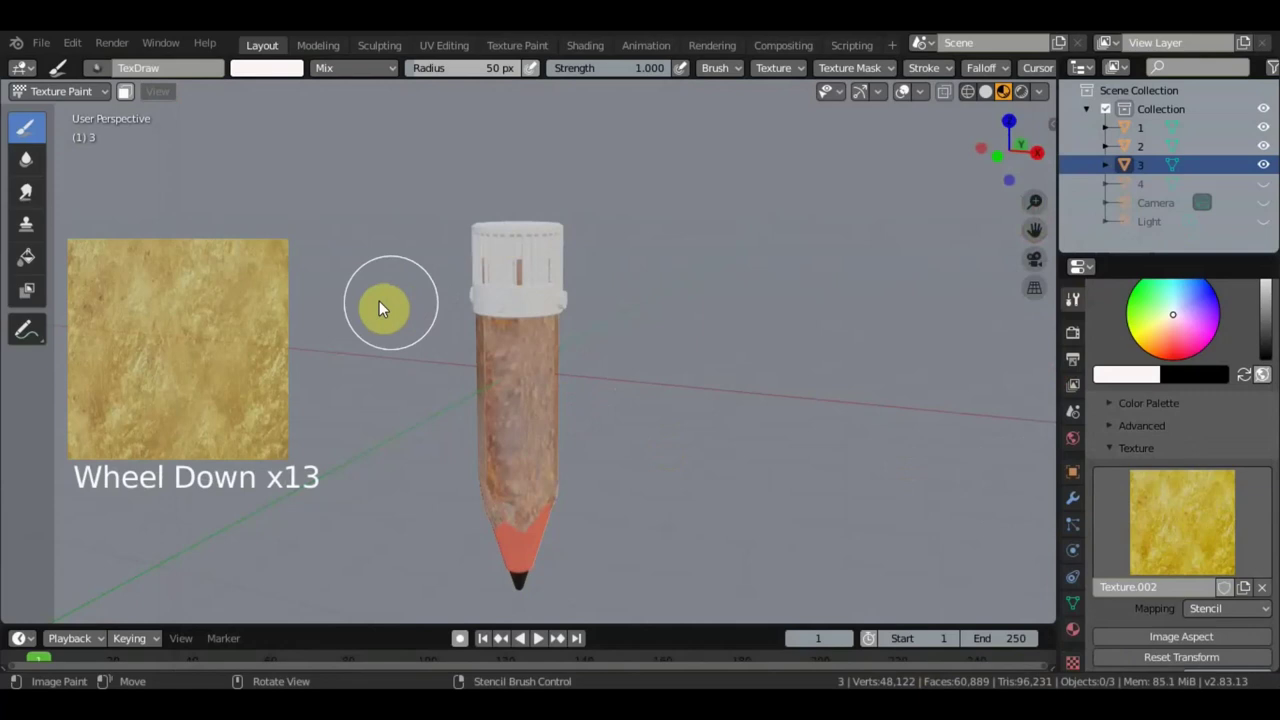
# Position the golden stencil over the ferrule and try a first paint stroke
pyautogui.rightClick(351, 317)
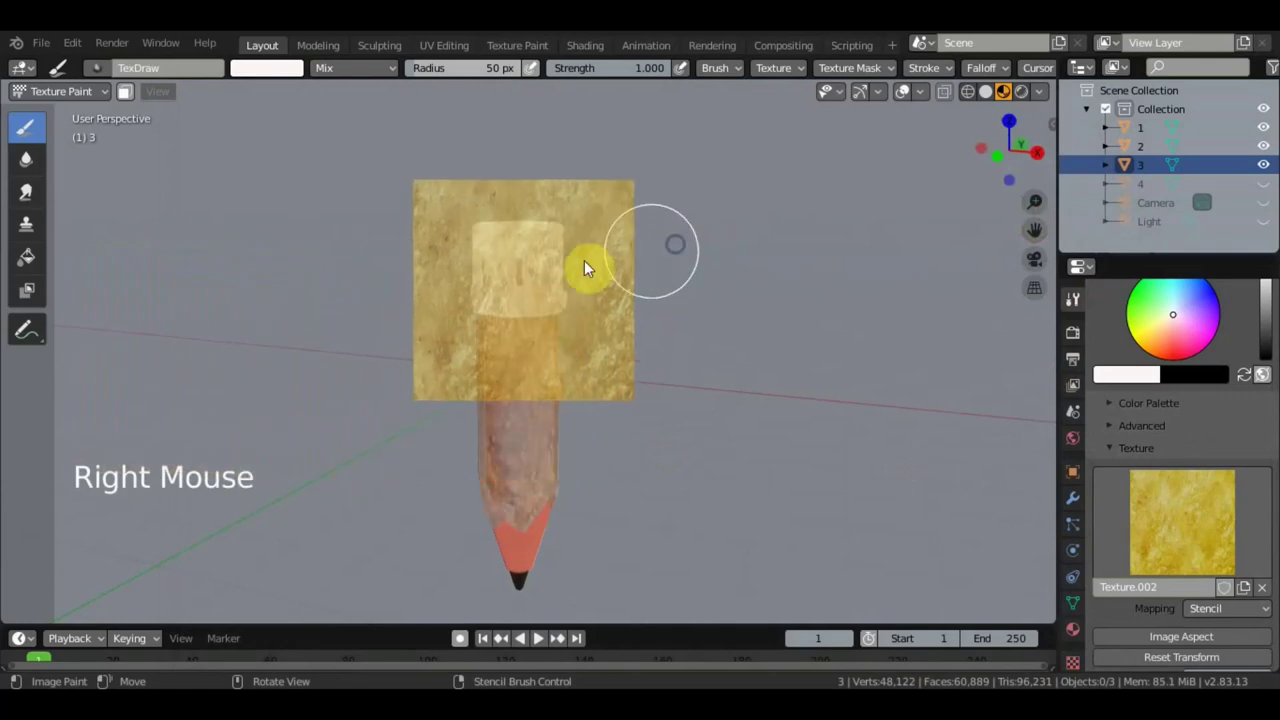
pyautogui.click(523, 279)
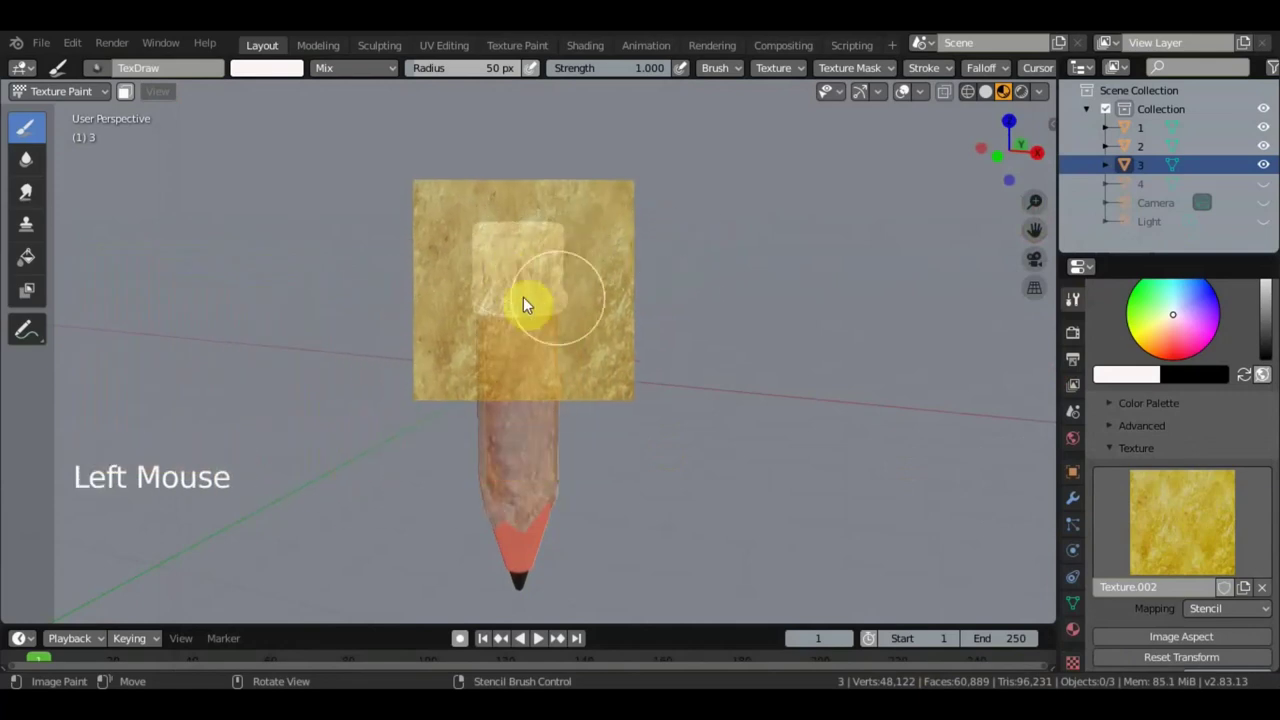
pyautogui.middleClick(585, 275)
pyautogui.middleClick(693, 290)
pyautogui.scroll(3)
pyautogui.middleClick(663, 322)
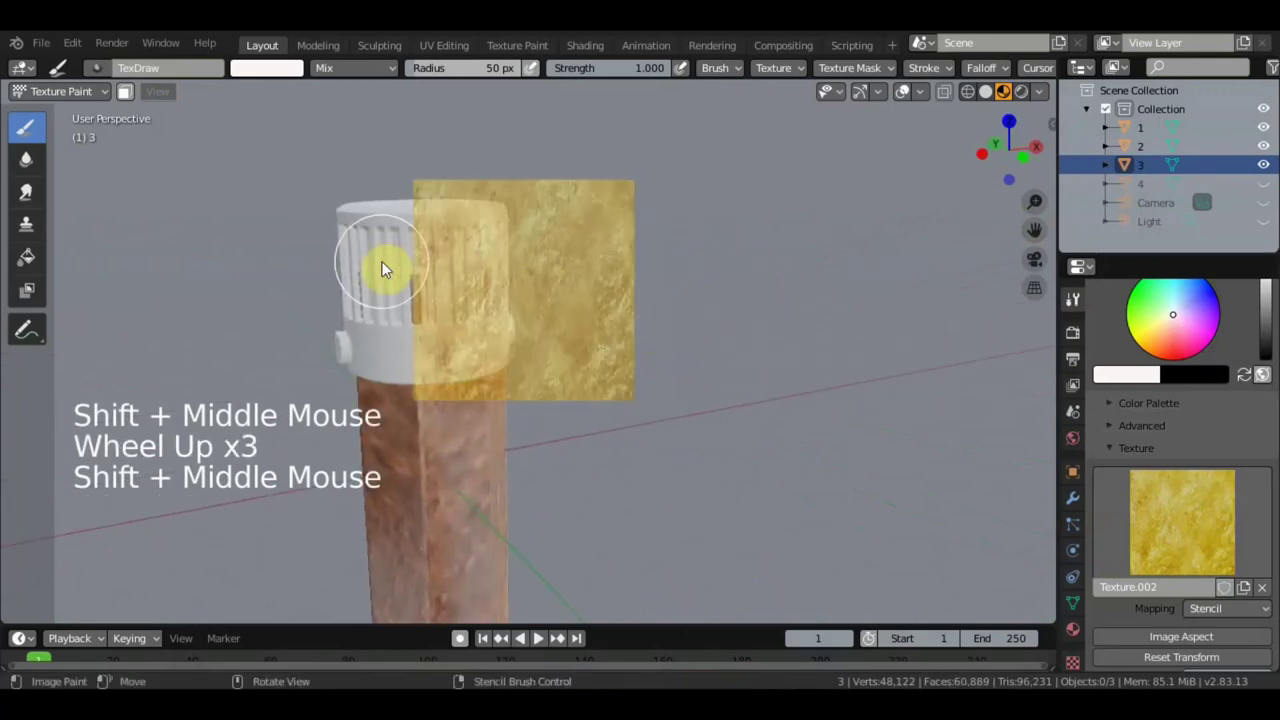
pyautogui.click(458, 289)
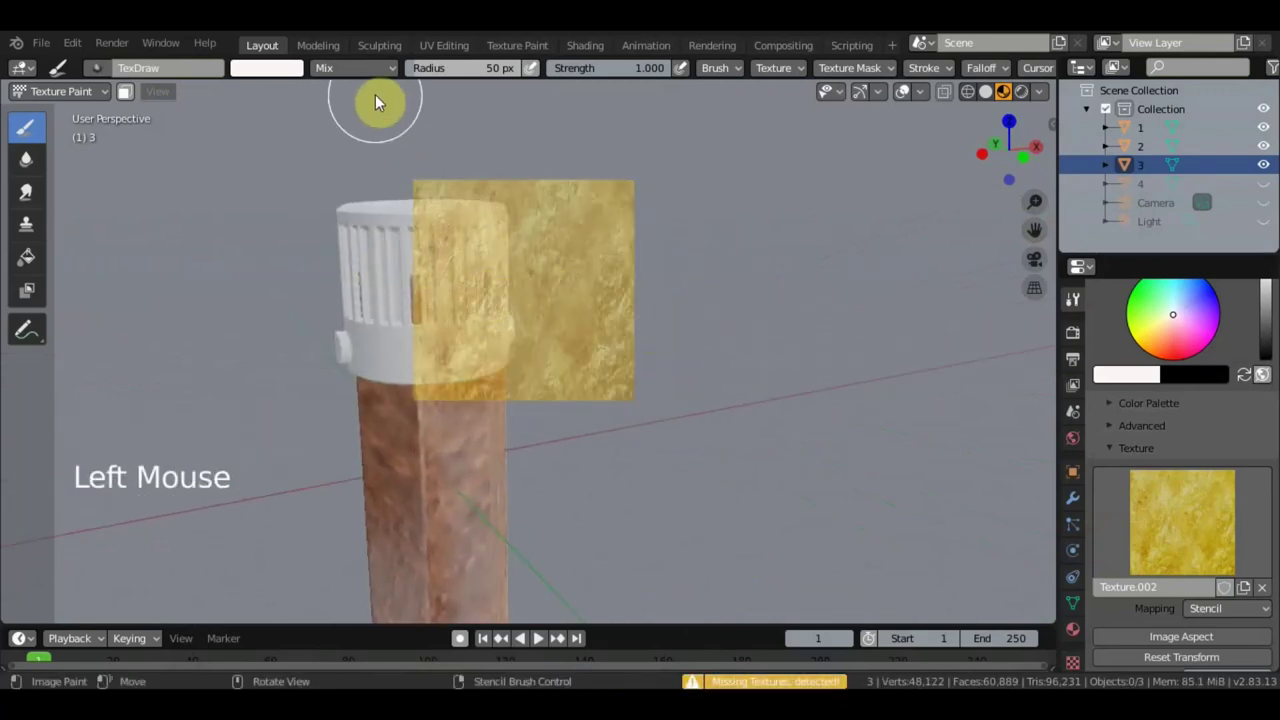
# Bring up the Active Tool settings showing the Texture Slots panel
pyautogui.scroll(-3)
pyautogui.scroll(3)
pyautogui.scroll(3)
pyautogui.click(81, 105)
pyautogui.click(381, 225)
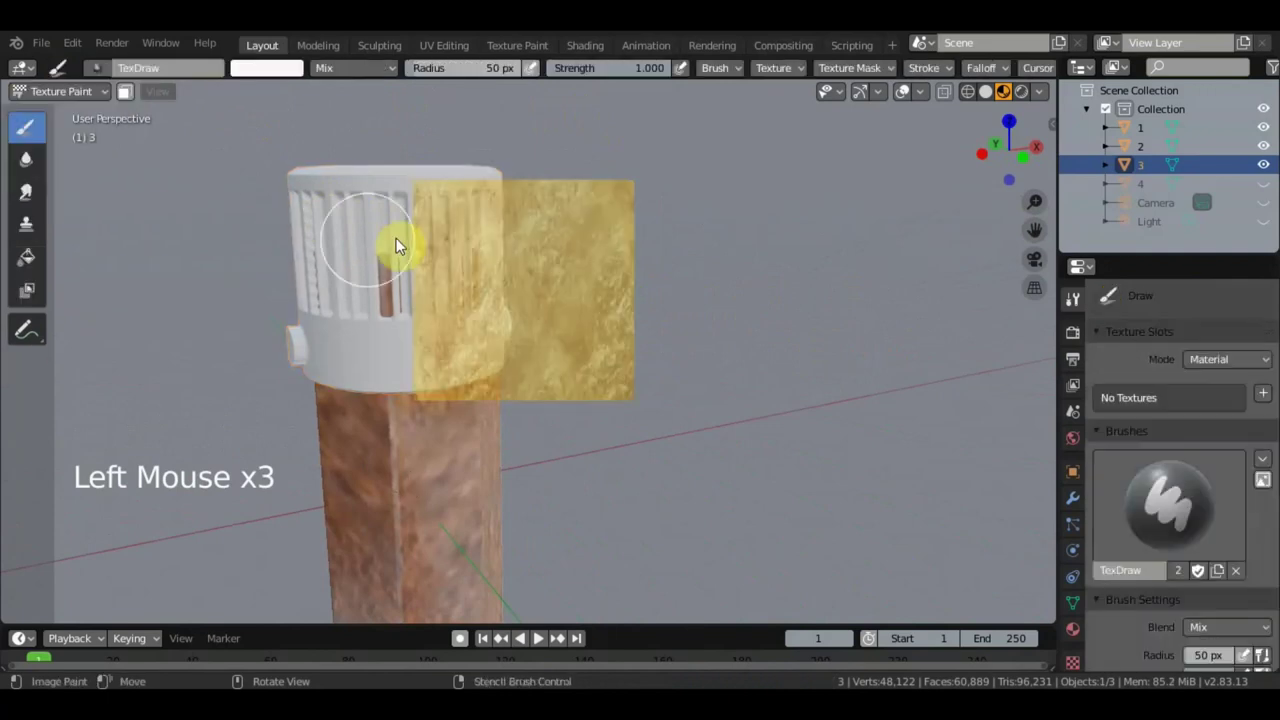
# Add a Base Color texture slot and paint gold onto the ferrule through the stencil
pyautogui.middleClick(558, 279)
pyautogui.middleClick(636, 255)
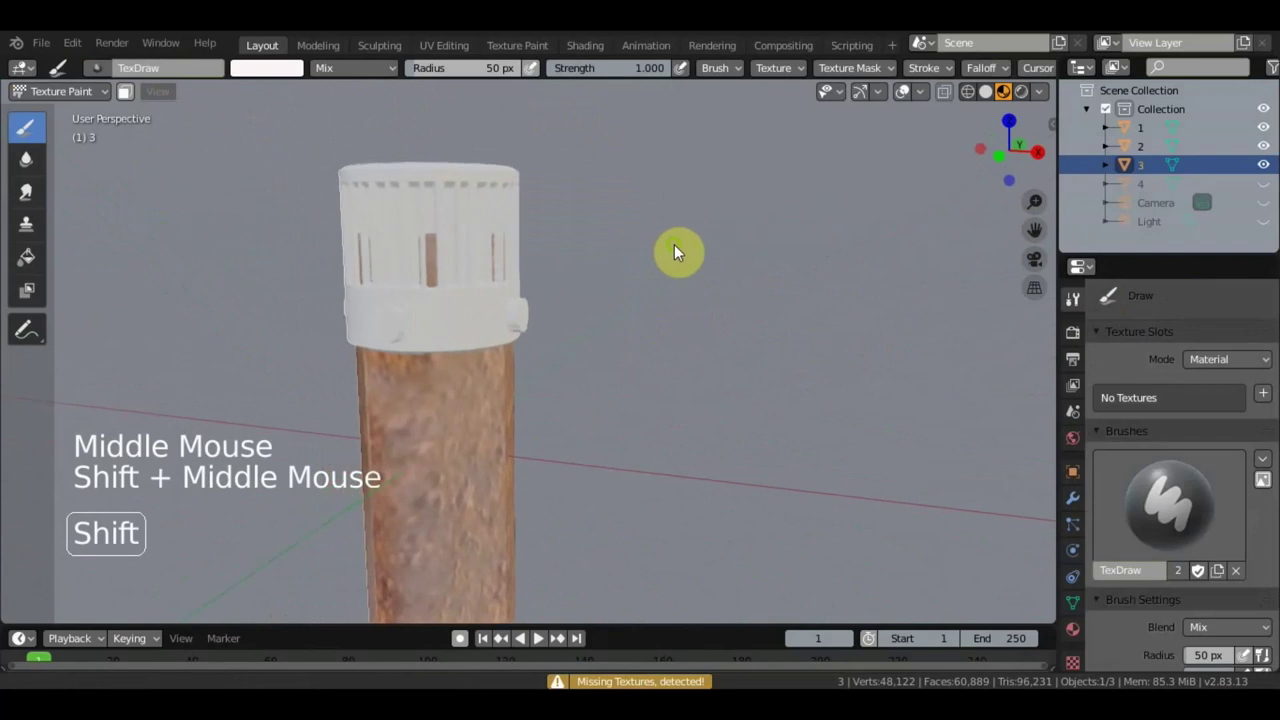
pyautogui.click(1268, 396)
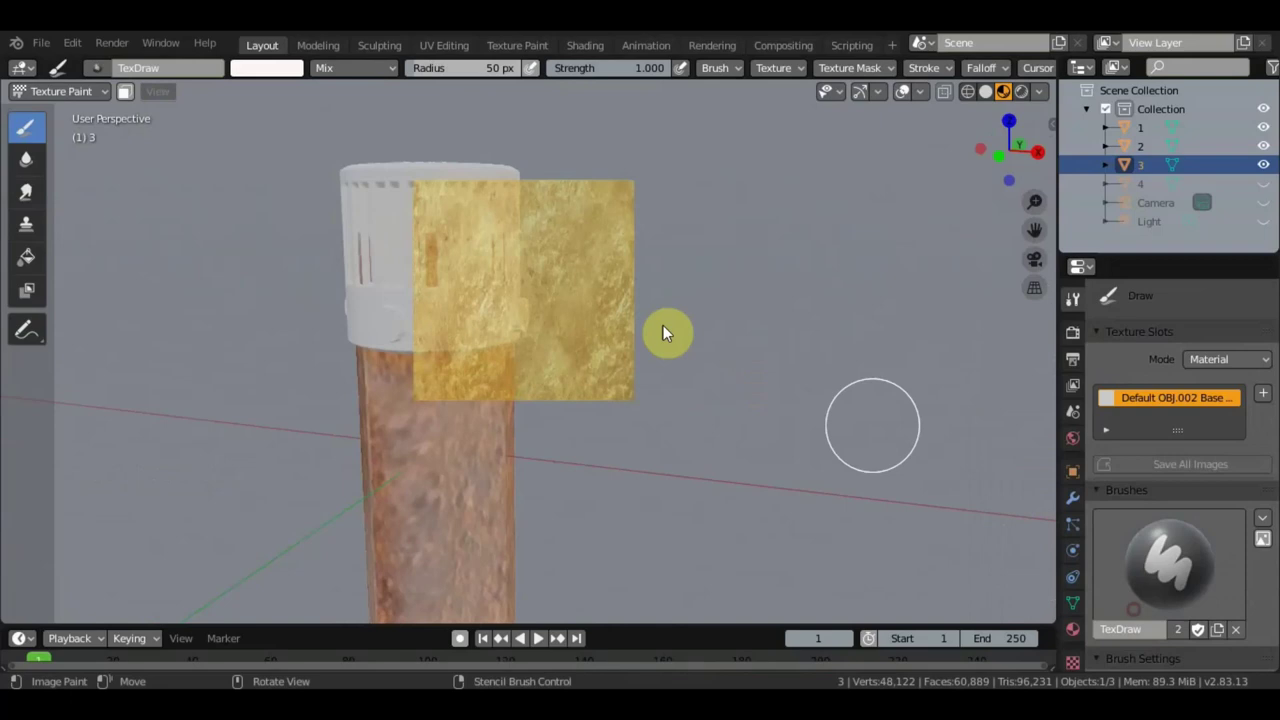
pyautogui.click(479, 229)
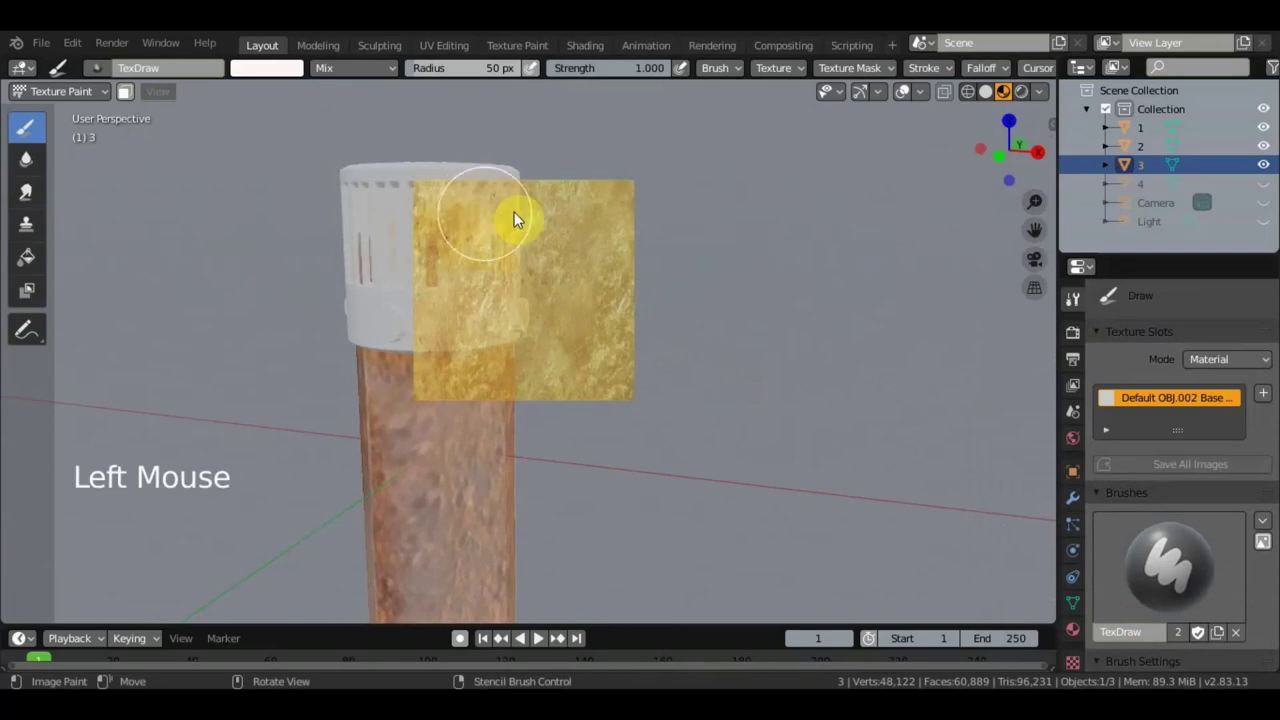
pyautogui.scroll(-3)
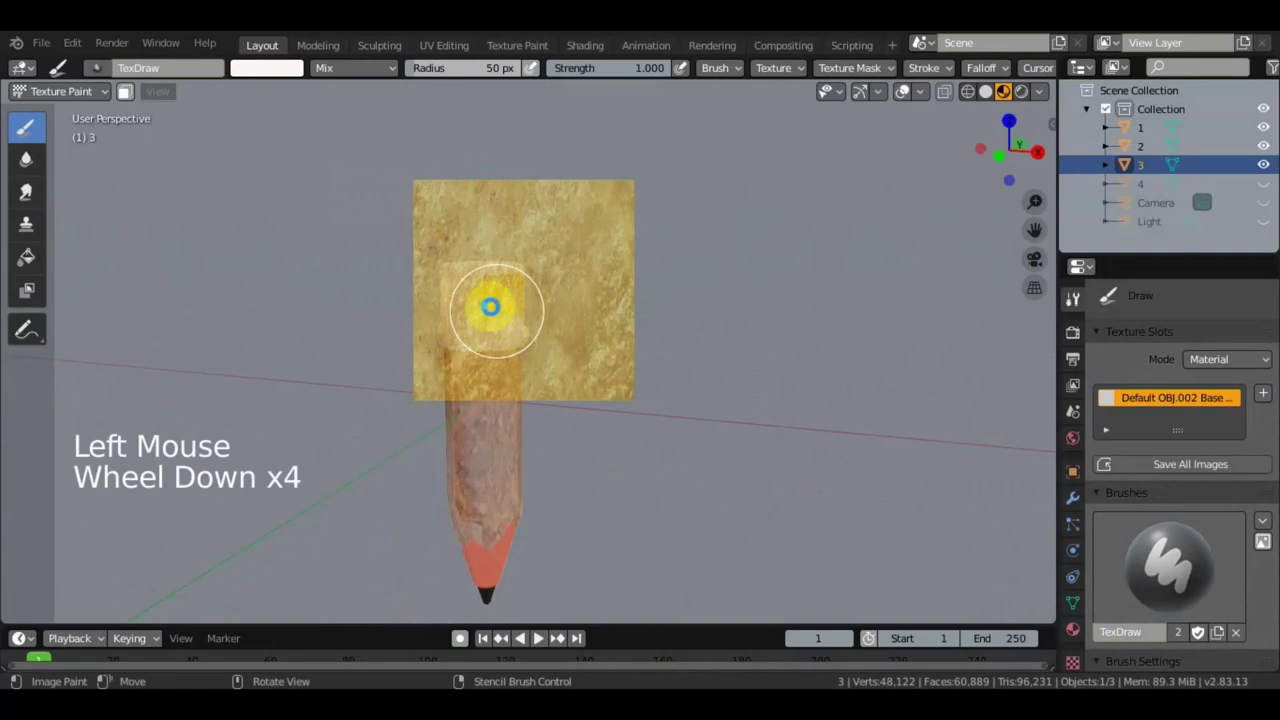
pyautogui.scroll(3)
pyautogui.scroll(-3)
pyautogui.scroll(3)
pyautogui.middleClick(533, 315)
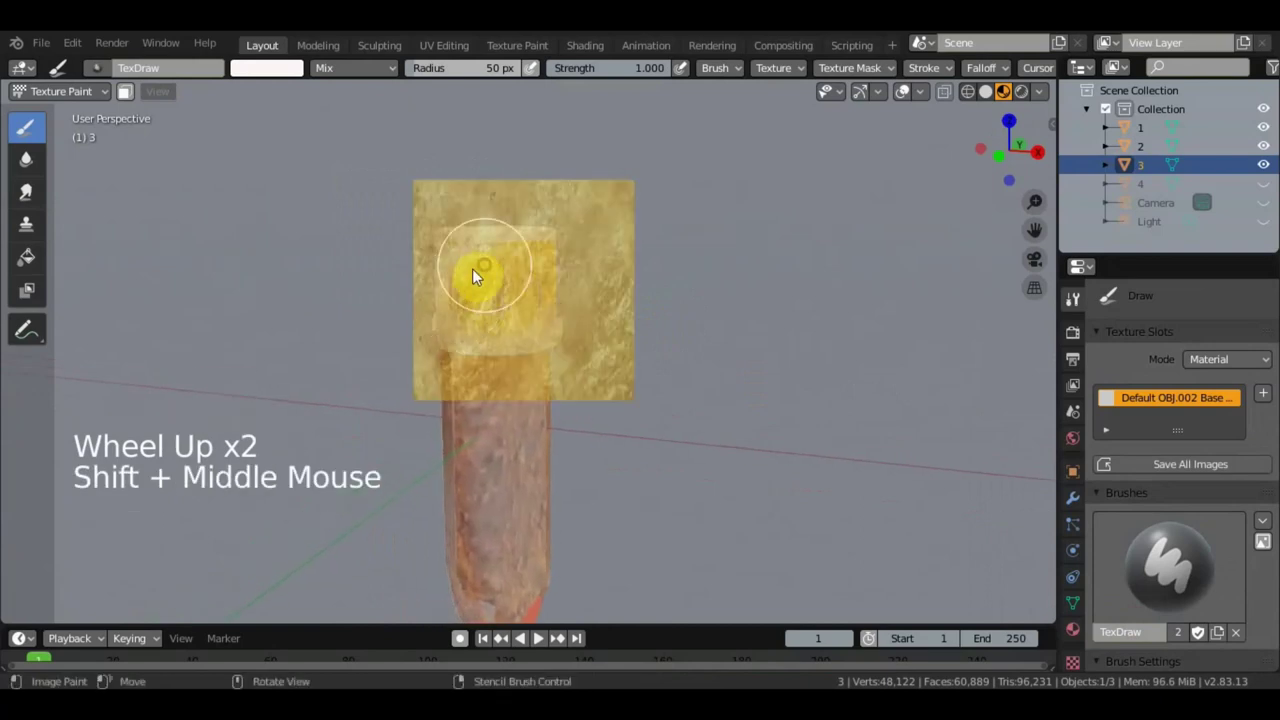
pyautogui.click(481, 293)
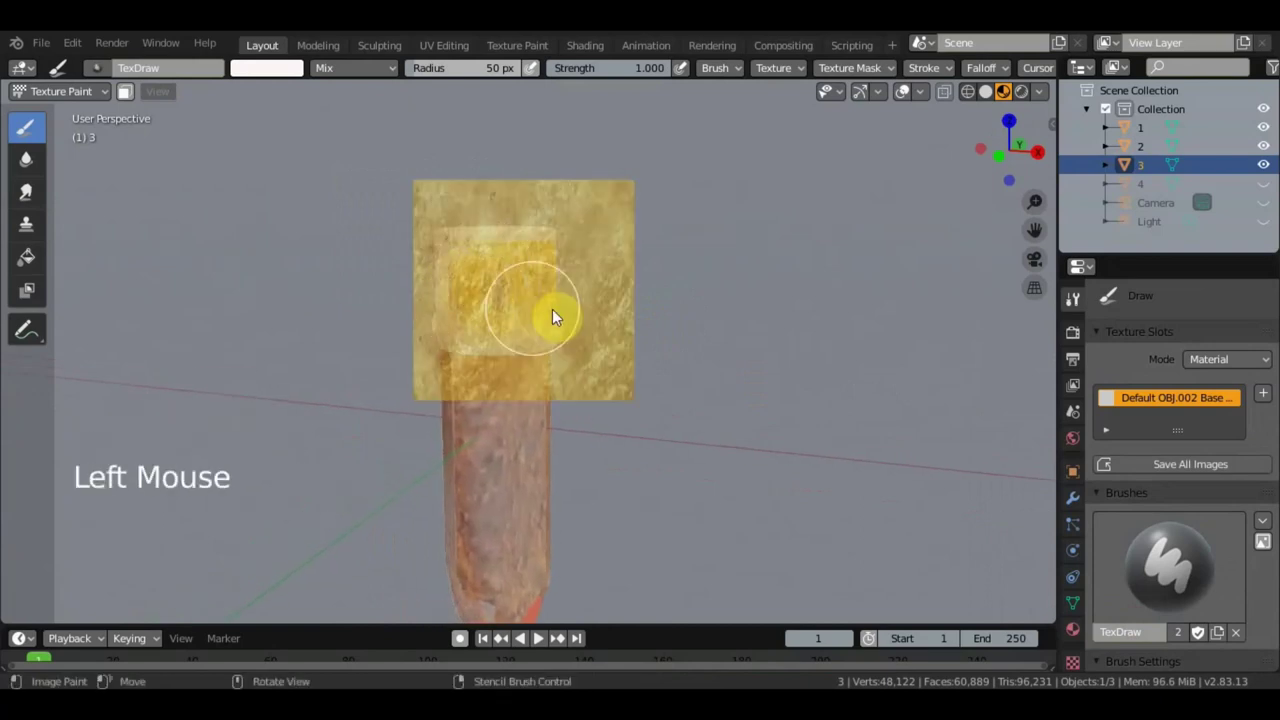
# Add a Decimate modifier to the ferrule from the Modifier properties
pyautogui.click(1085, 511)
pyautogui.click(1165, 305)
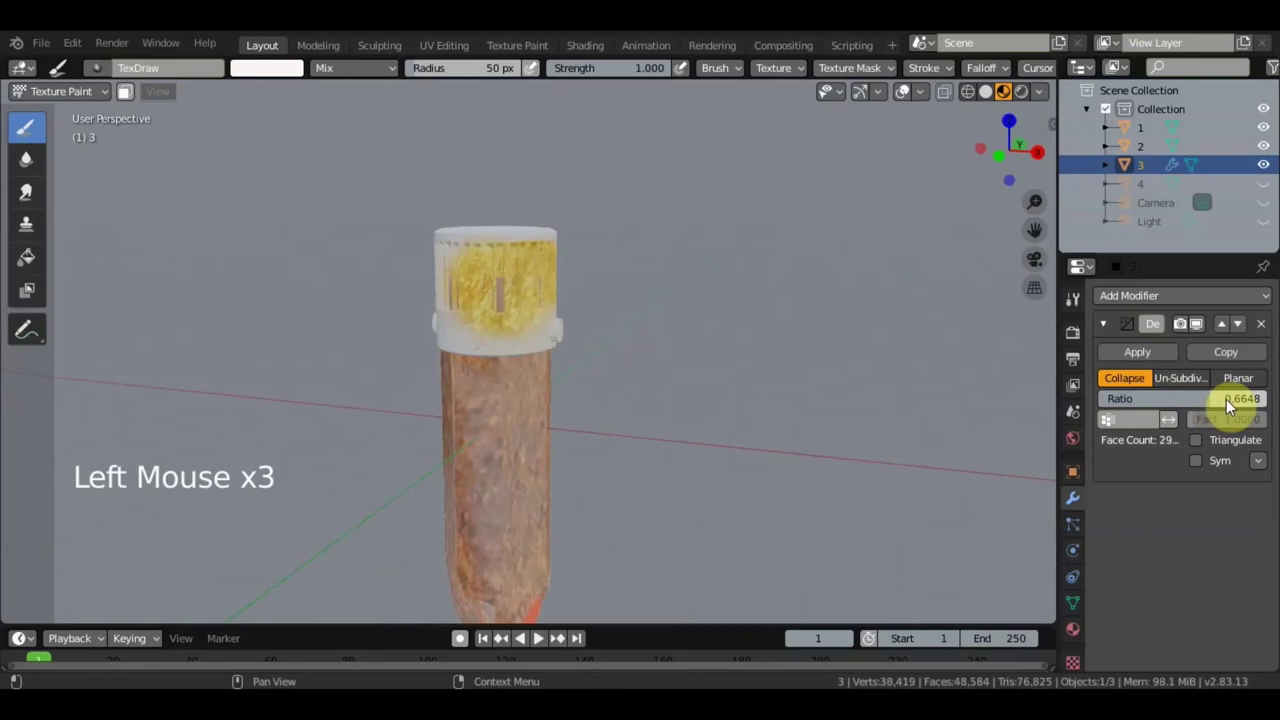
# Lower the Decimate ratio to about 0.66 and paint more gold onto the cap
pyautogui.click(1159, 355)
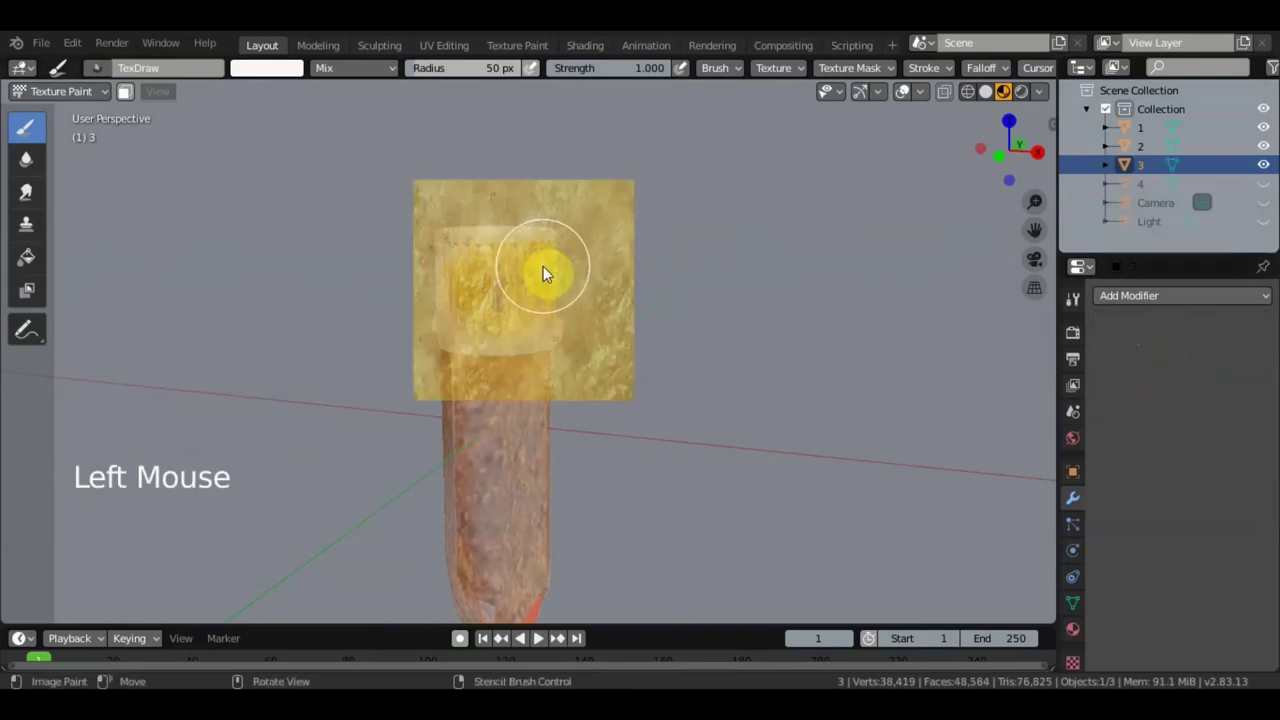
pyautogui.click(495, 253)
pyautogui.scroll(3)
pyautogui.click(490, 330)
pyautogui.scroll(-3)
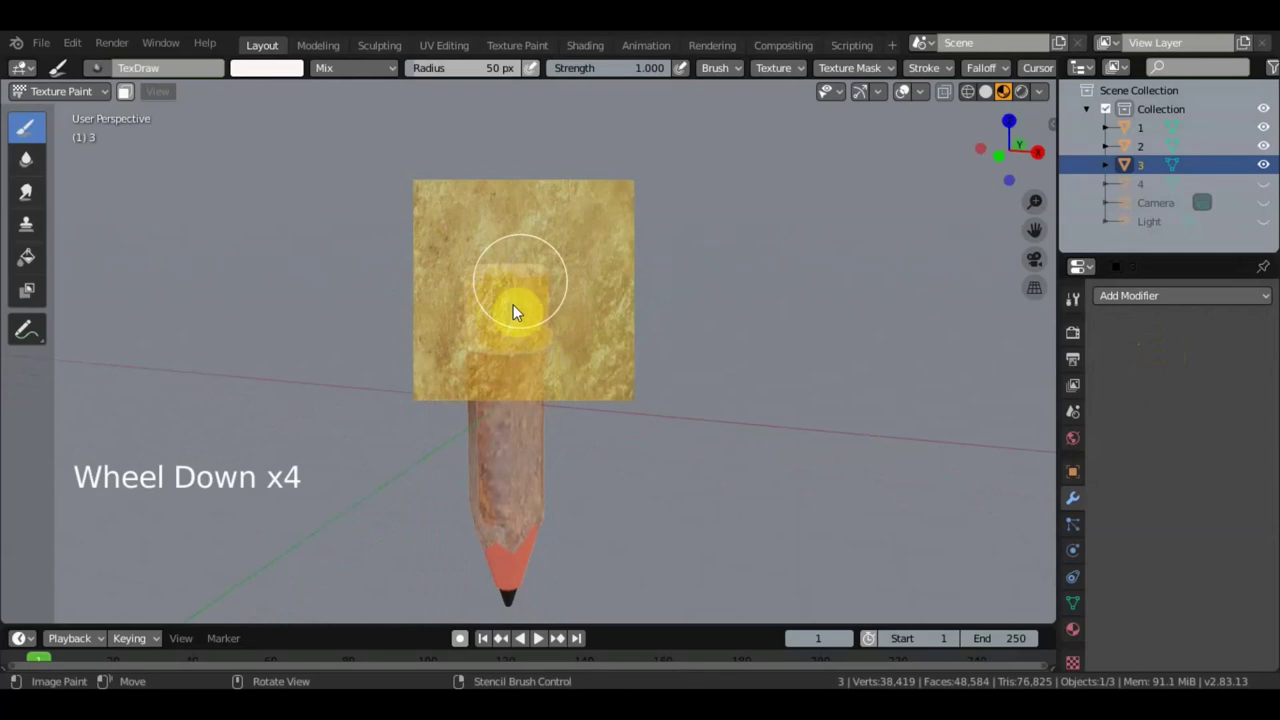
pyautogui.scroll(-3)
pyautogui.scroll(3)
# Paint the gold grunge onto the cap from further angles, then bring up the Add Modifier list
pyautogui.middleClick(550, 321)
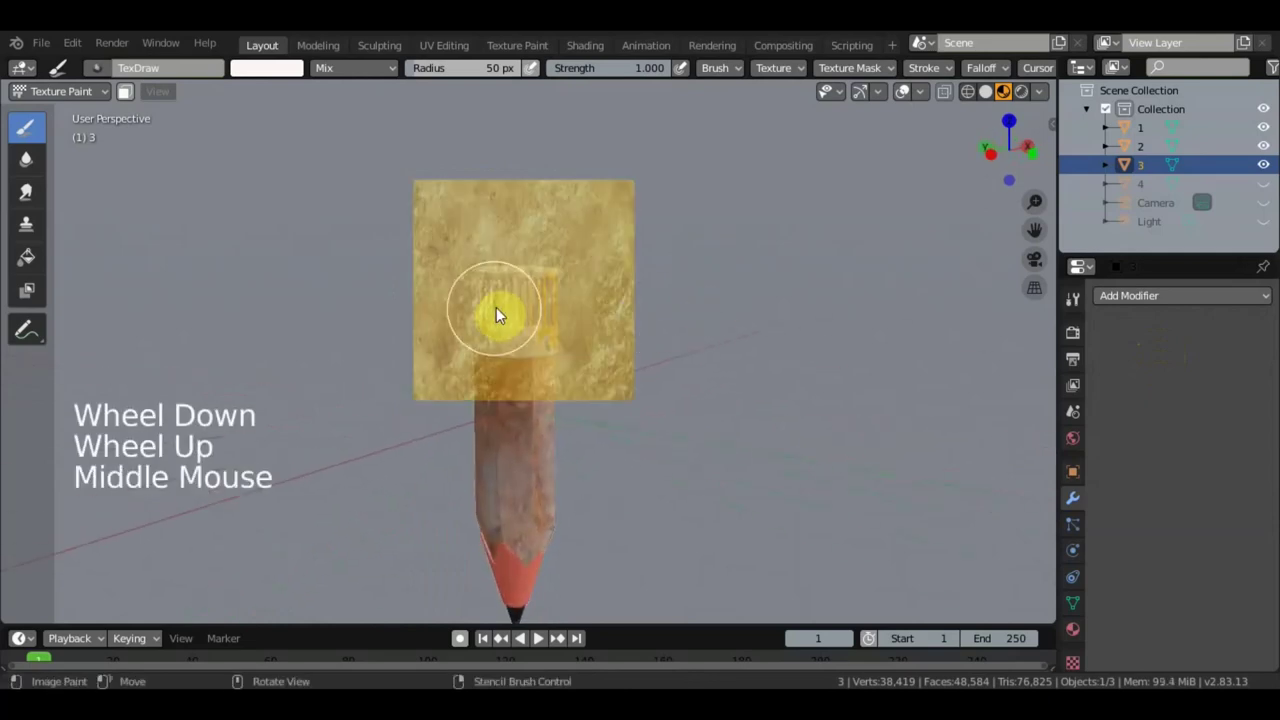
pyautogui.scroll(-3)
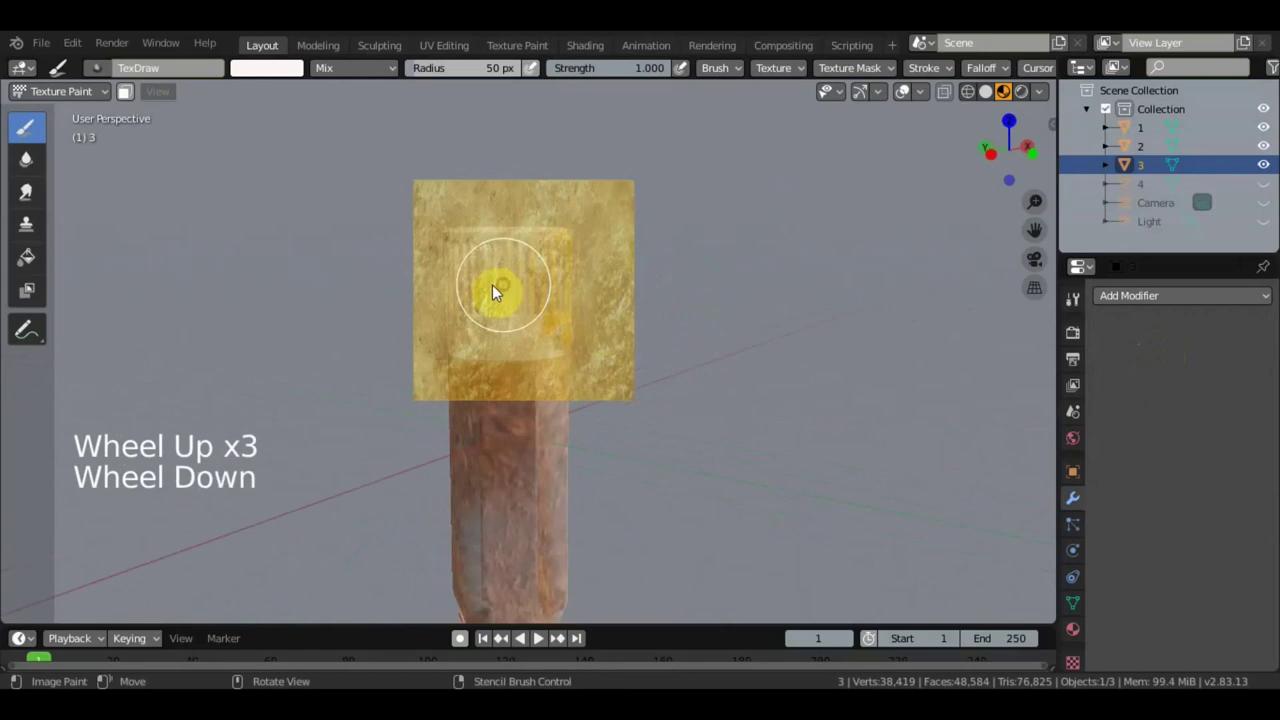
pyautogui.click(534, 301)
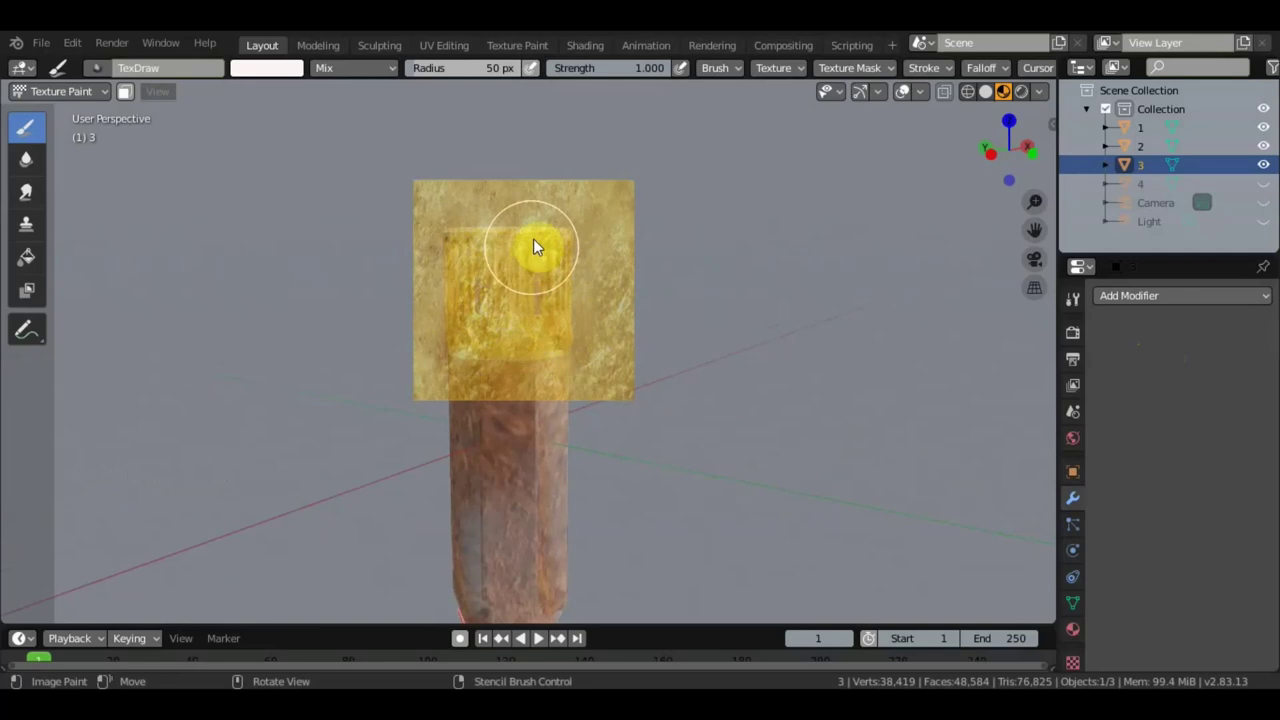
pyautogui.middleClick(565, 299)
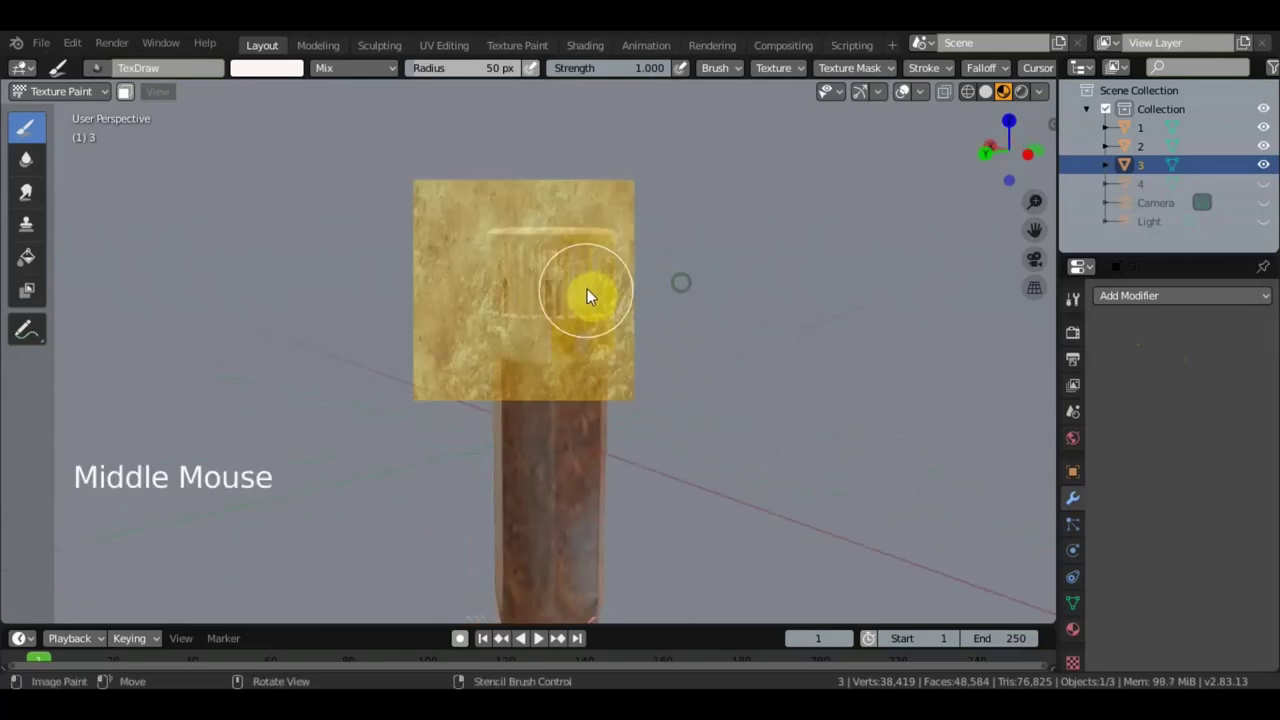
pyautogui.click(578, 265)
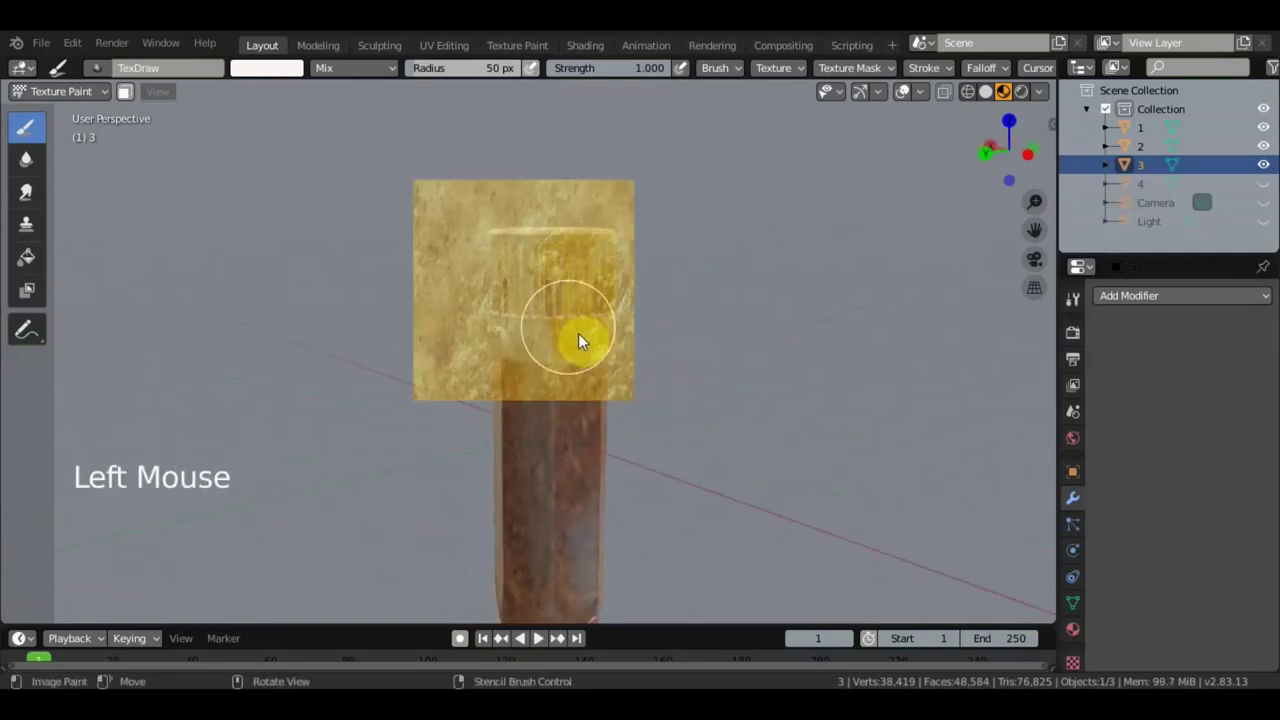
pyautogui.click(543, 287)
pyautogui.click(1118, 293)
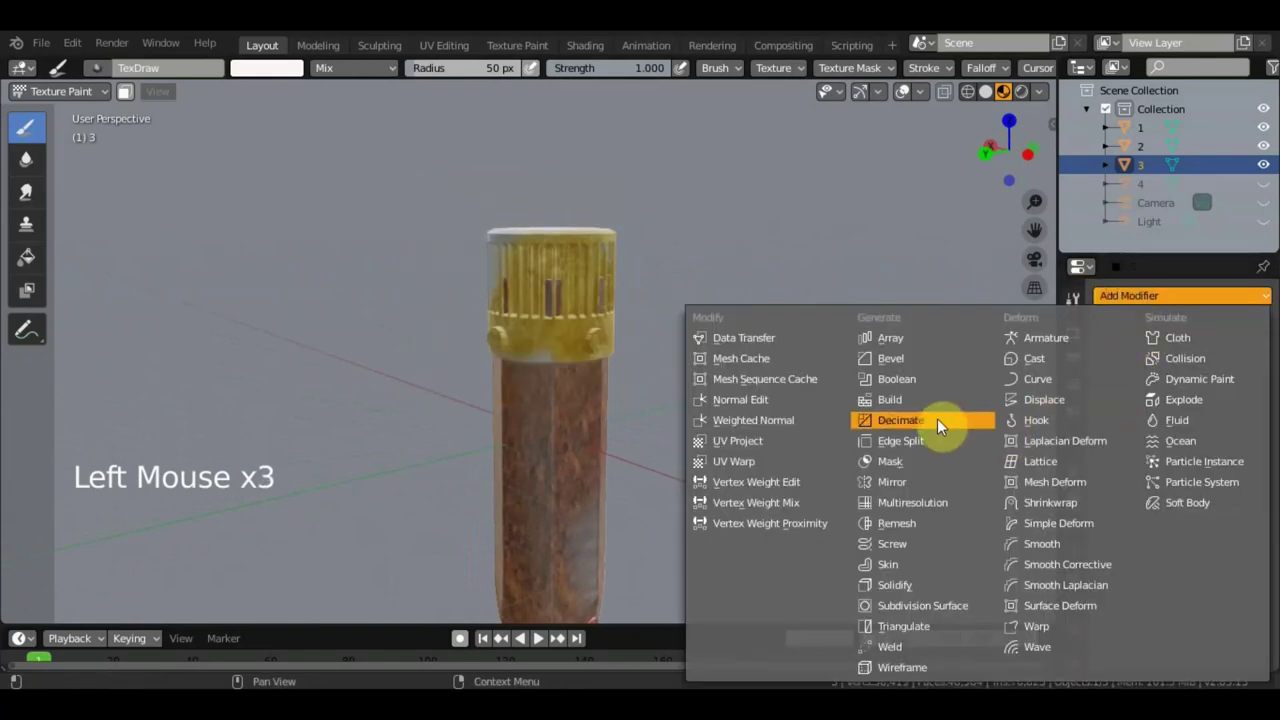
# Add and apply a second Decimate reduction, cutting the scene to about 34,000 faces
pyautogui.click(1220, 399)
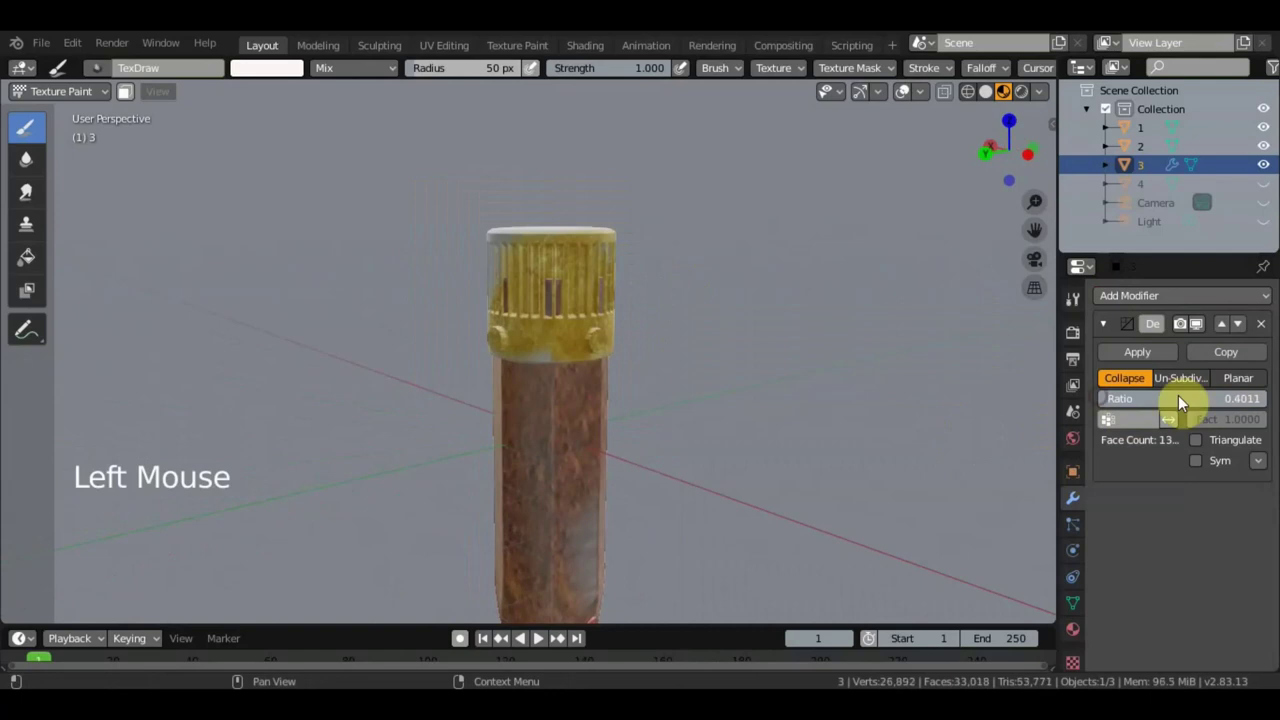
pyautogui.click(1160, 351)
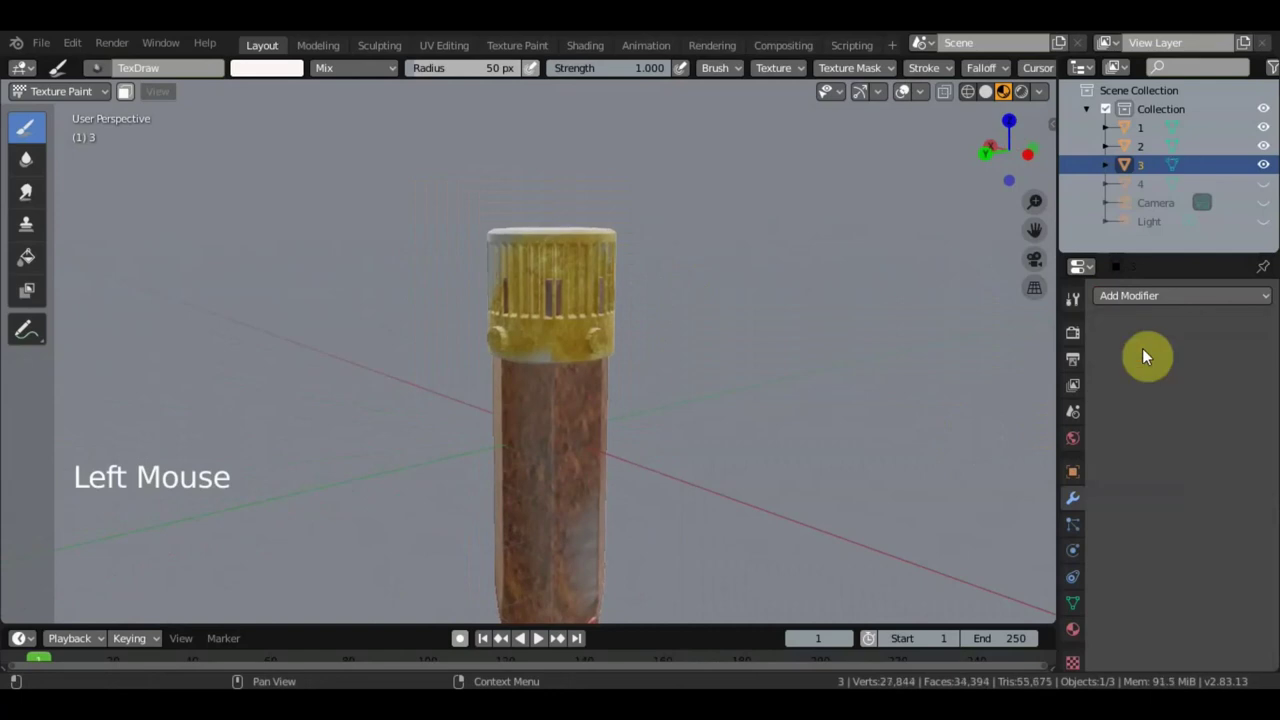
pyautogui.click(527, 262)
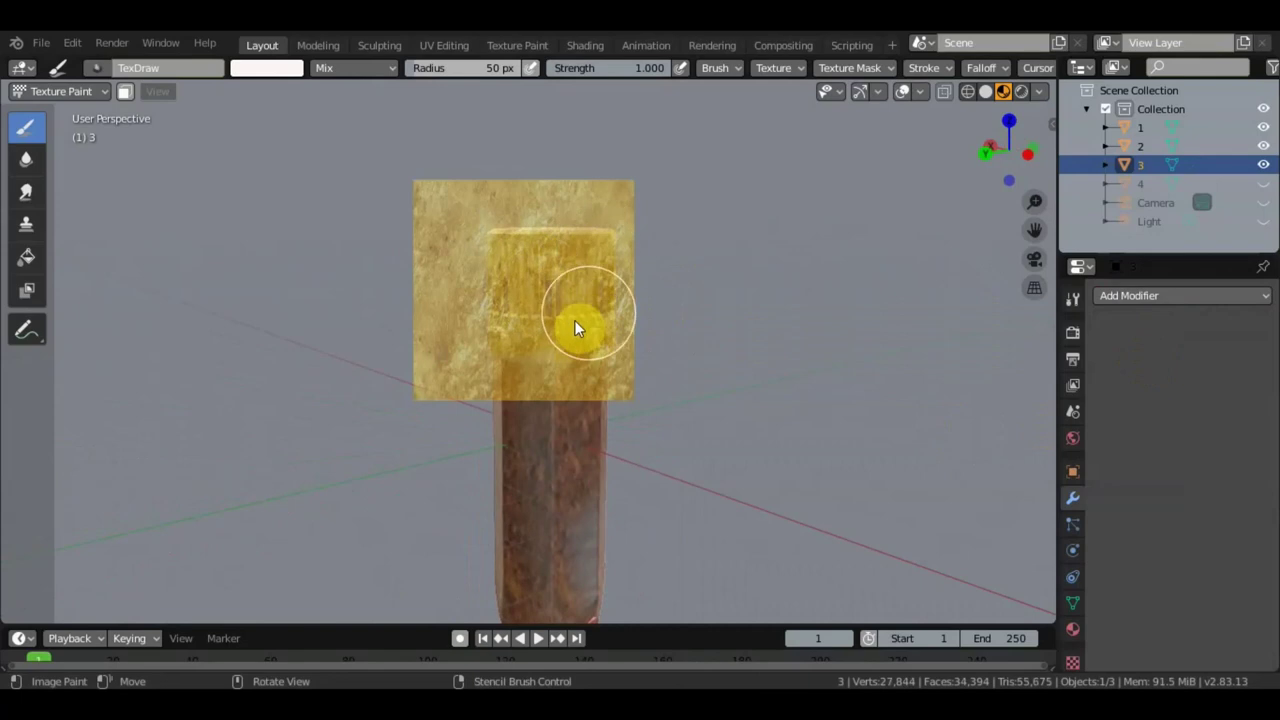
# Paint gold grunge over the ribbed cap from several sides, orbiting between strokes
pyautogui.middleClick(712, 300)
pyautogui.click(576, 286)
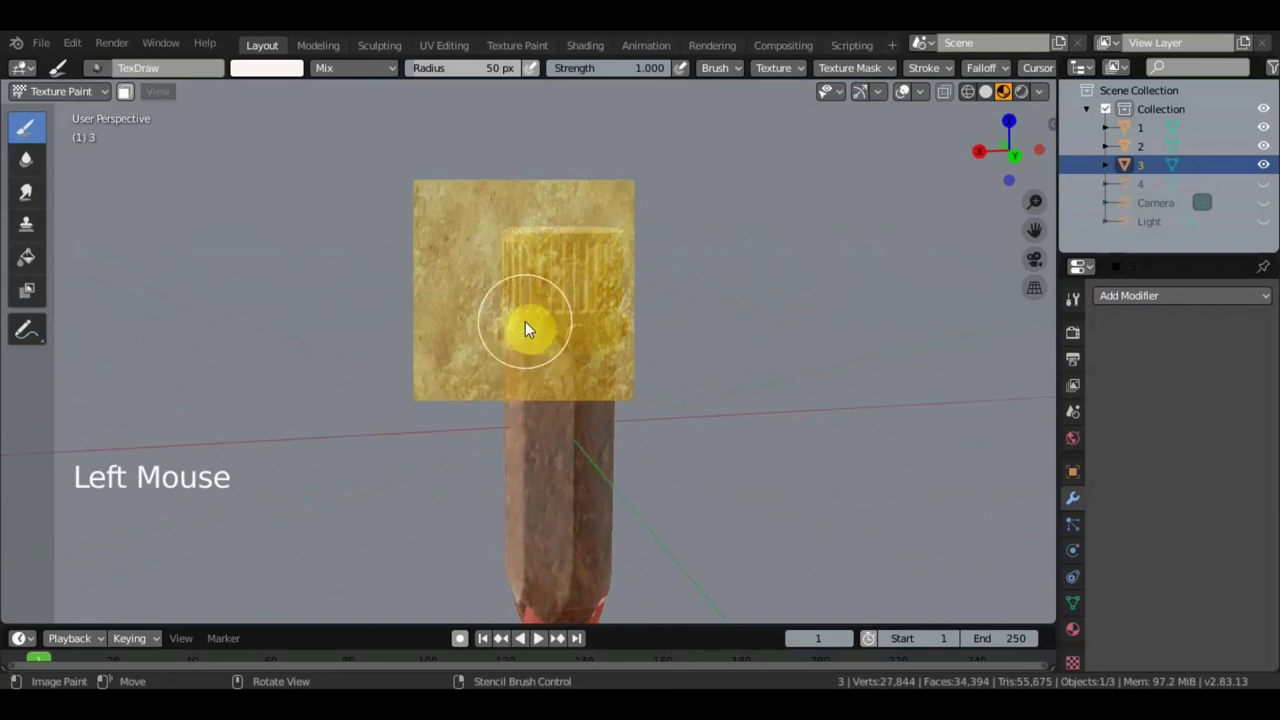
pyautogui.middleClick(632, 311)
pyautogui.click(548, 270)
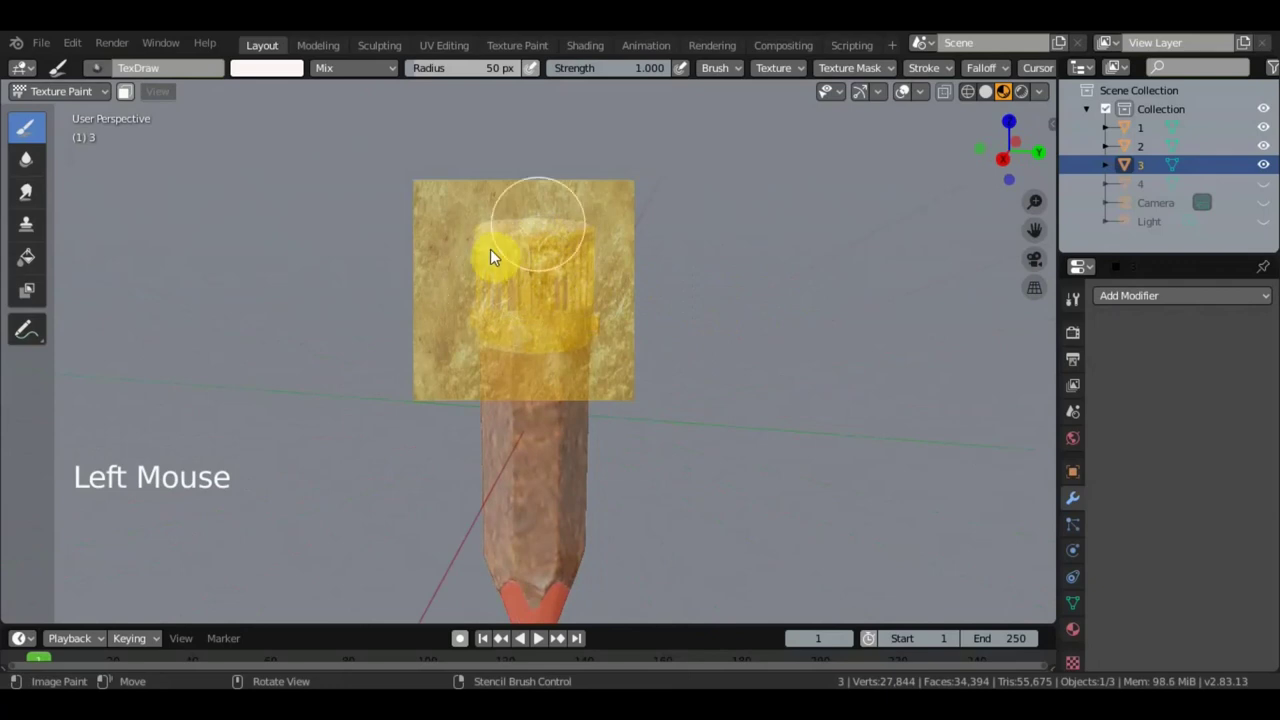
pyautogui.middleClick(545, 298)
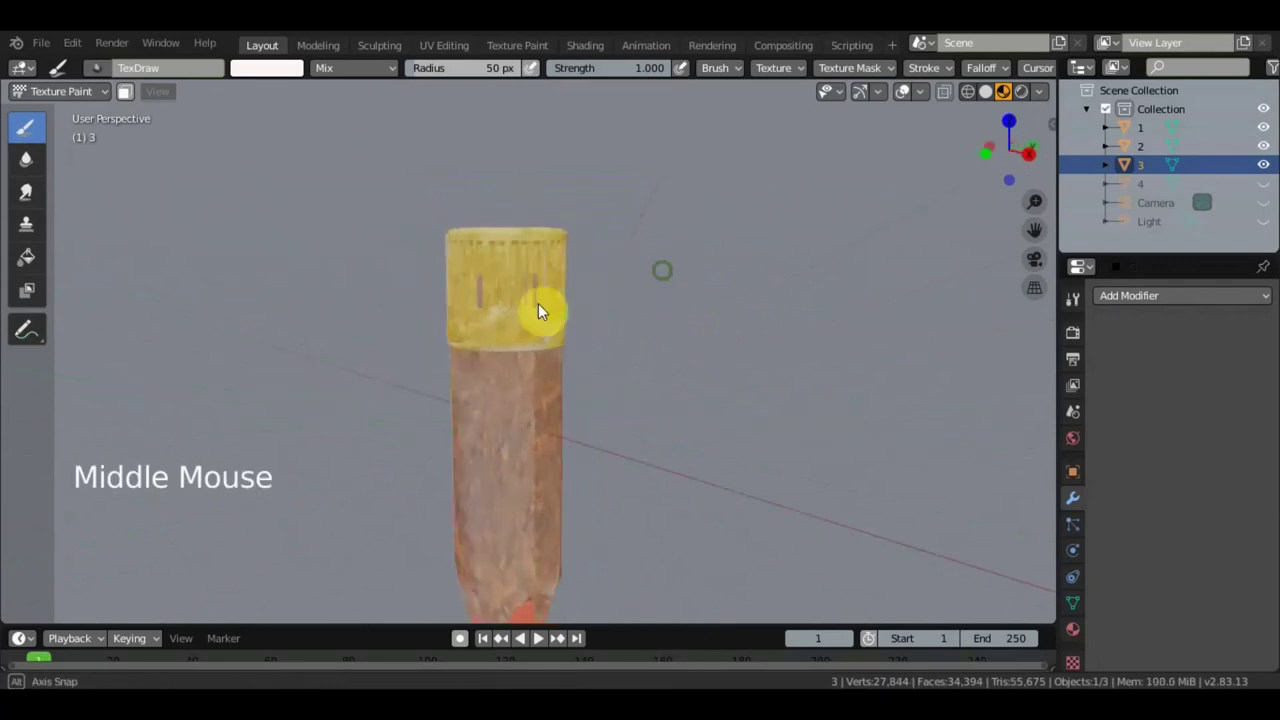
pyautogui.click(566, 340)
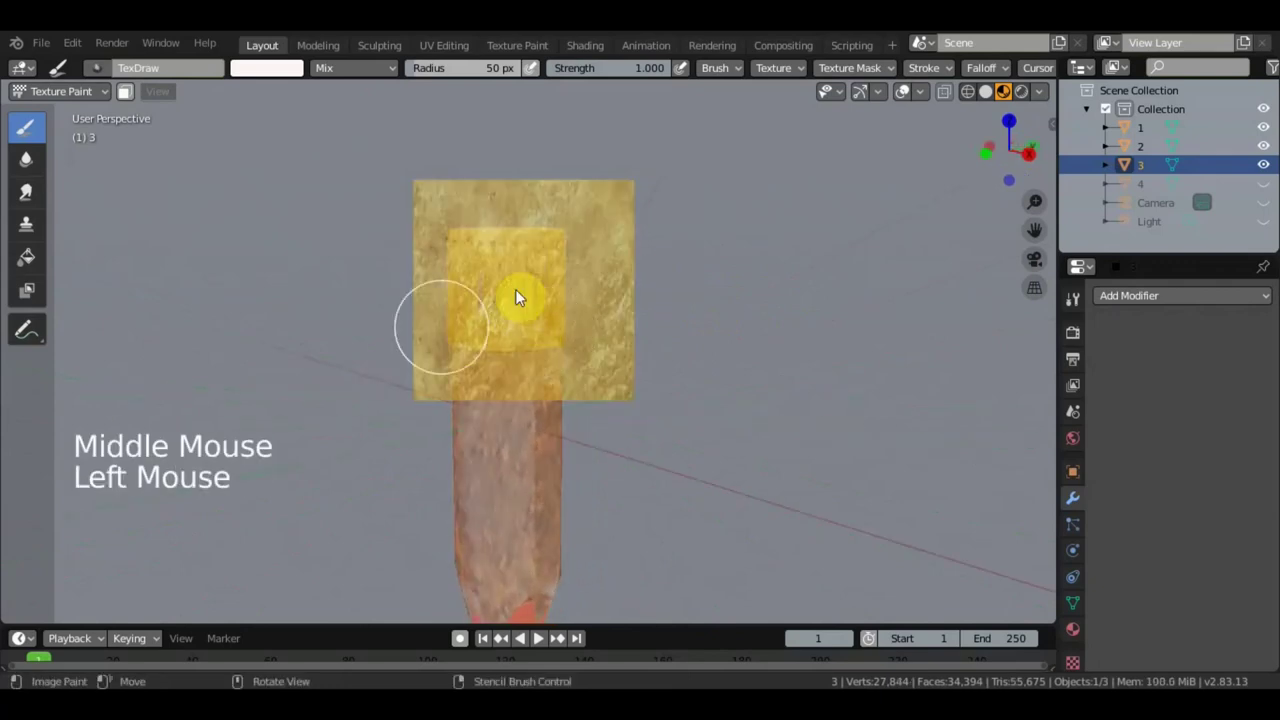
pyautogui.middleClick(555, 275)
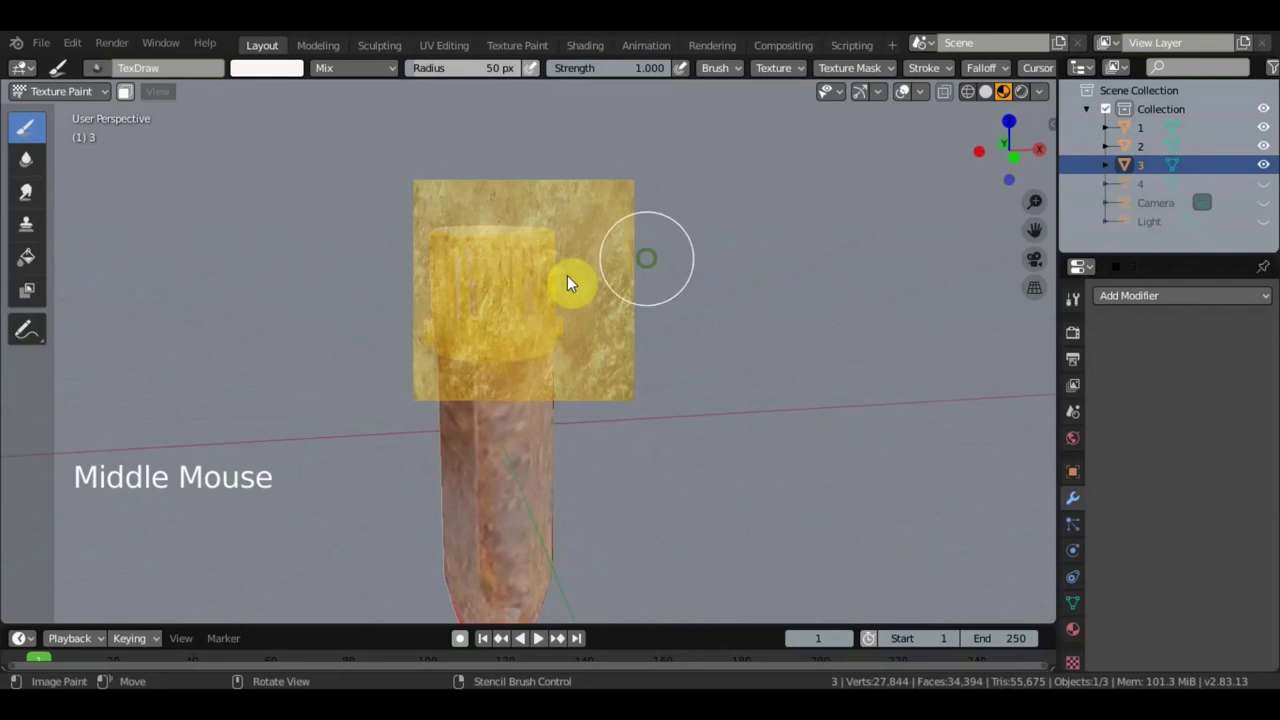
pyautogui.click(477, 253)
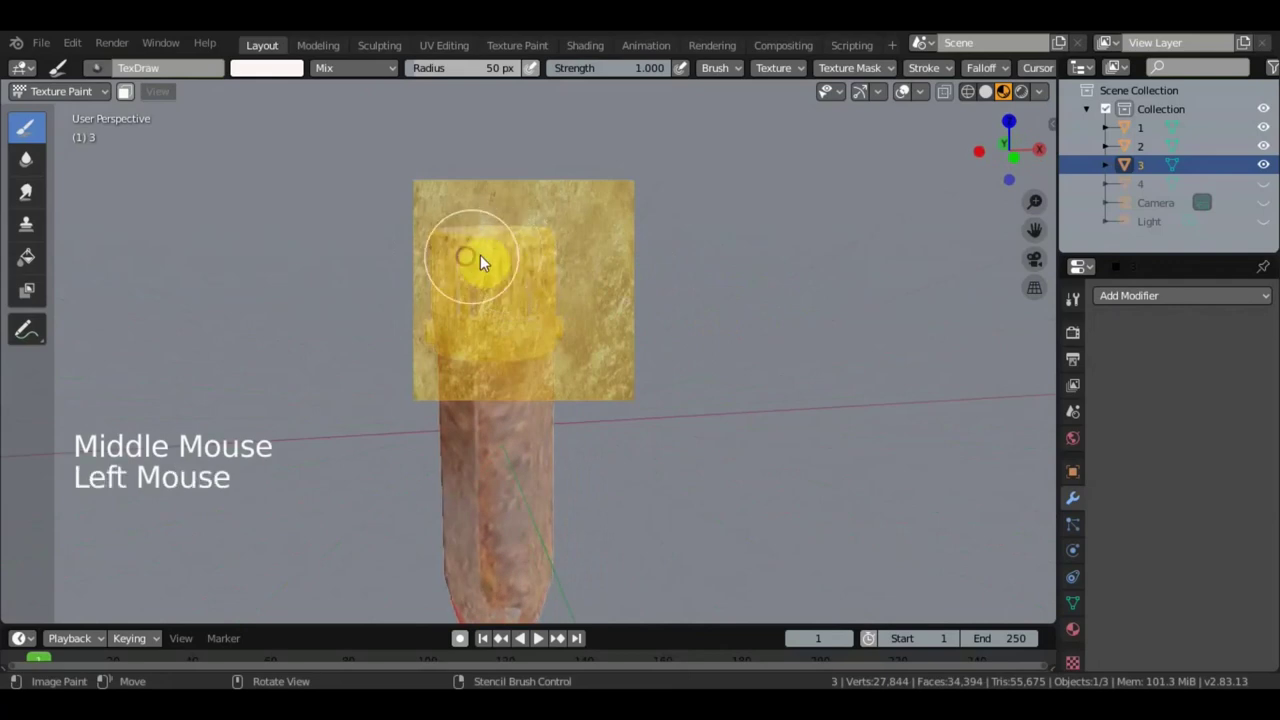
pyautogui.click(524, 319)
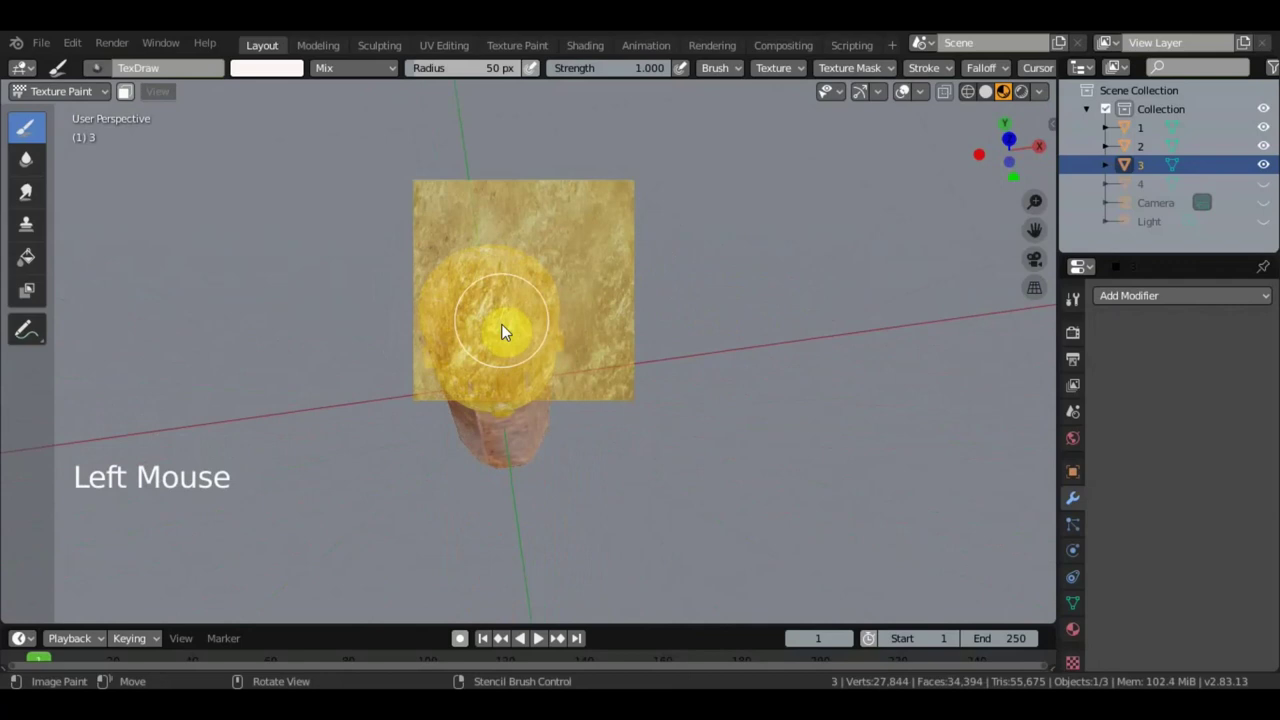
pyautogui.middleClick(667, 241)
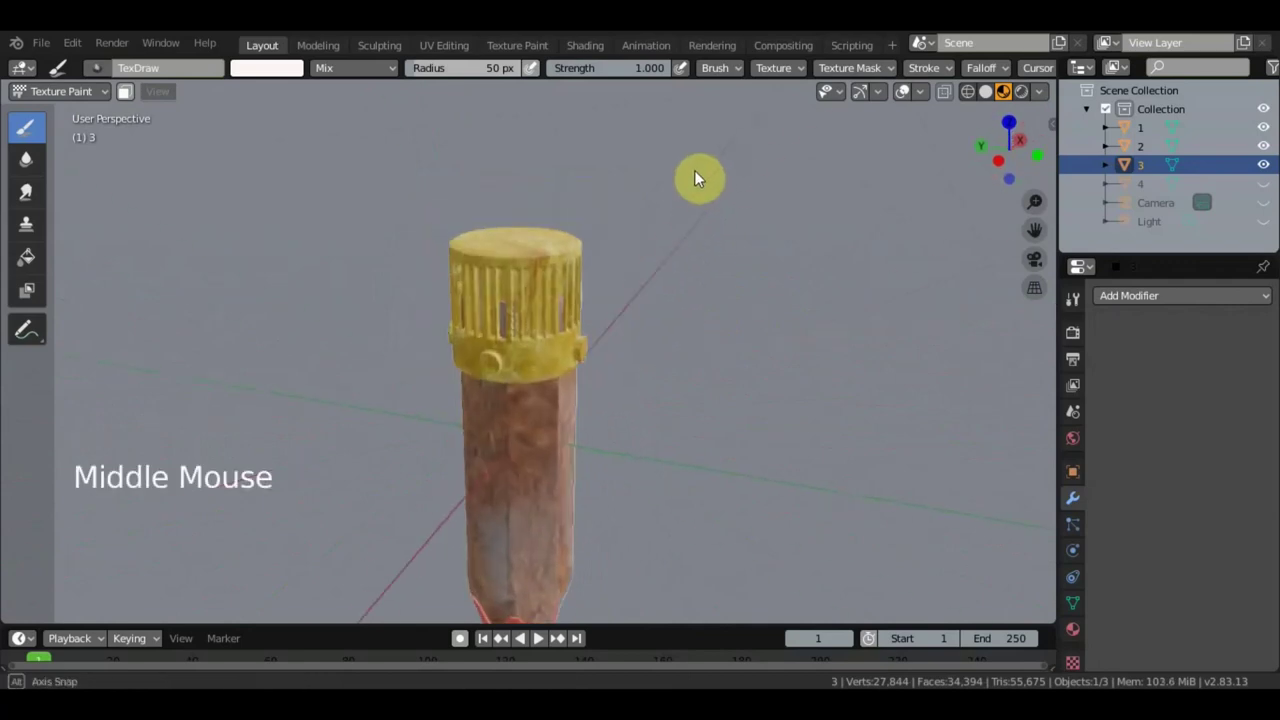
pyautogui.click(553, 317)
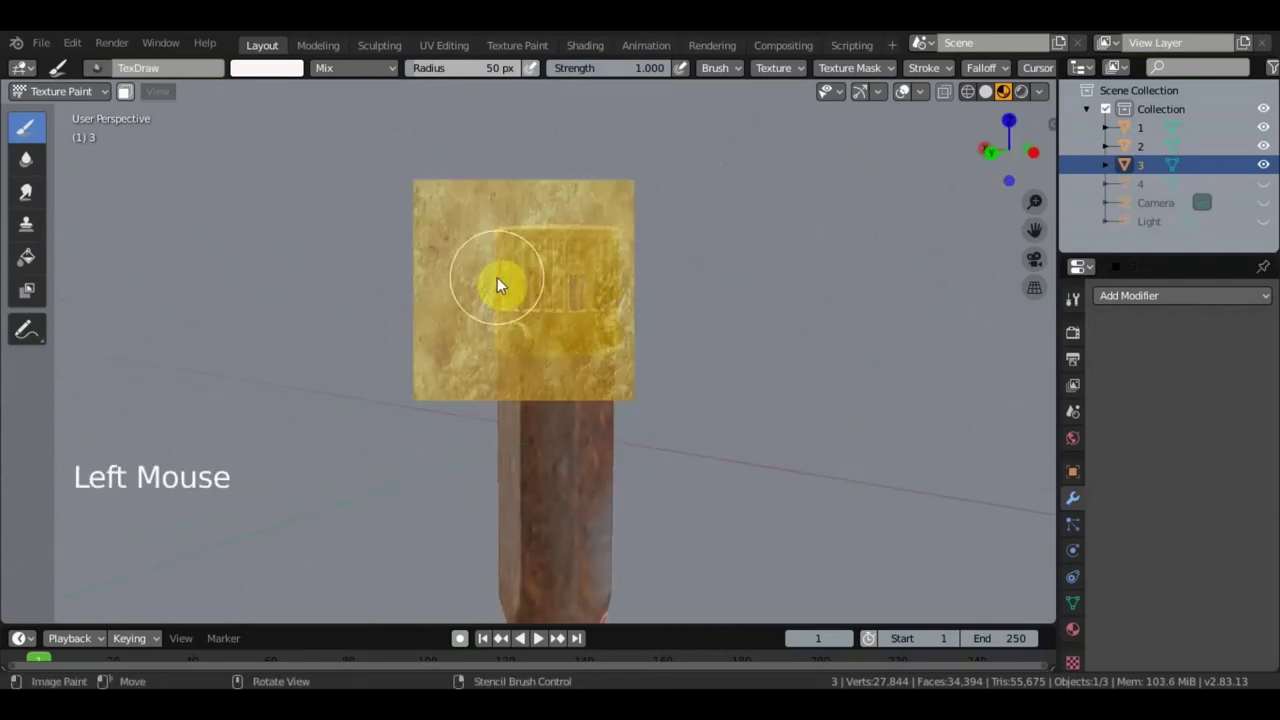
pyautogui.middleClick(670, 271)
pyautogui.click(475, 330)
pyautogui.middleClick(541, 303)
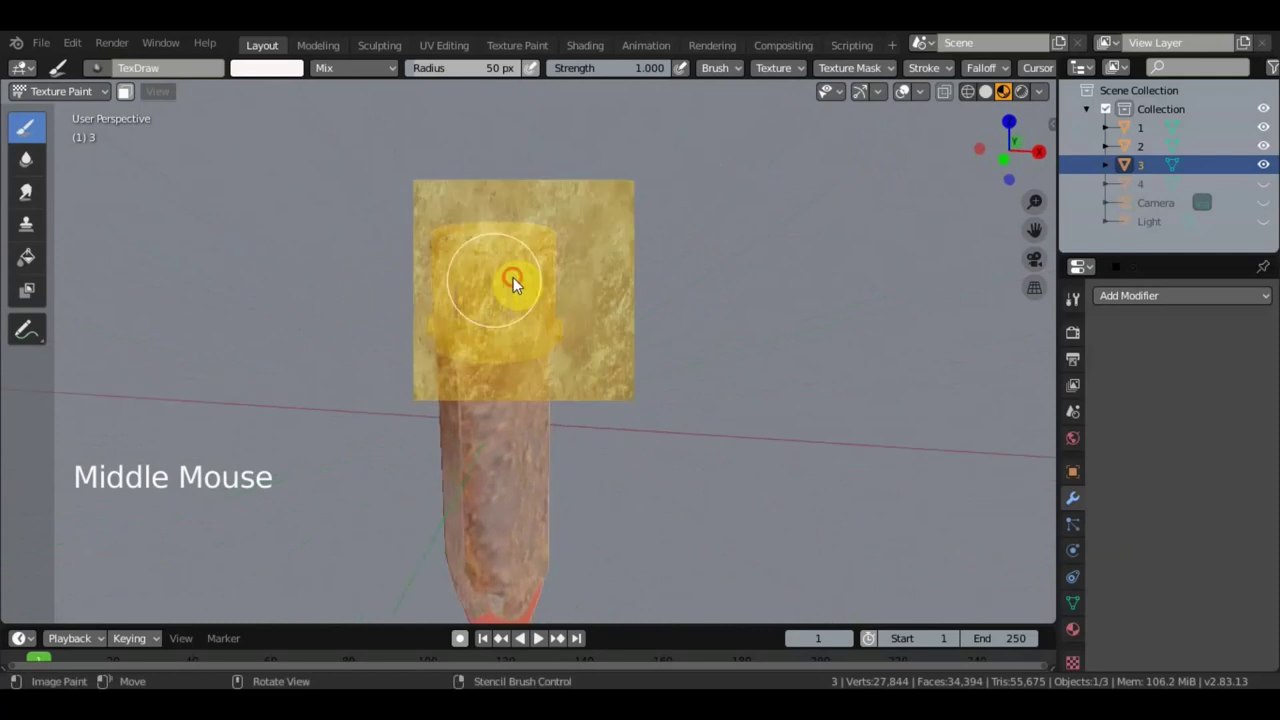
pyautogui.click(537, 322)
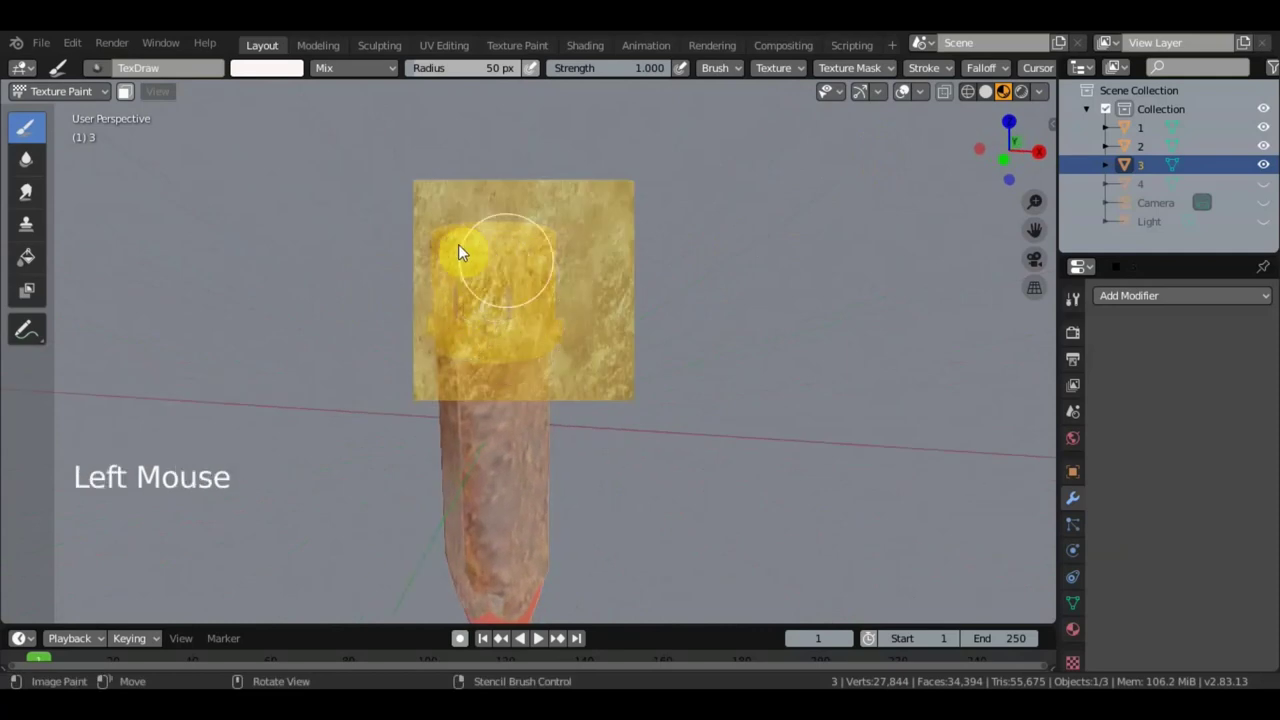
# Reposition the stencil for a final stroke, then move it away and pull the view back
pyautogui.rightClick(689, 309)
pyautogui.scroll(3)
pyautogui.middleClick(614, 358)
pyautogui.scroll(3)
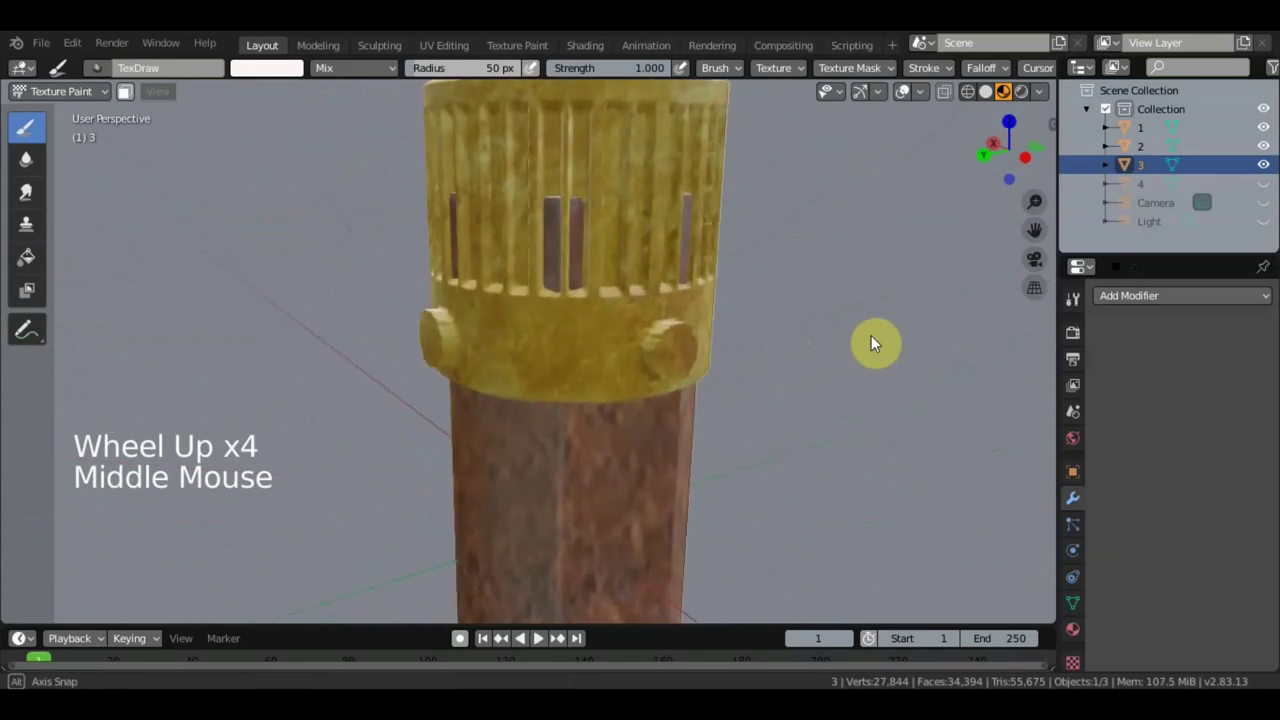
pyautogui.rightClick(802, 292)
pyautogui.click(590, 179)
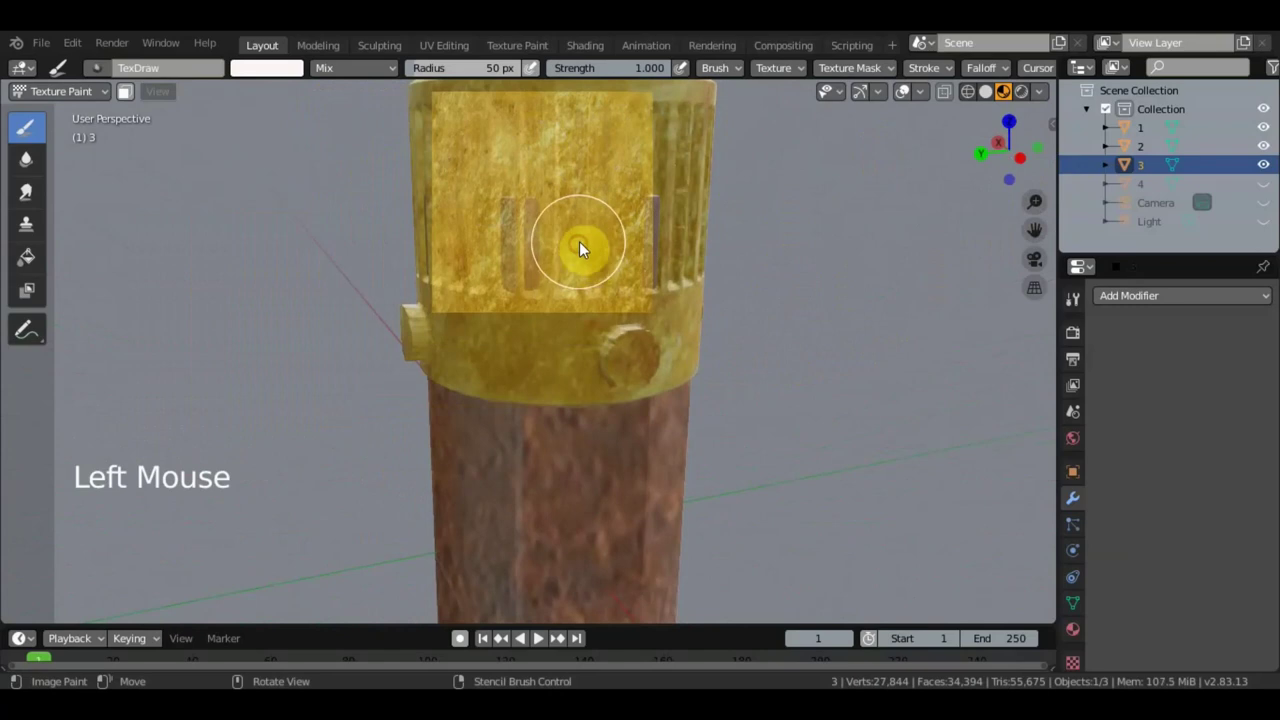
pyautogui.rightClick(722, 298)
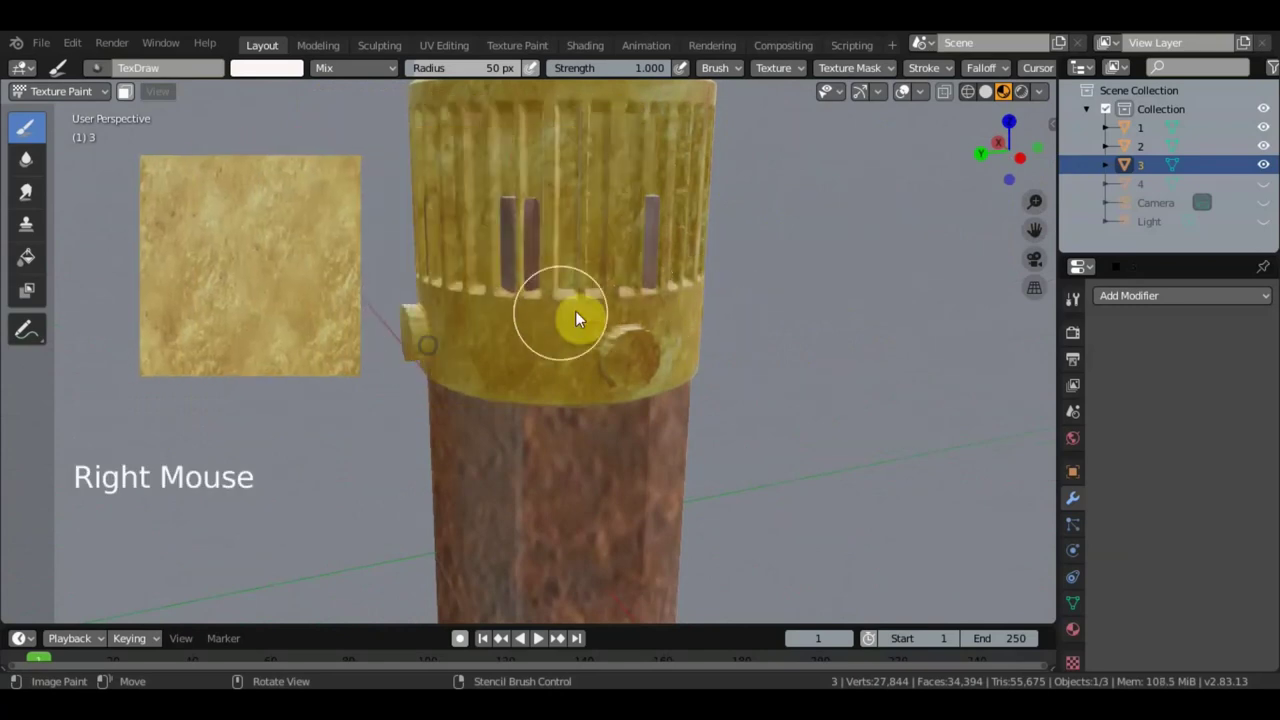
pyautogui.middleClick(583, 314)
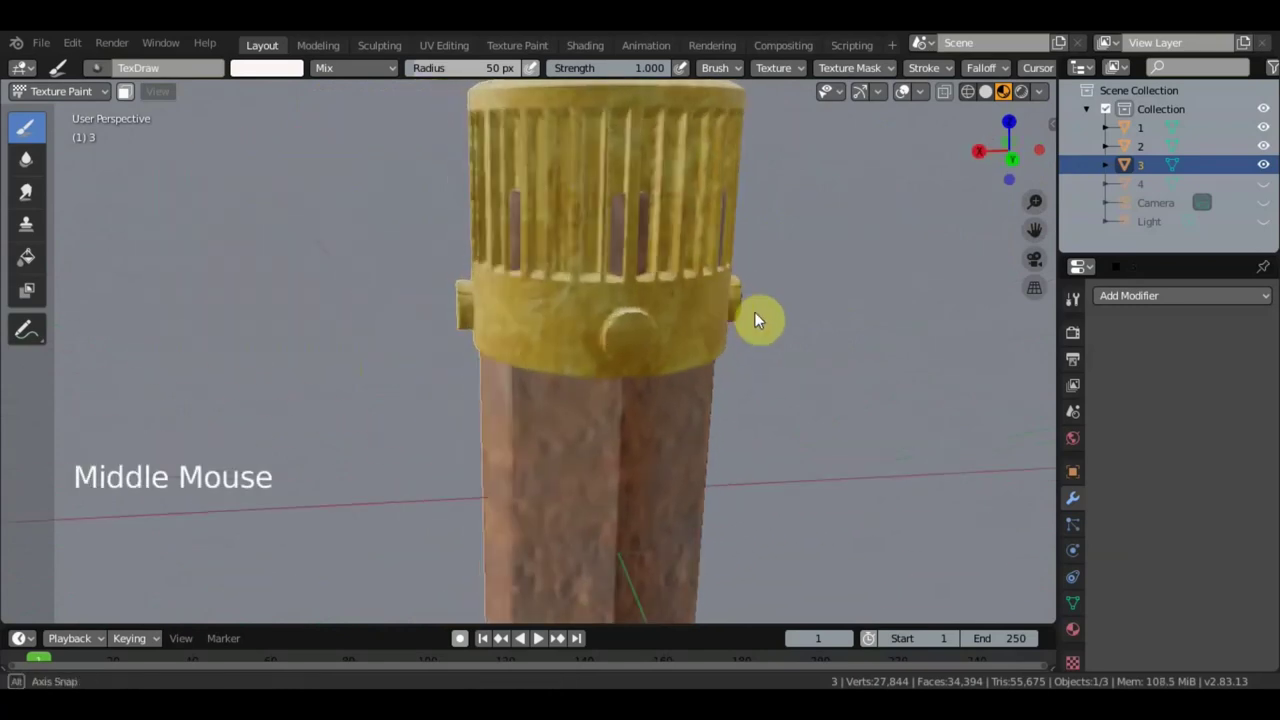
pyautogui.middleClick(819, 295)
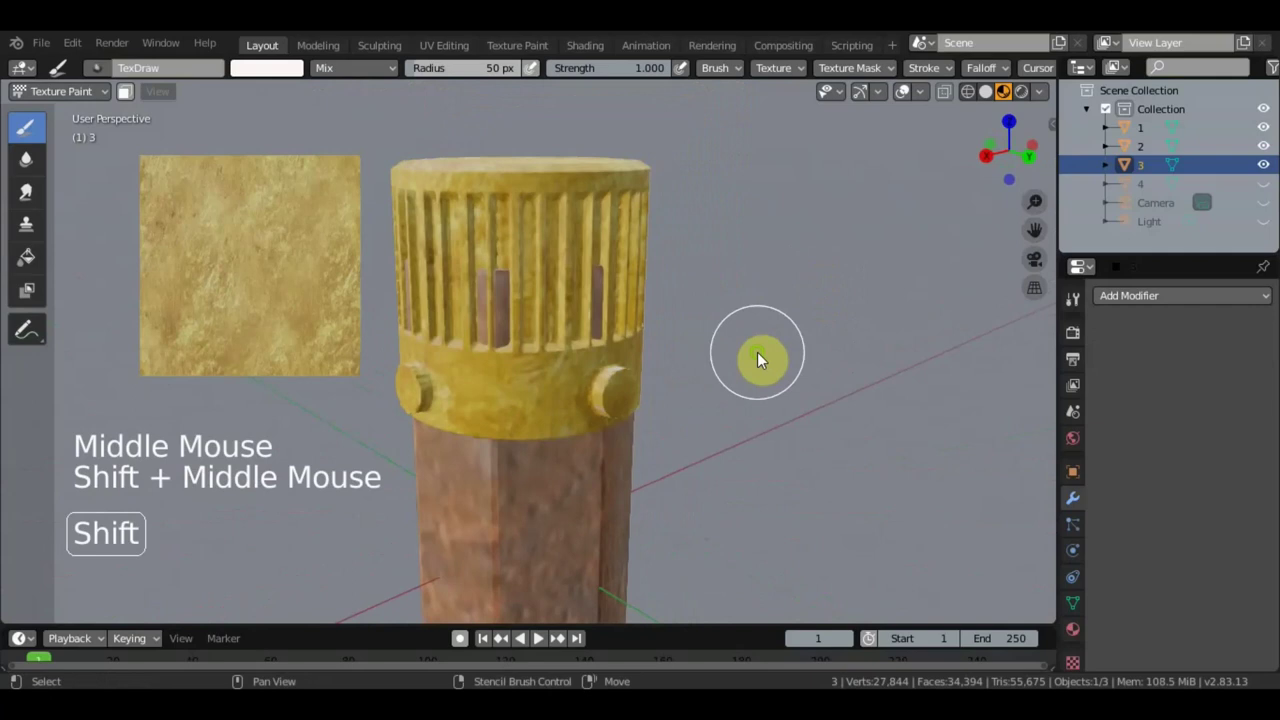
pyautogui.scroll(-3)
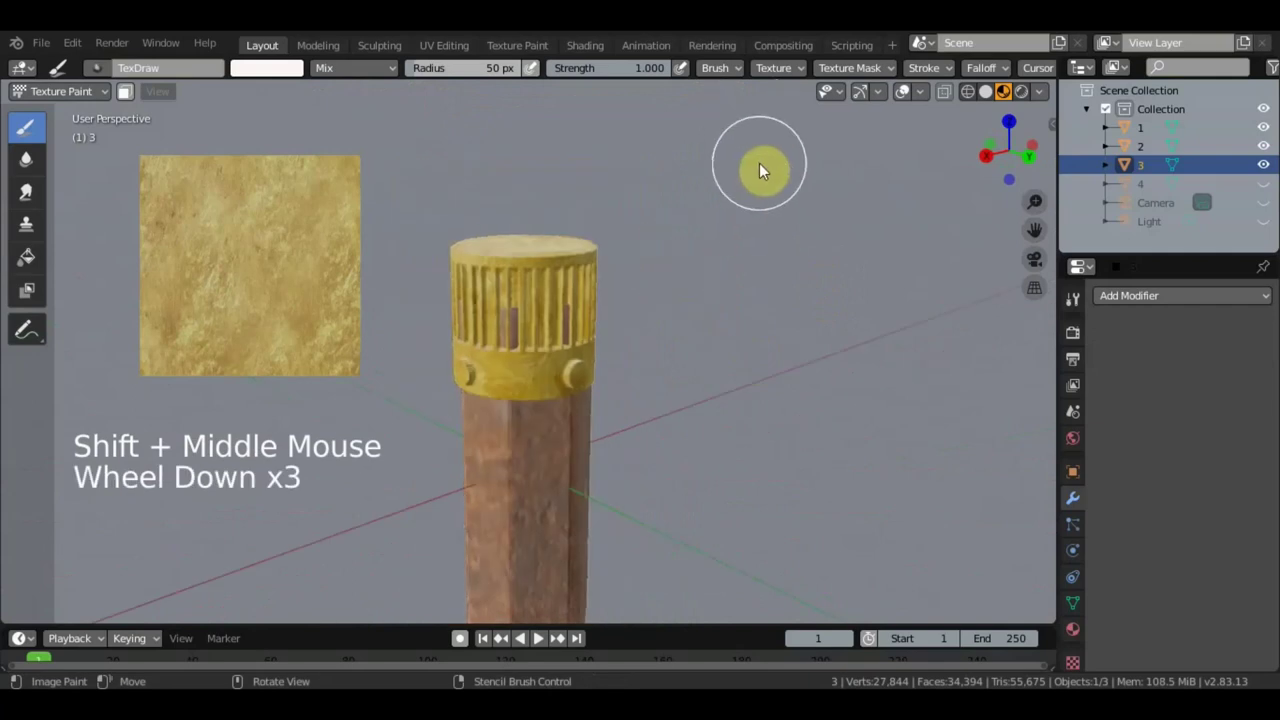
# Preview the pencil in the Shading workspace, then return to Layout in Object Mode
pyautogui.click(87, 94)
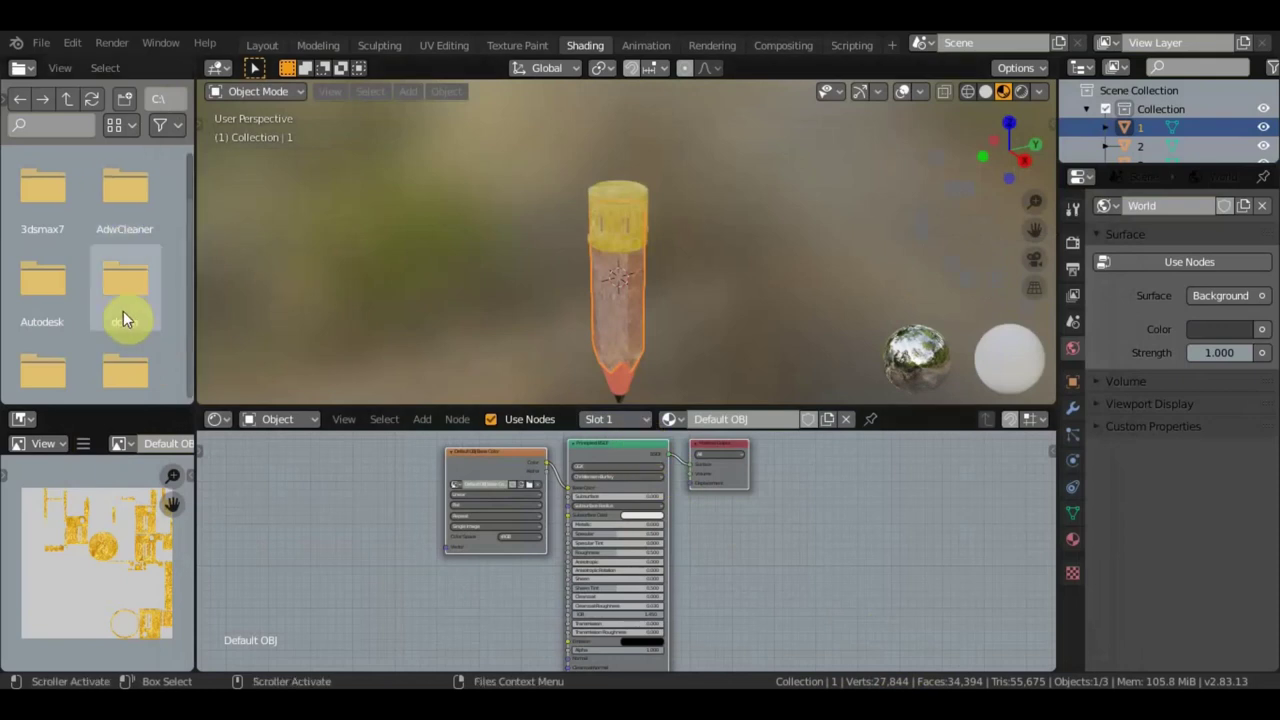
pyautogui.click(272, 52)
pyautogui.scroll(-3)
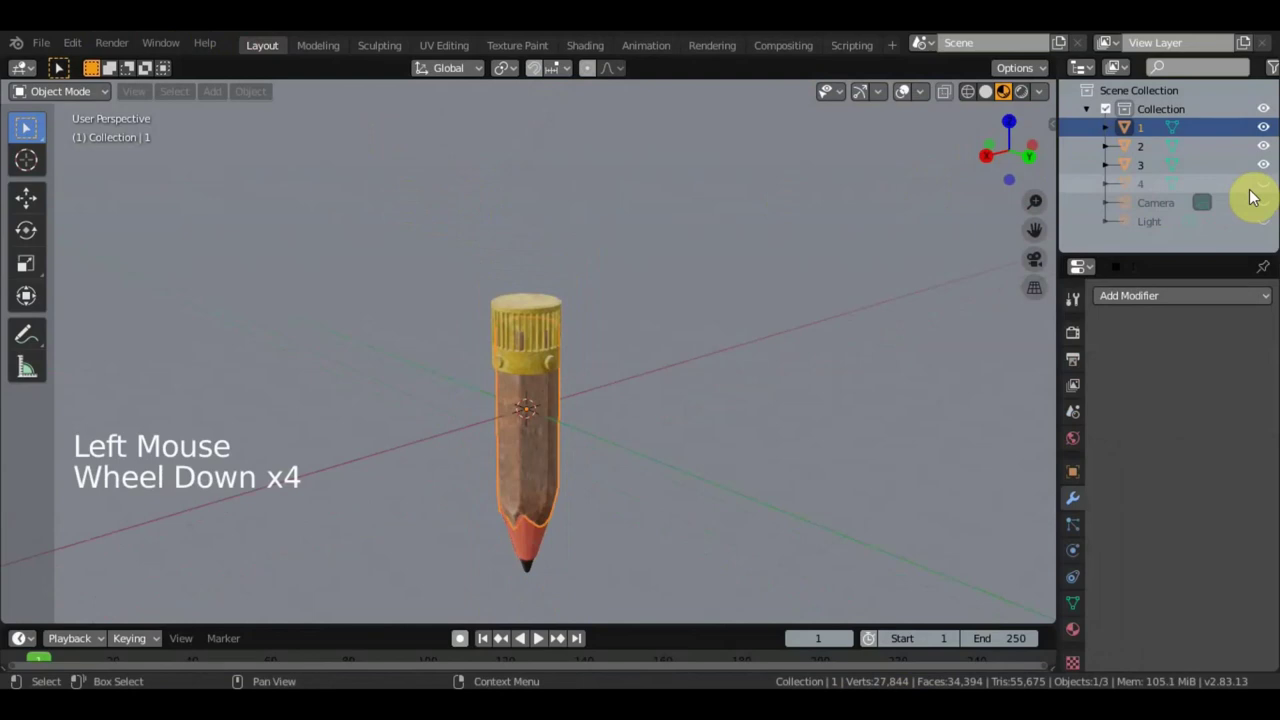
pyautogui.scroll(-3)
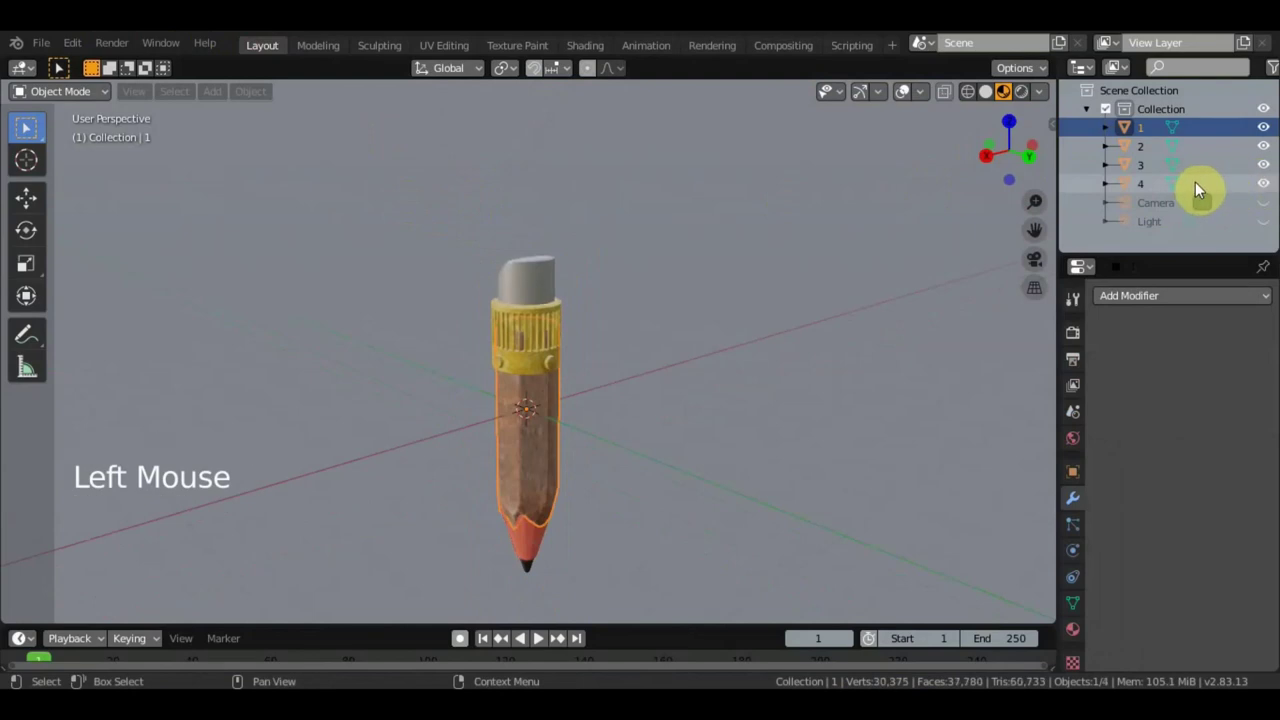
# Select pencil part 4 (the eraser) and switch it into Texture Paint mode
pyautogui.click(530, 283)
pyautogui.scroll(3)
pyautogui.click(83, 102)
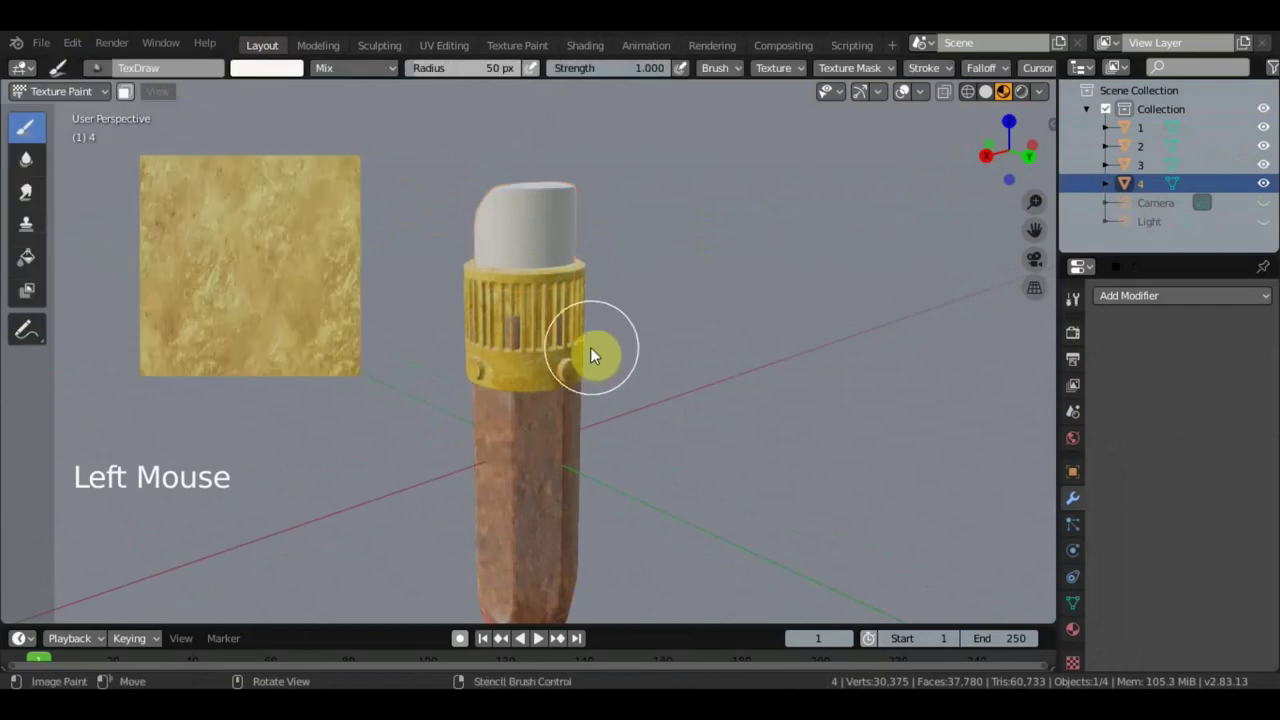
pyautogui.scroll(-3)
pyautogui.click(1076, 312)
# Create a new brush texture in the Texture panel and set its type to Image or Movie
pyautogui.scroll(-3)
pyautogui.scroll(-3)
pyautogui.scroll(-3)
pyautogui.click(1264, 483)
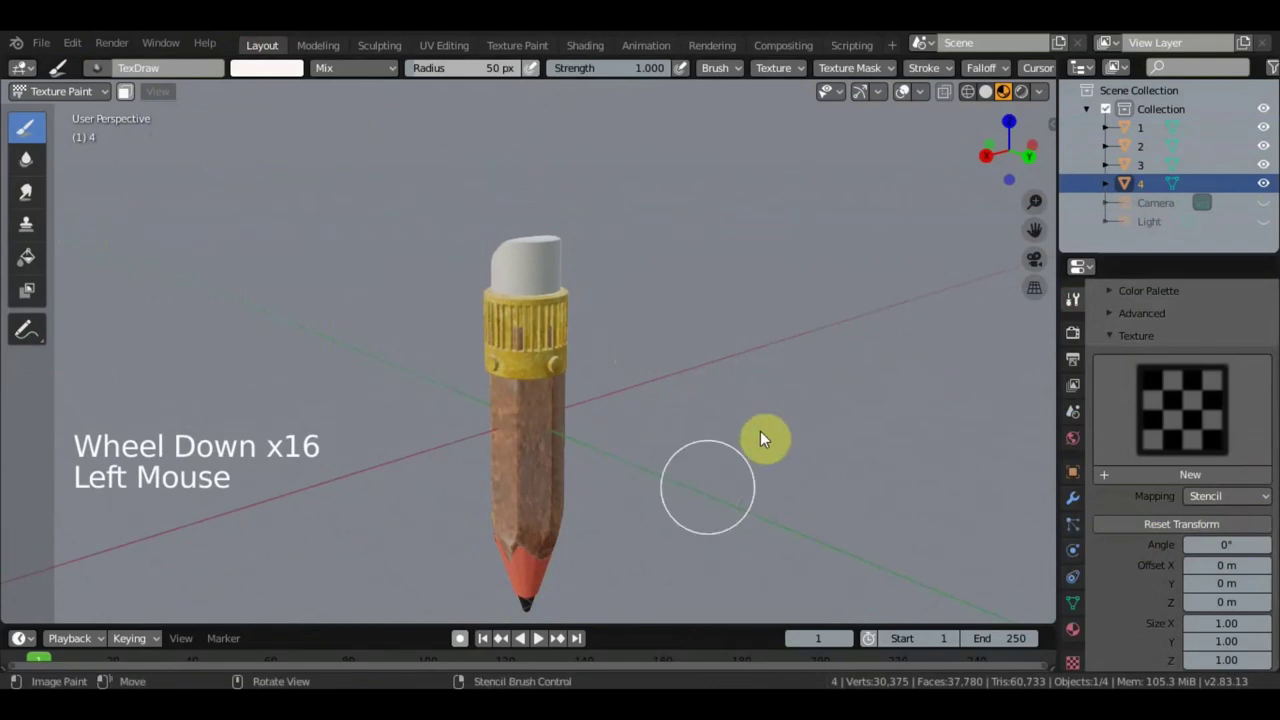
pyautogui.click(1082, 666)
pyautogui.click(1221, 331)
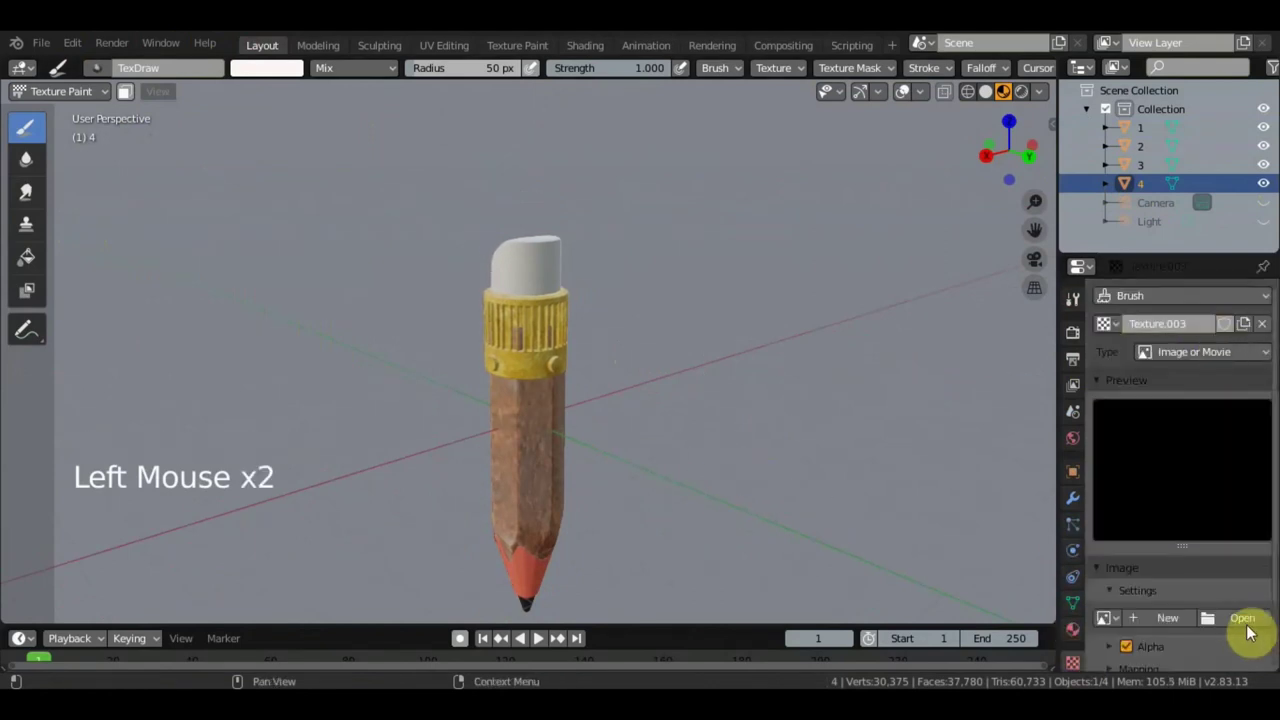
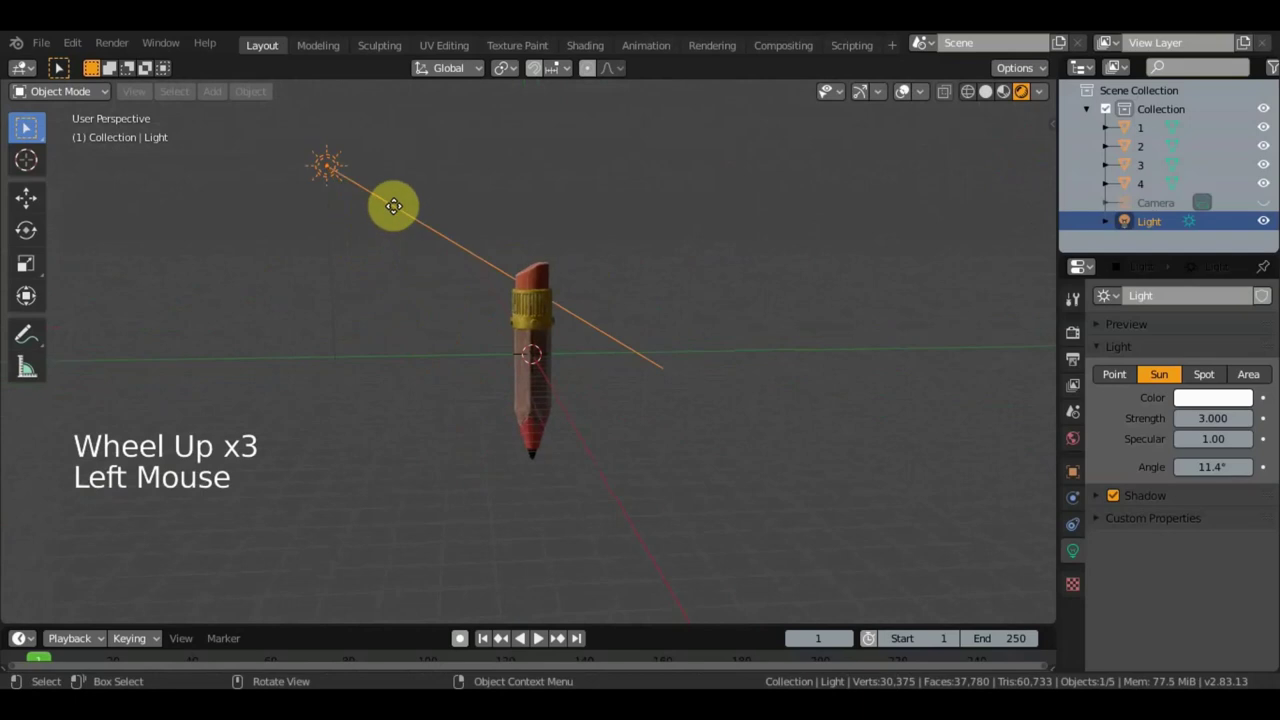
# Grab the sun light and move it to a new spot over the pencil, checking from front view
pyautogui.scroll(3)
pyautogui.scroll(3)
pyautogui.click(100, 204)
pyautogui.click(541, 283)
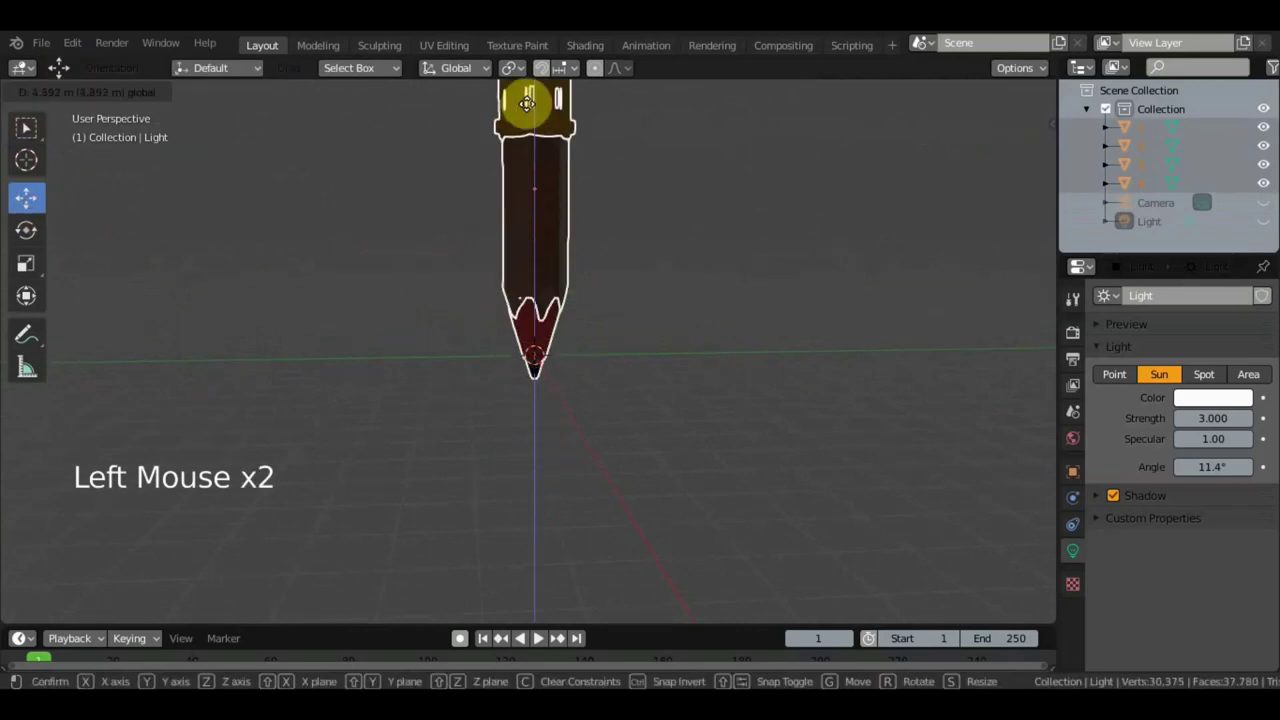
pyautogui.press('KP_1')
pyautogui.scroll(-3)
pyautogui.click(29, 311)
# Rotate the light with the rotate tool and orbit out of front view to check it
pyautogui.scroll(-3)
pyautogui.click(594, 204)
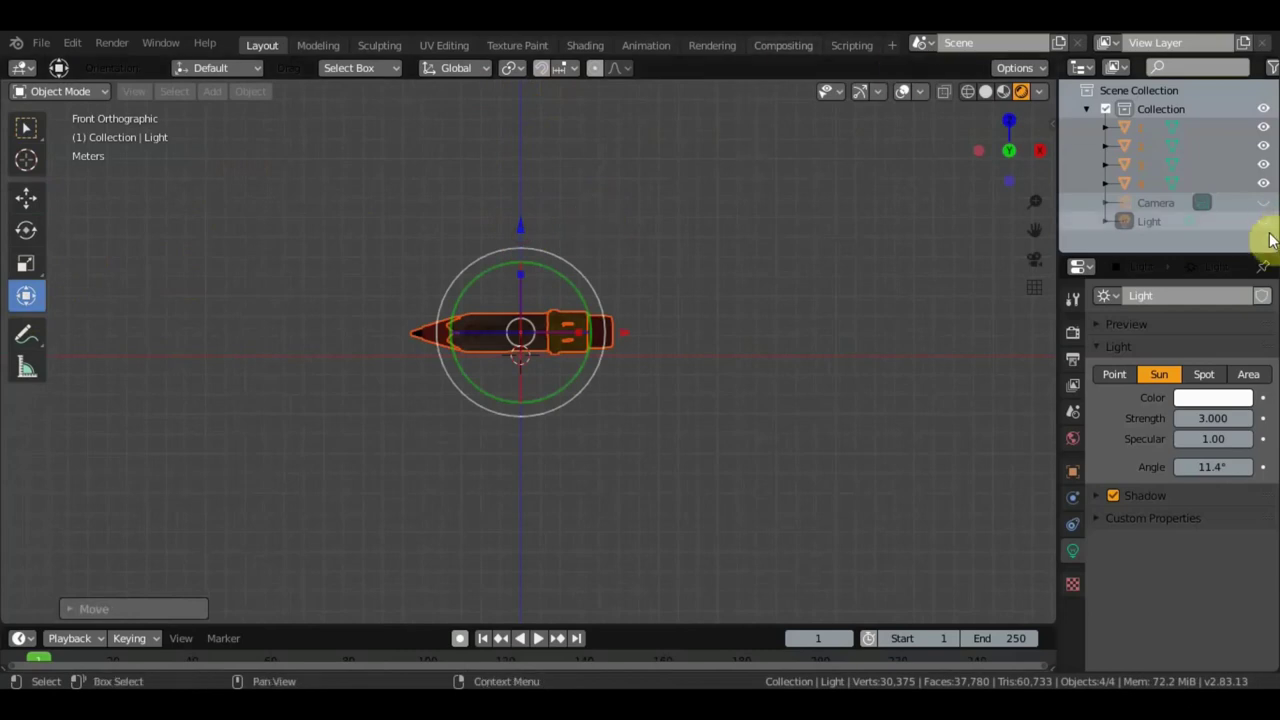
pyautogui.click(1034, 273)
pyautogui.middleClick(884, 292)
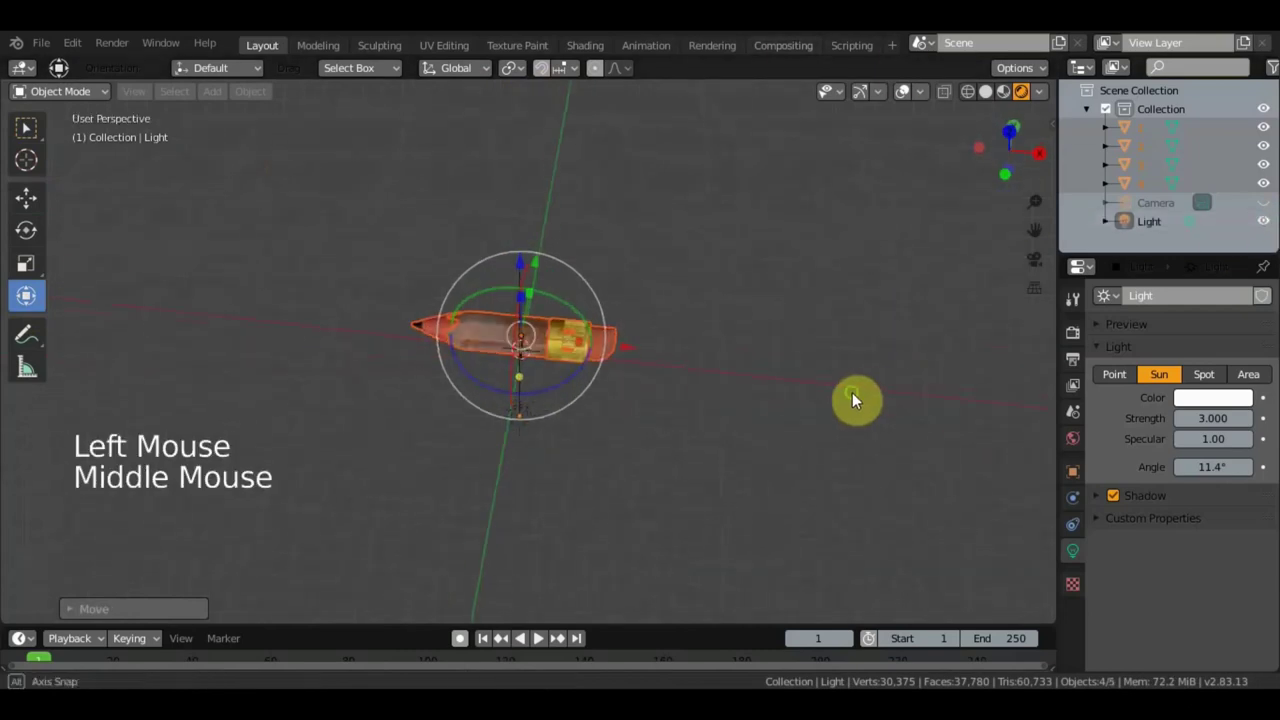
# Add a mesh plane under the pencil, scale it up large and give it a new material
pyautogui.press('shift+a')
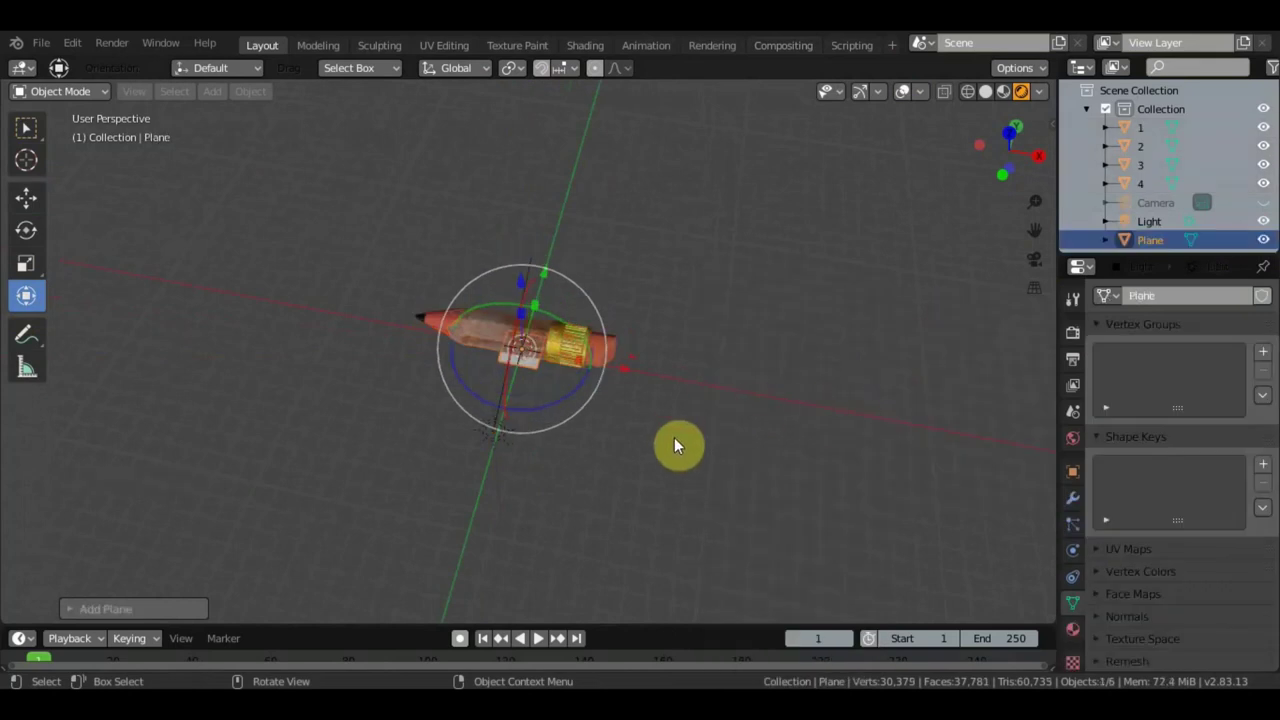
pyautogui.press('s')
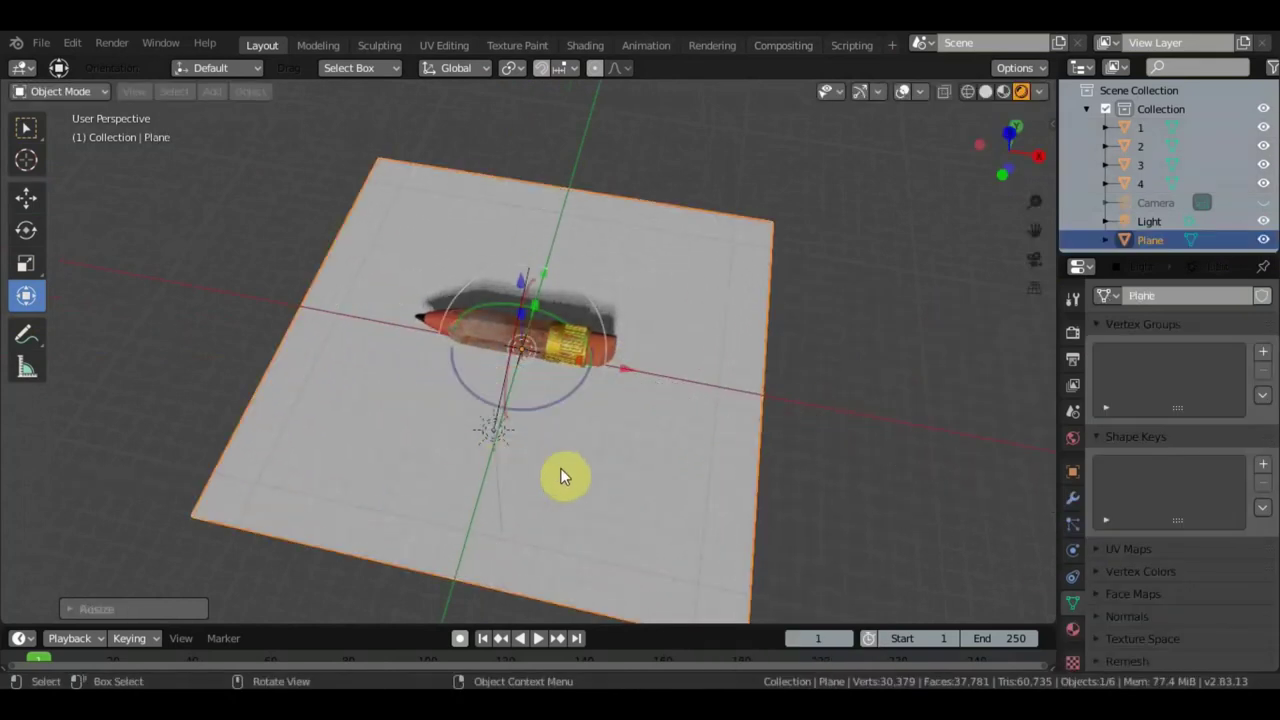
pyautogui.click(1081, 633)
# Set the plane material's base colour to a muted green after trying a red tint
pyautogui.click(1204, 387)
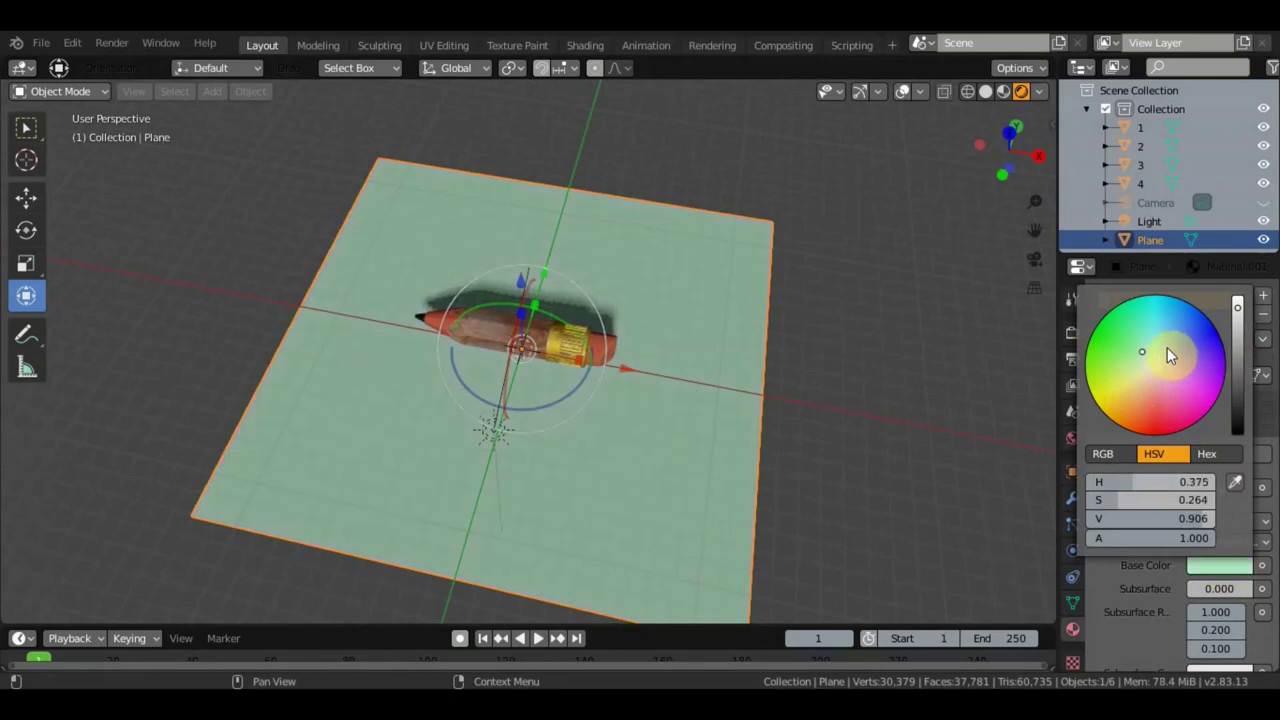
pyautogui.click(1172, 351)
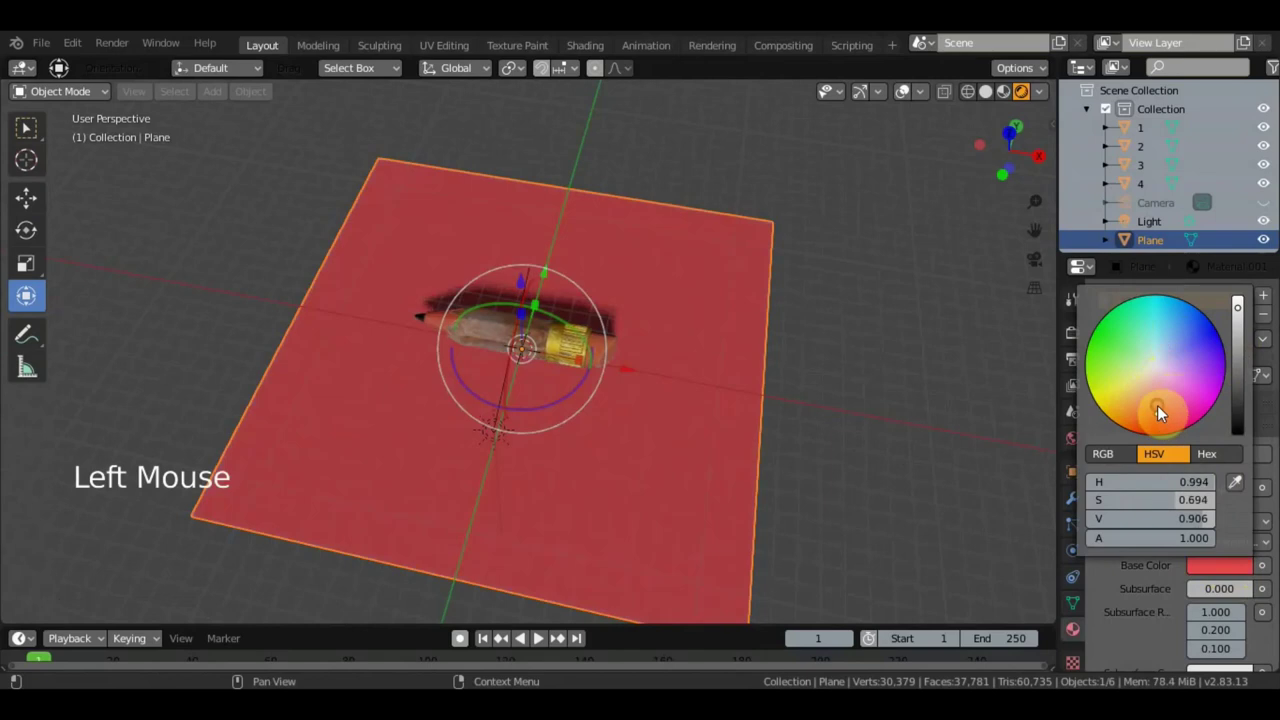
pyautogui.click(1135, 372)
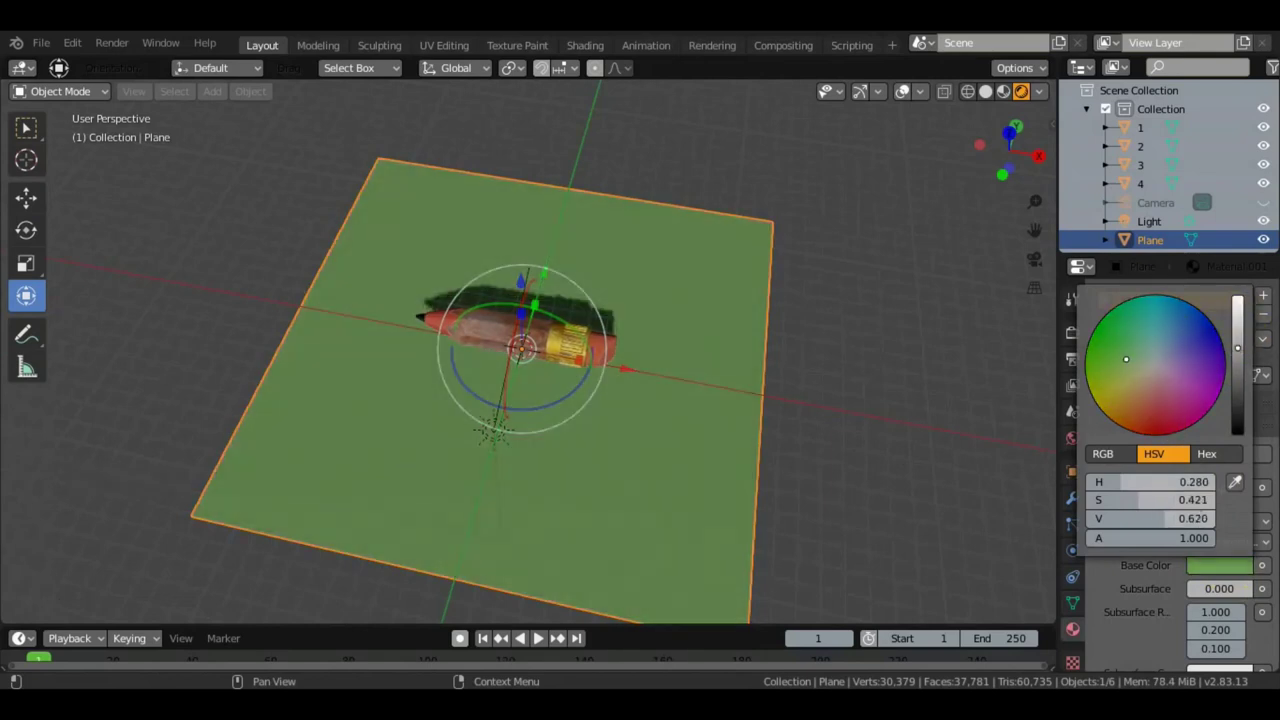
# Orbit to look down on the plane and select the sun light
pyautogui.scroll(3)
pyautogui.middleClick(880, 277)
pyautogui.scroll(-3)
pyautogui.scroll(3)
pyautogui.middleClick(885, 262)
pyautogui.click(22, 121)
pyautogui.scroll(-3)
pyautogui.middleClick(538, 317)
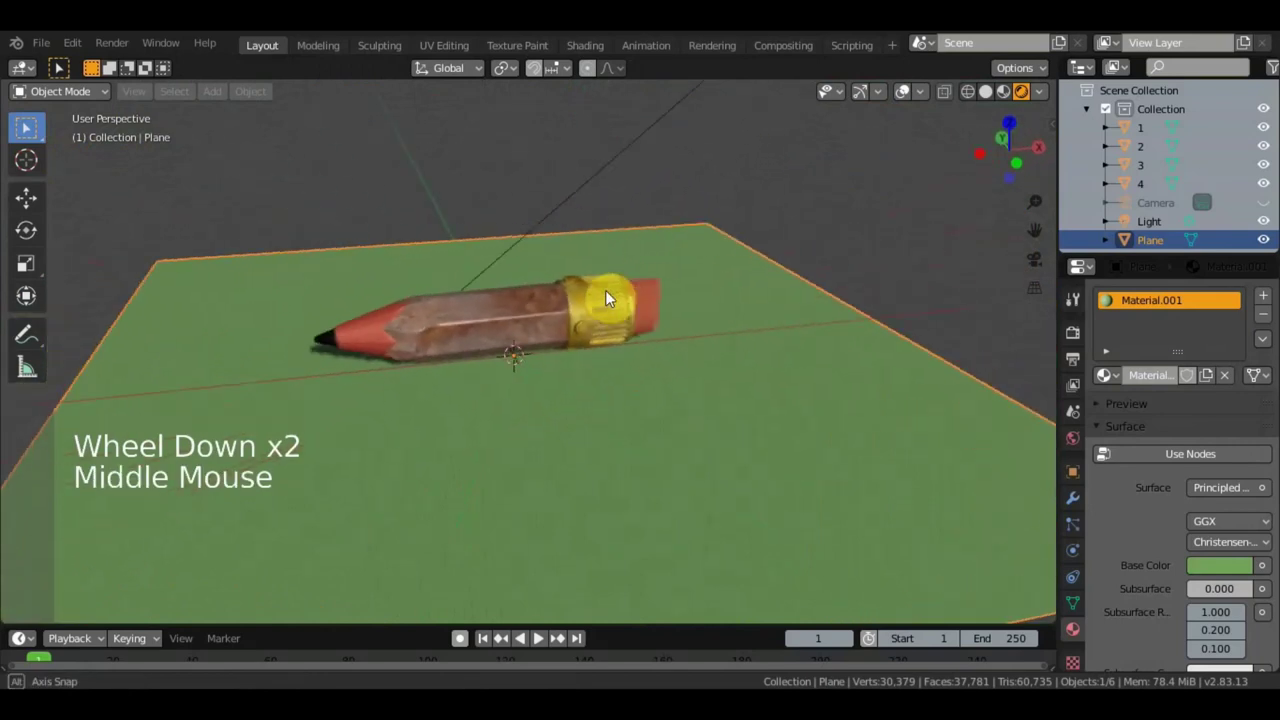
pyautogui.scroll(-3)
pyautogui.middleClick(567, 393)
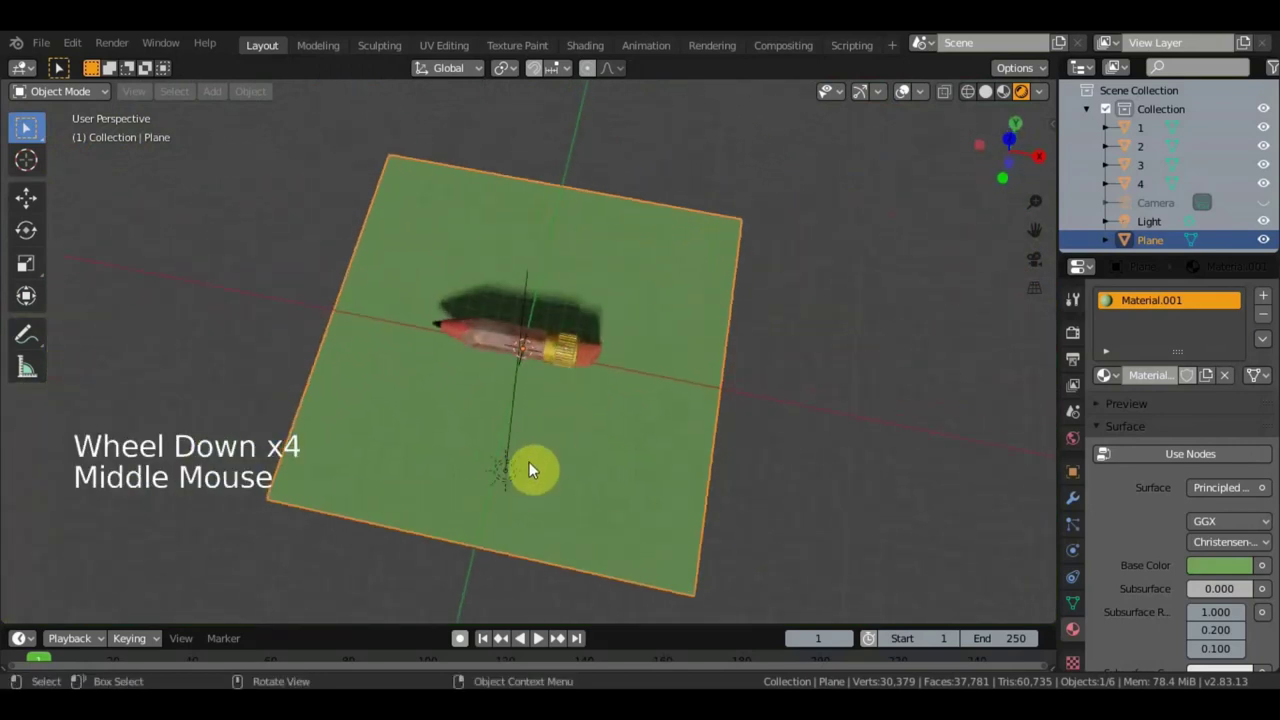
pyautogui.click(514, 484)
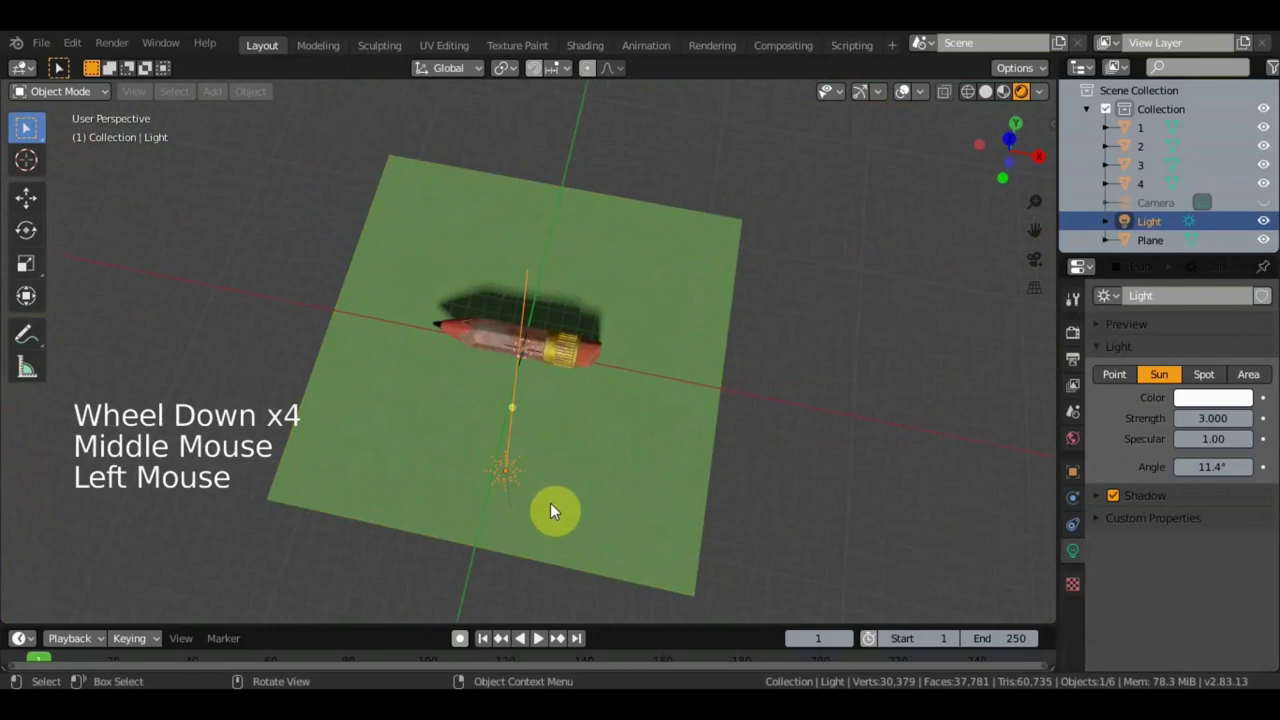
# Rotate and nudge the sun light so the pencil's shadow shifts across the green plane
pyautogui.press('r')
pyautogui.press('g')
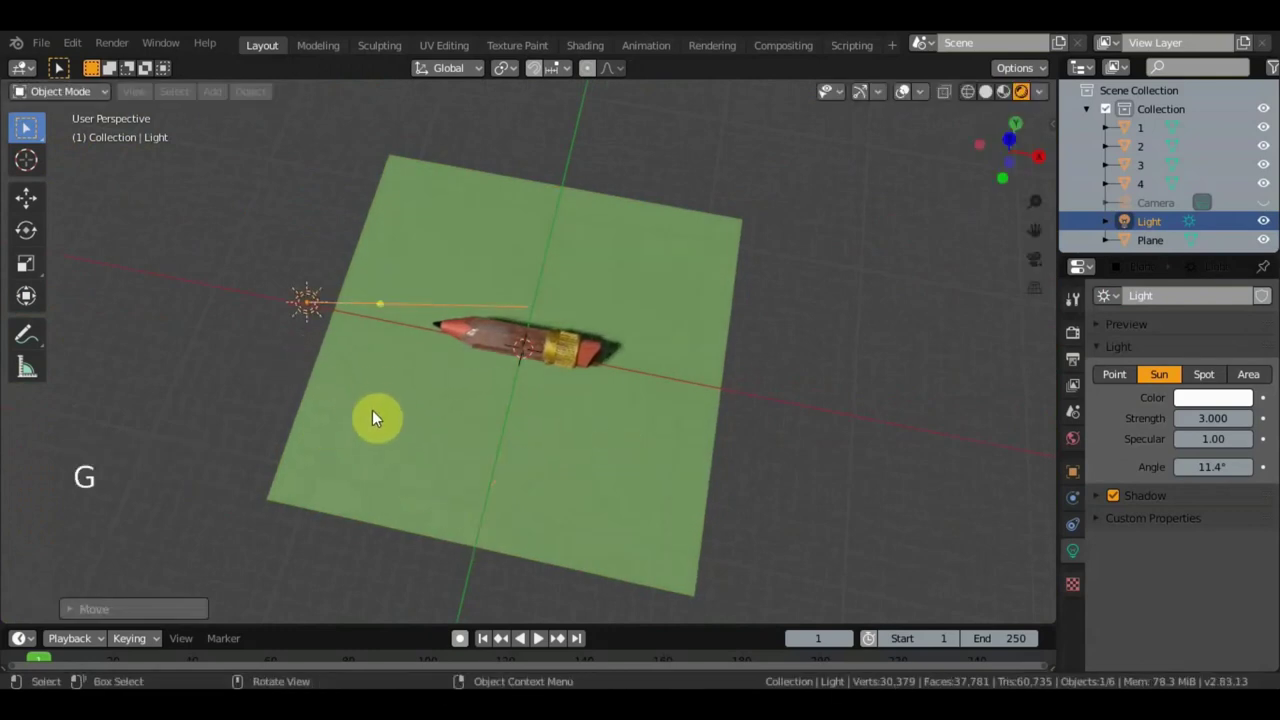
pyautogui.press('r')
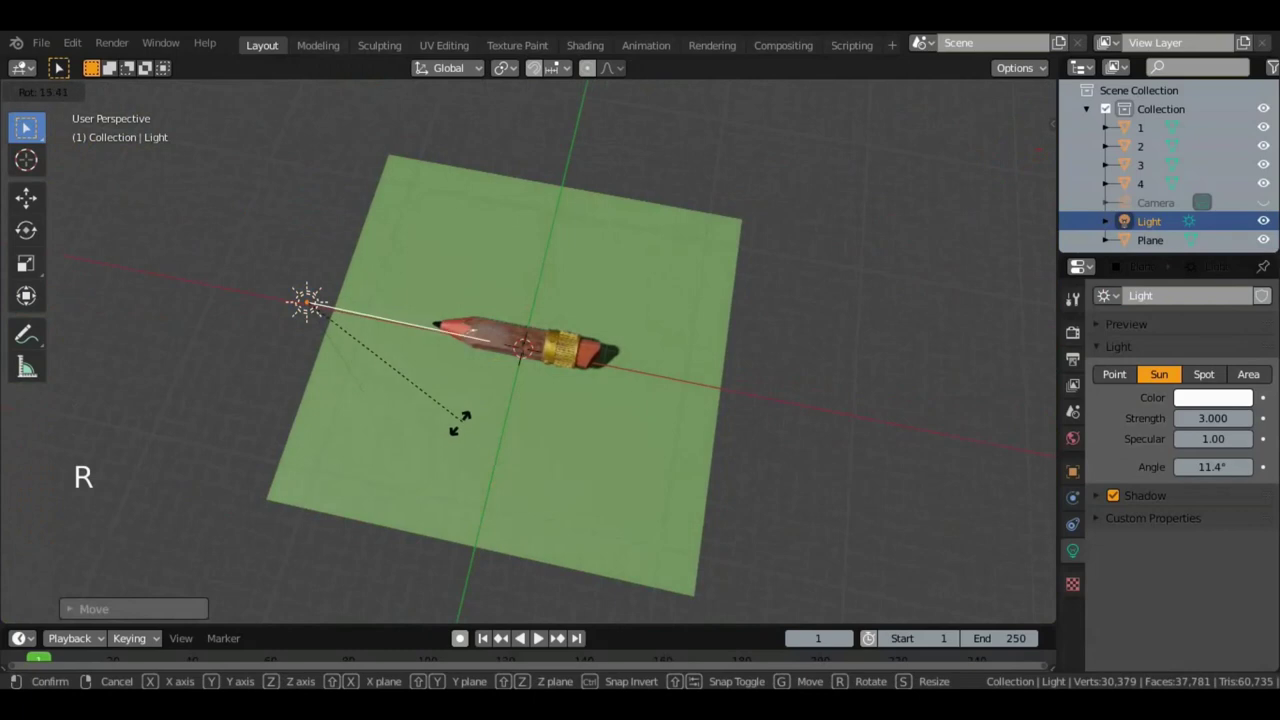
pyautogui.scroll(3)
pyautogui.middleClick(539, 634)
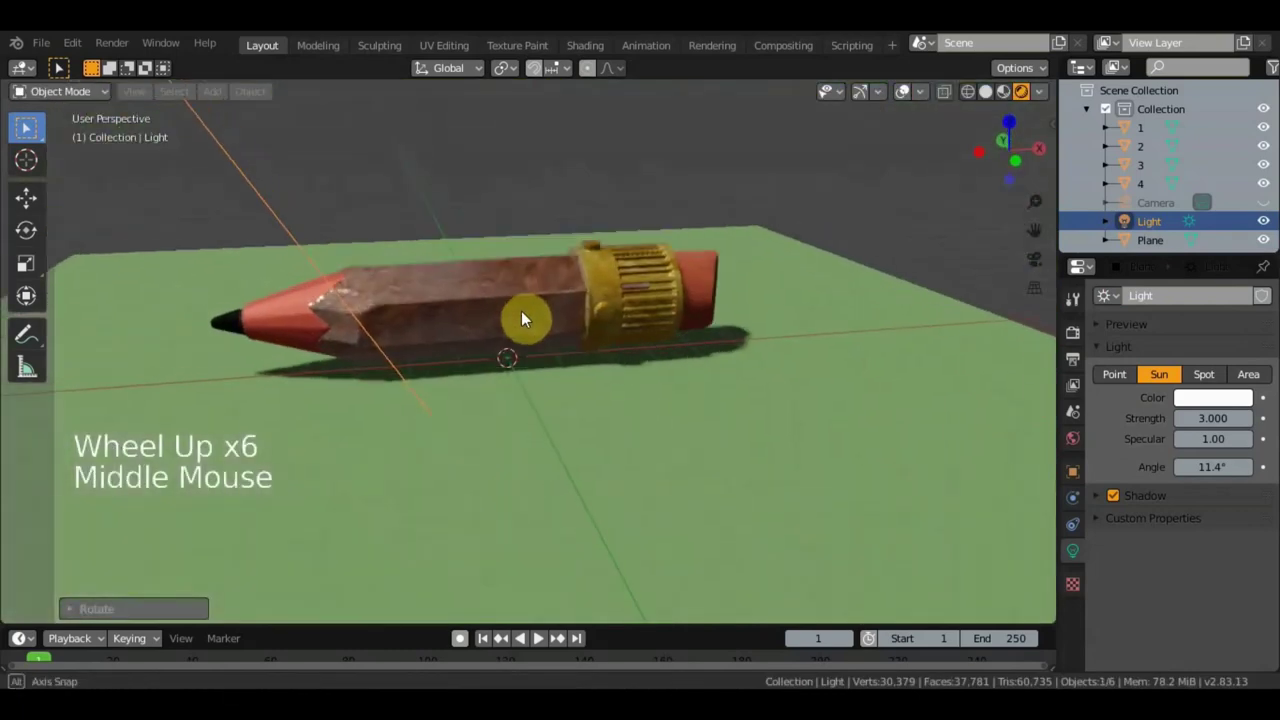
pyautogui.press('r')
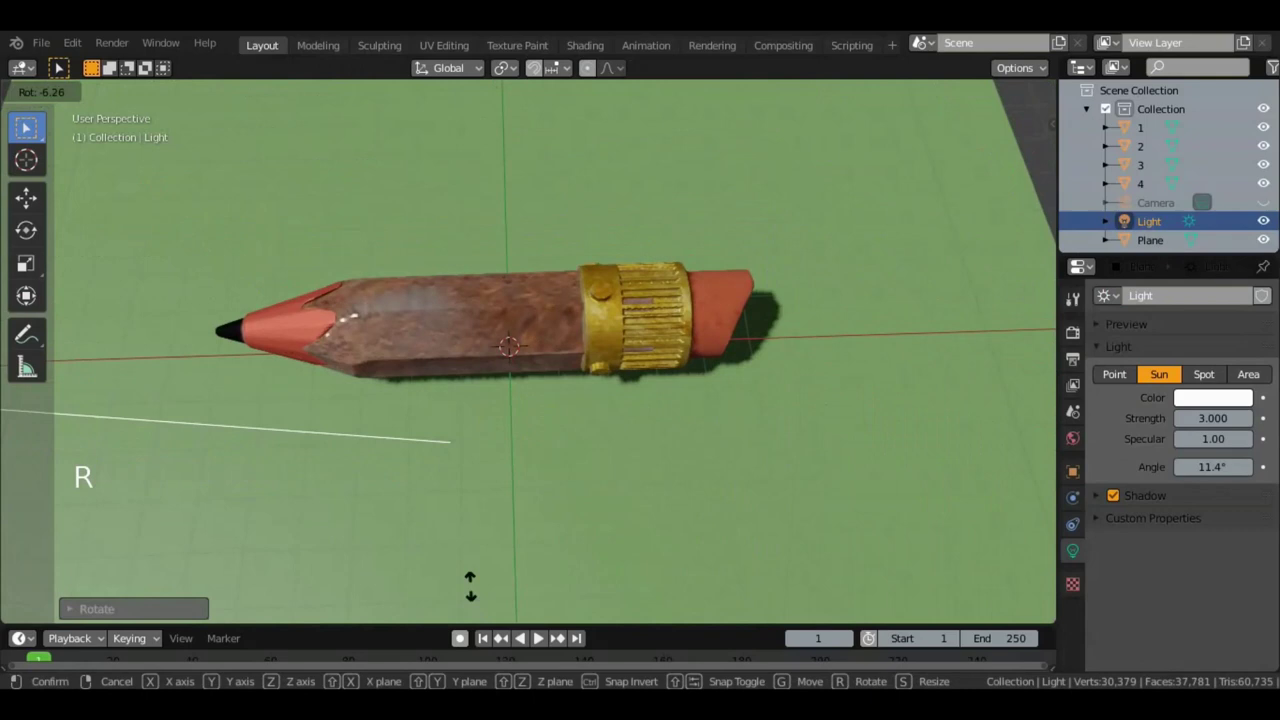
pyautogui.scroll(-3)
pyautogui.middleClick(539, 634)
pyautogui.press('r')
# Orbit around the pencil to check the shadow it casts on the plane
pyautogui.middleClick(539, 634)
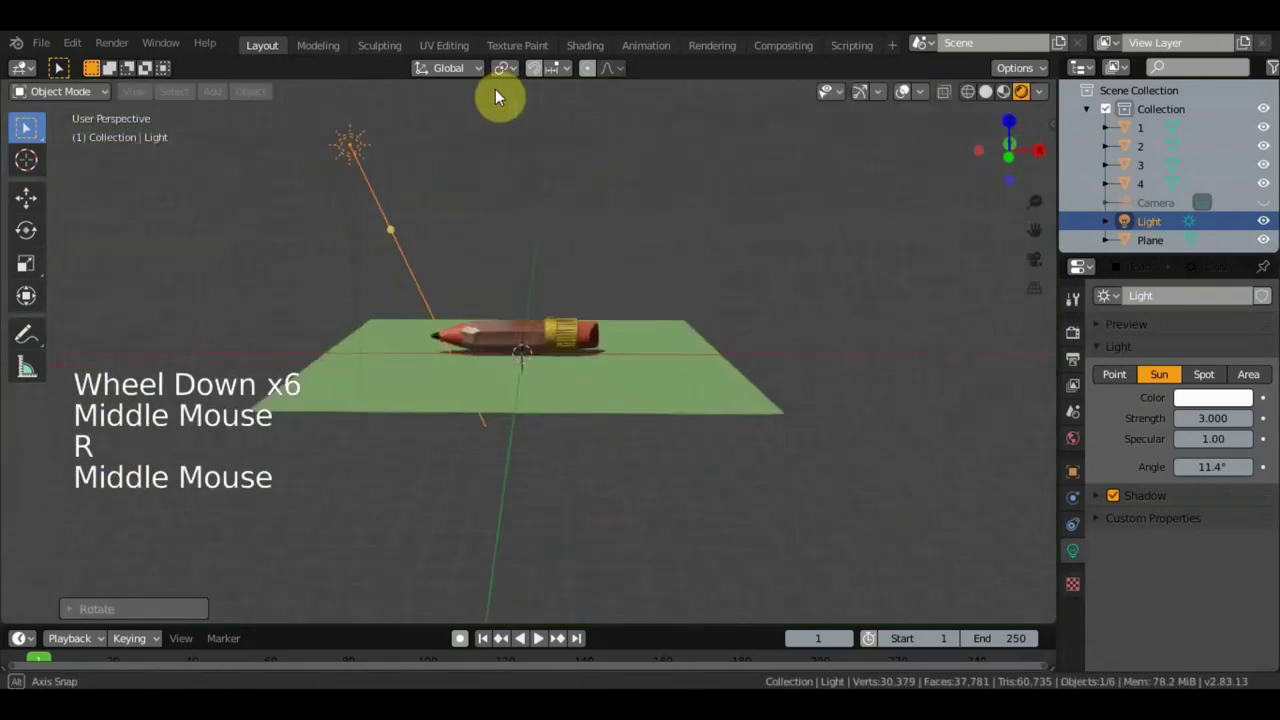
pyautogui.scroll(3)
pyautogui.scroll(3)
pyautogui.middleClick(539, 634)
pyautogui.scroll(3)
pyautogui.scroll(-3)
pyautogui.scroll(-3)
pyautogui.middleClick(539, 634)
pyautogui.middleClick(539, 634)
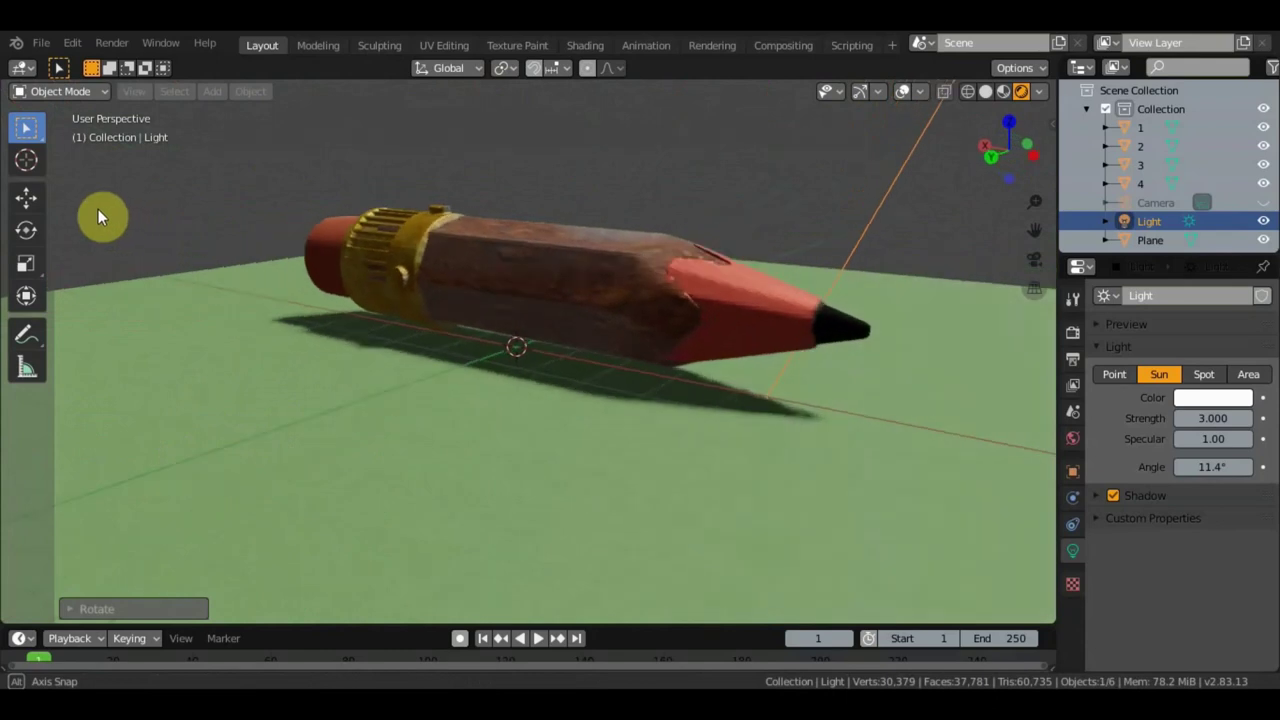
pyautogui.middleClick(539, 634)
# Change the light to a Point light and set its power to 15000 W
pyautogui.middleClick(539, 634)
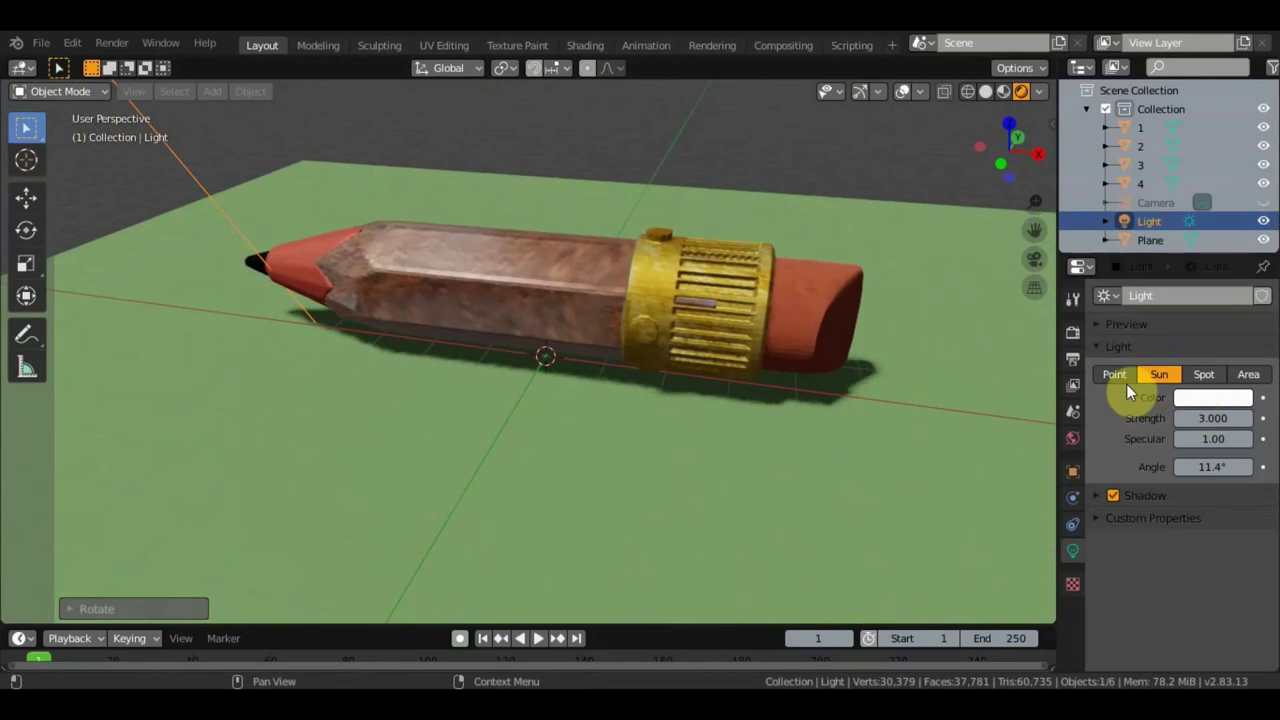
pyautogui.click(539, 634)
pyautogui.click(539, 634)
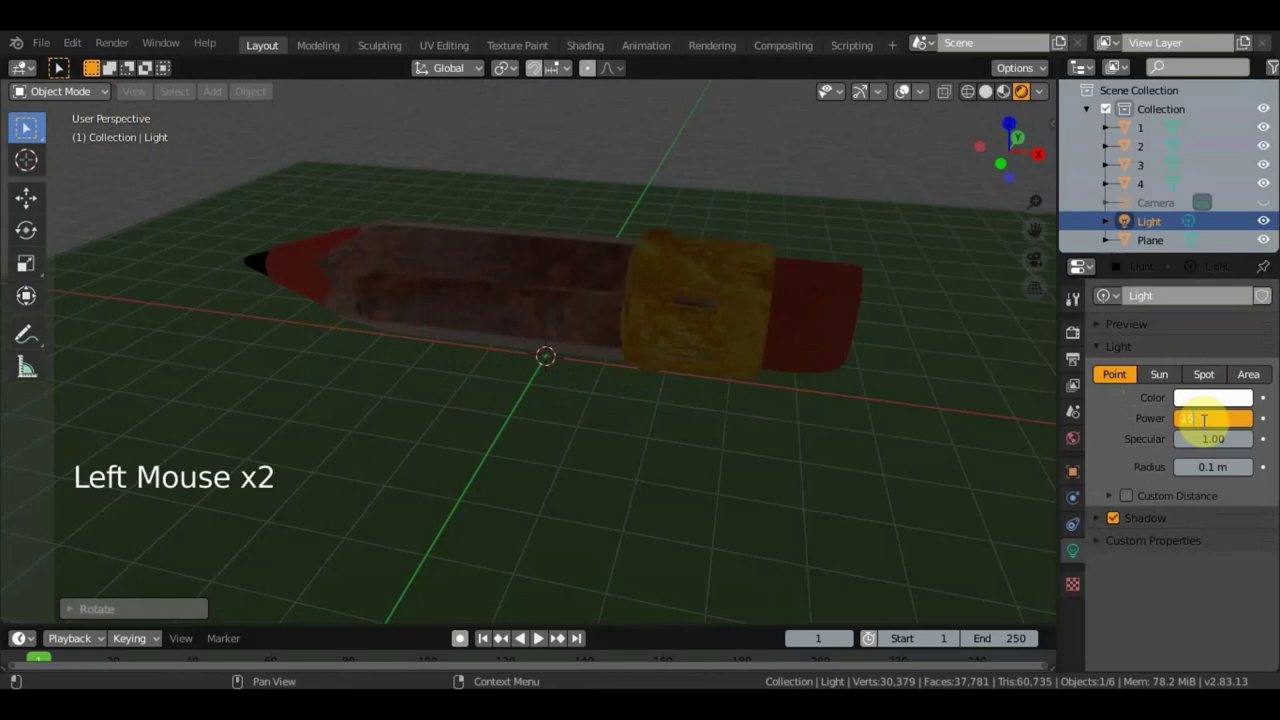
pyautogui.press('0')
pyautogui.scroll(-3)
pyautogui.scroll(-3)
pyautogui.scroll(-3)
pyautogui.scroll(3)
# Join the pencil parts into one object and orbit to inspect the softer shadow at the eraser end
pyautogui.click(539, 634)
pyautogui.middleClick(539, 634)
pyautogui.scroll(3)
pyautogui.click(539, 634)
pyautogui.middleClick(539, 634)
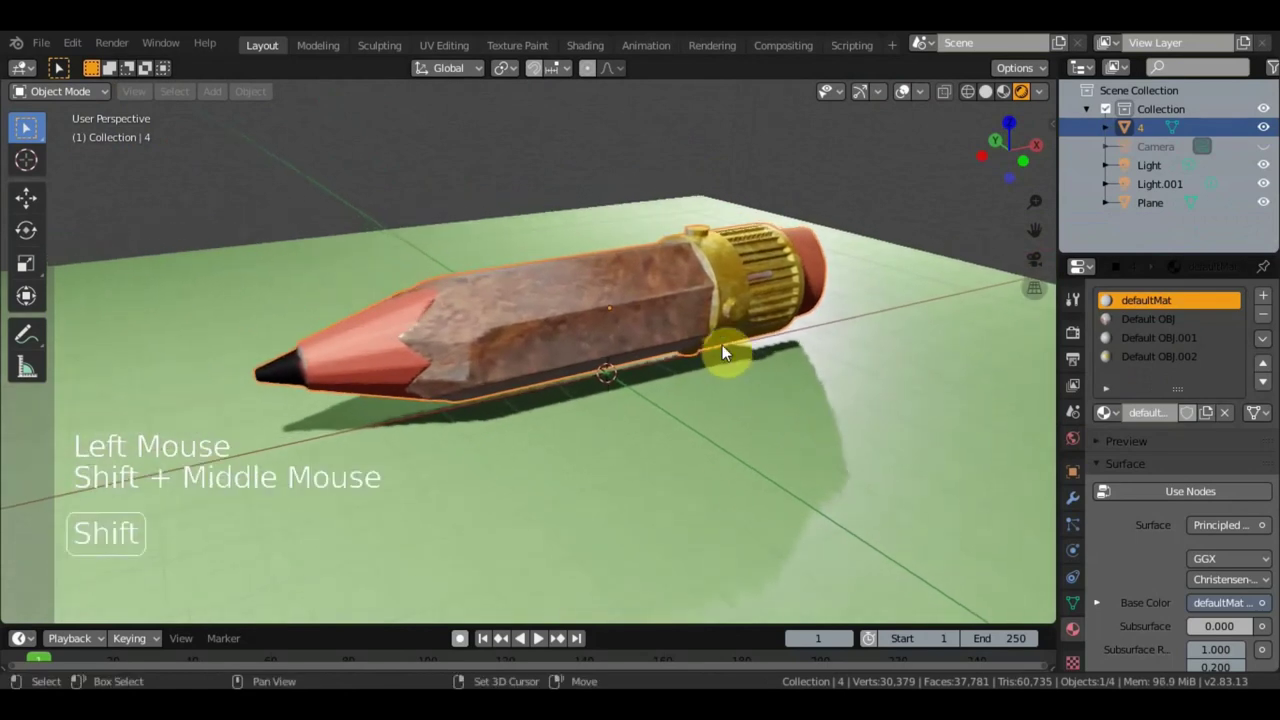
pyautogui.middleClick(539, 634)
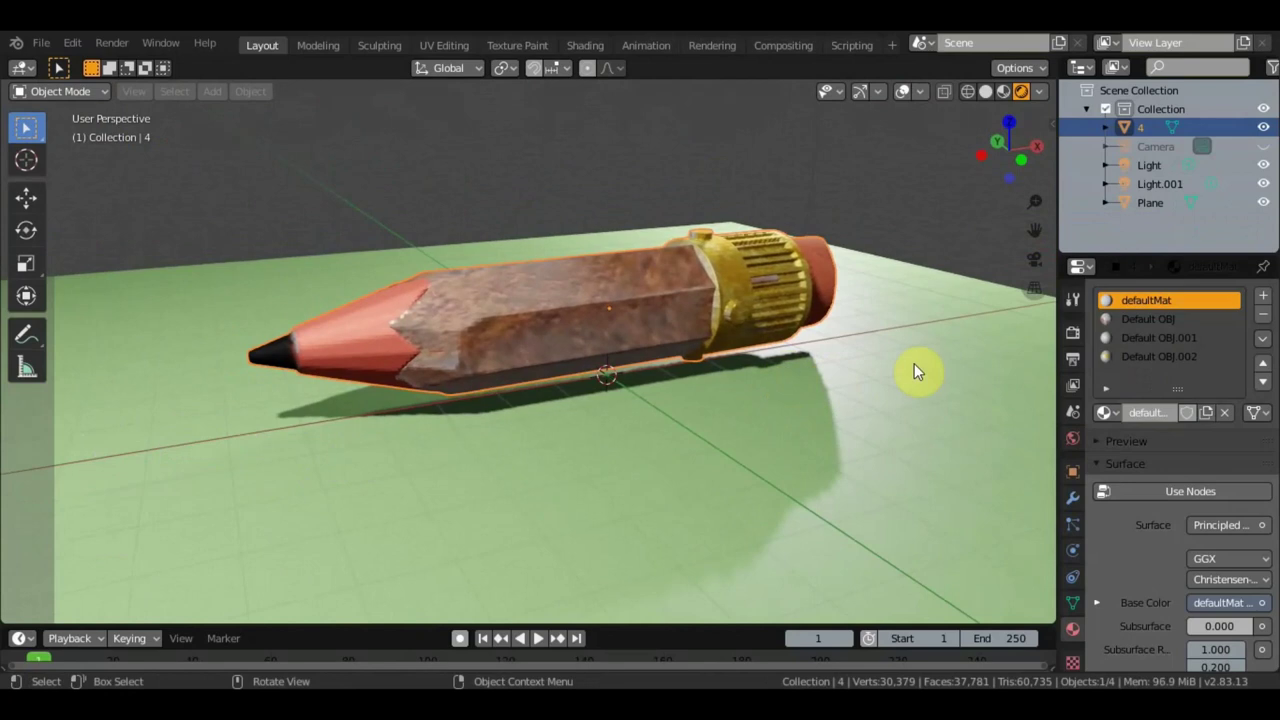
pyautogui.middleClick(539, 634)
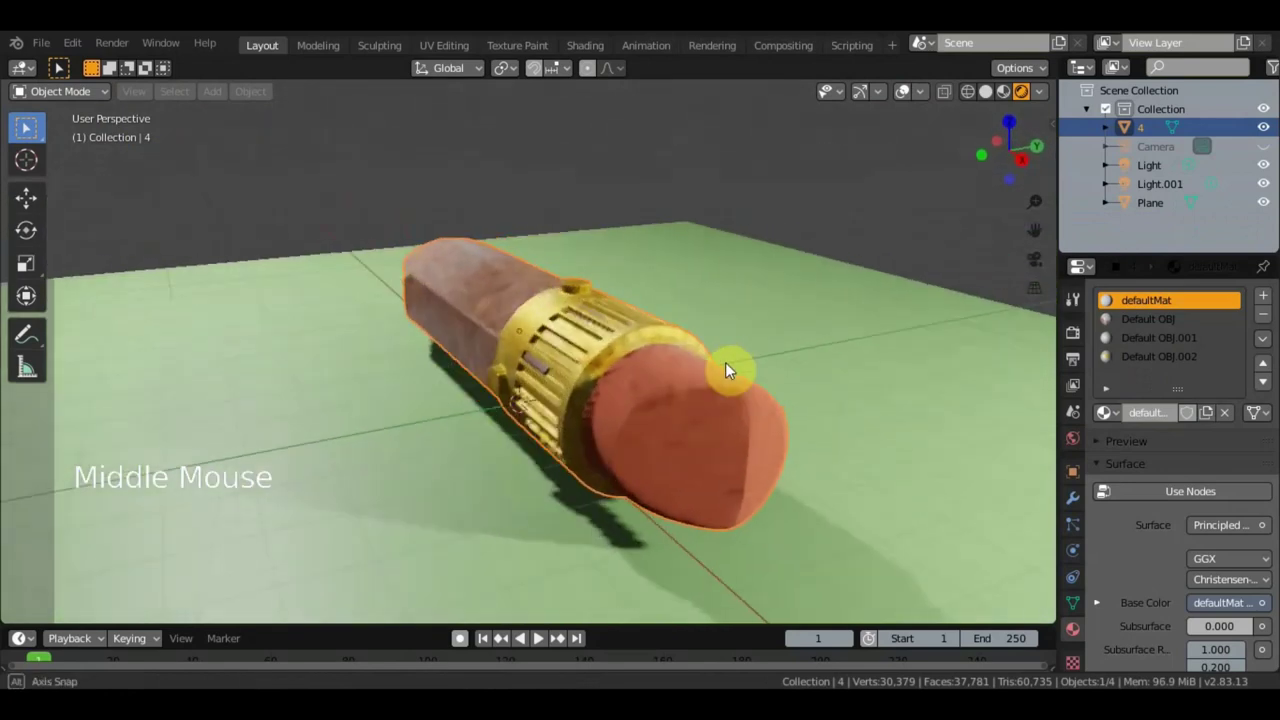